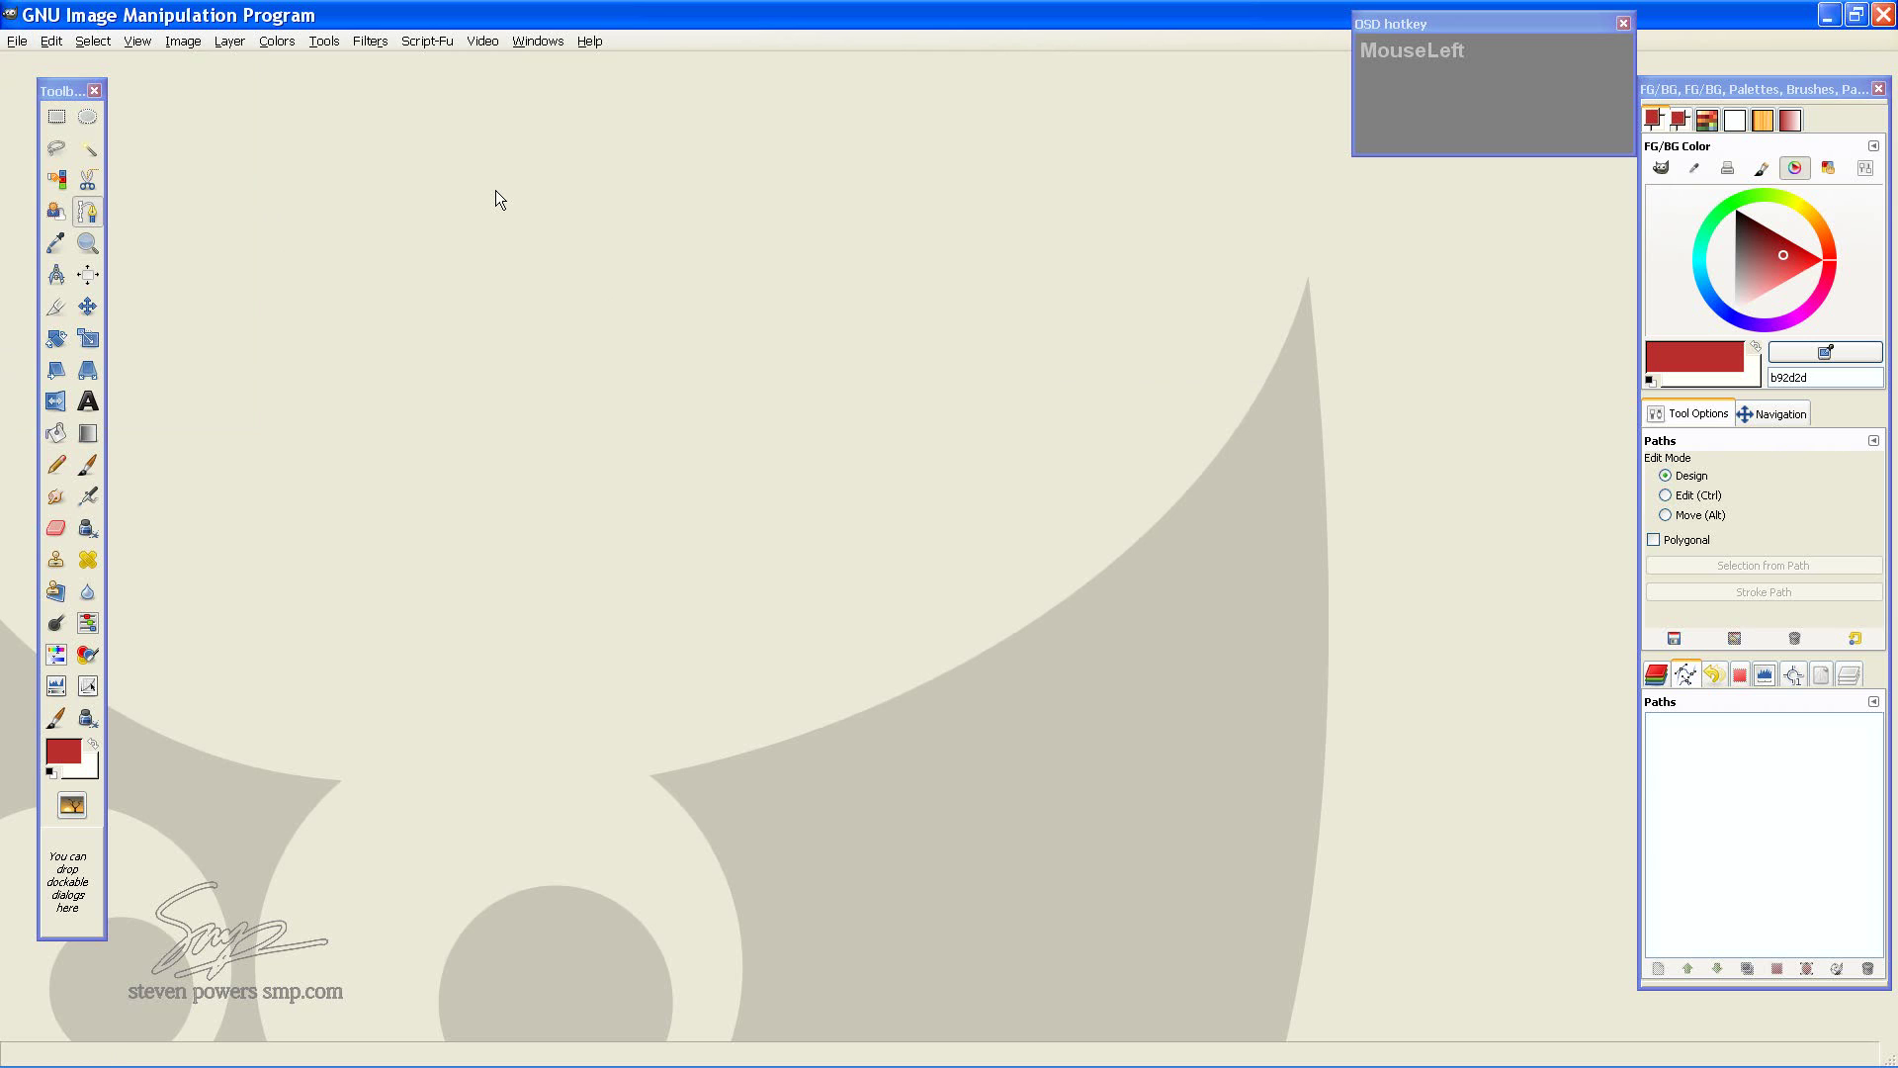
Create a new 1024x768 image and add a transparent layer named 1pp
key(ctrl+n)
key(Return)
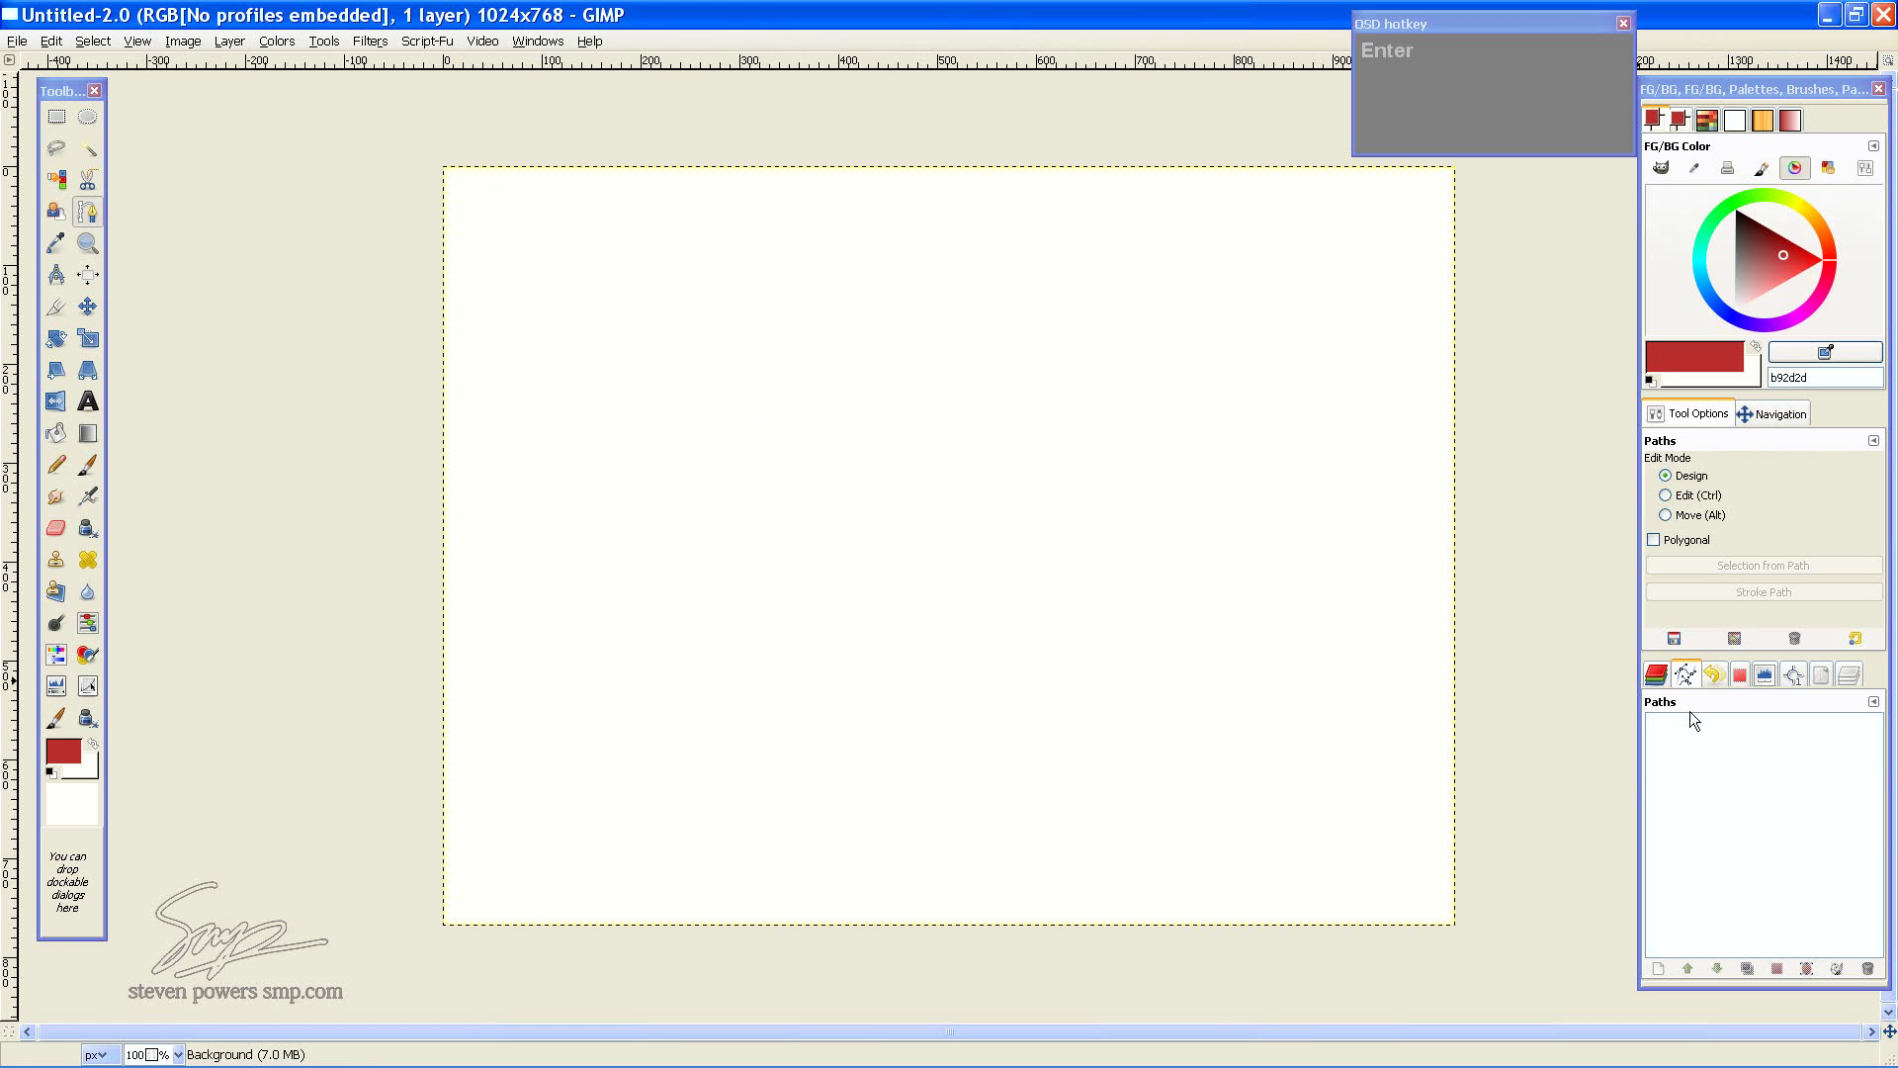
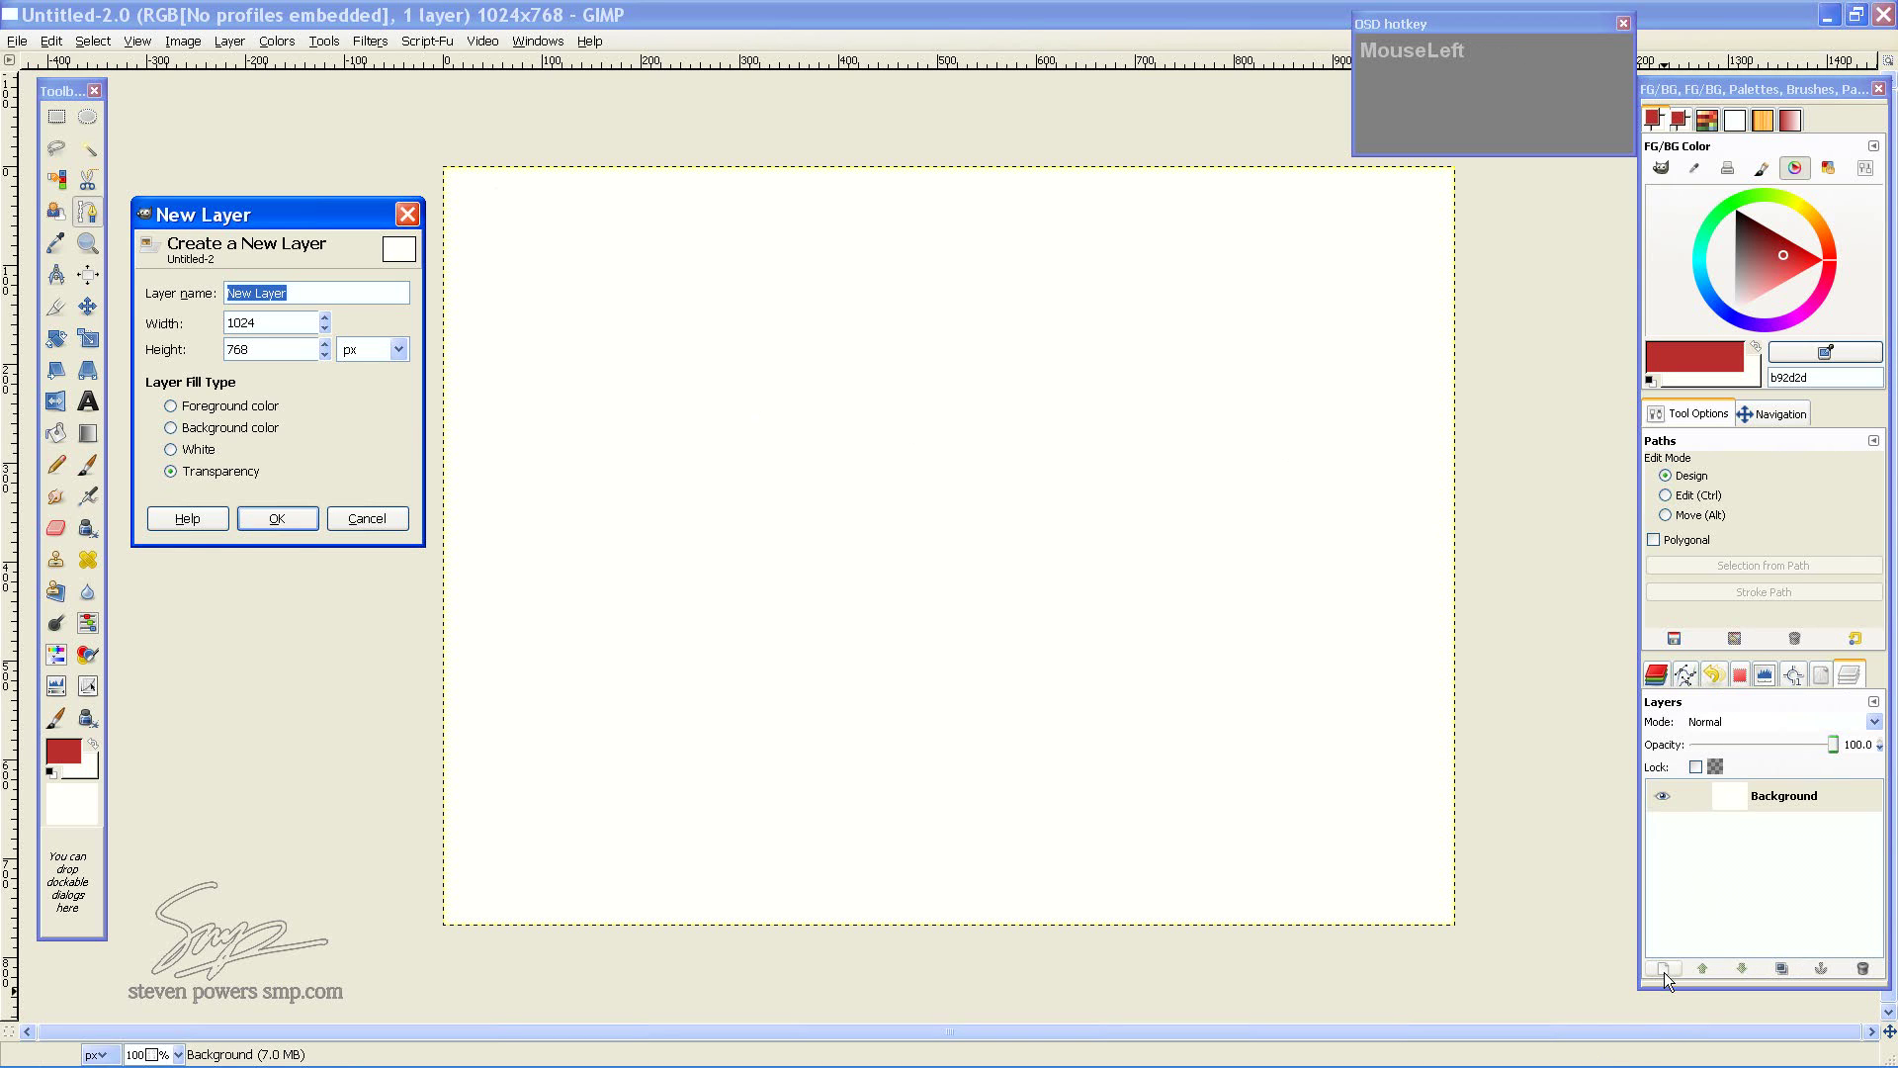
text(1pp)
key(Return)
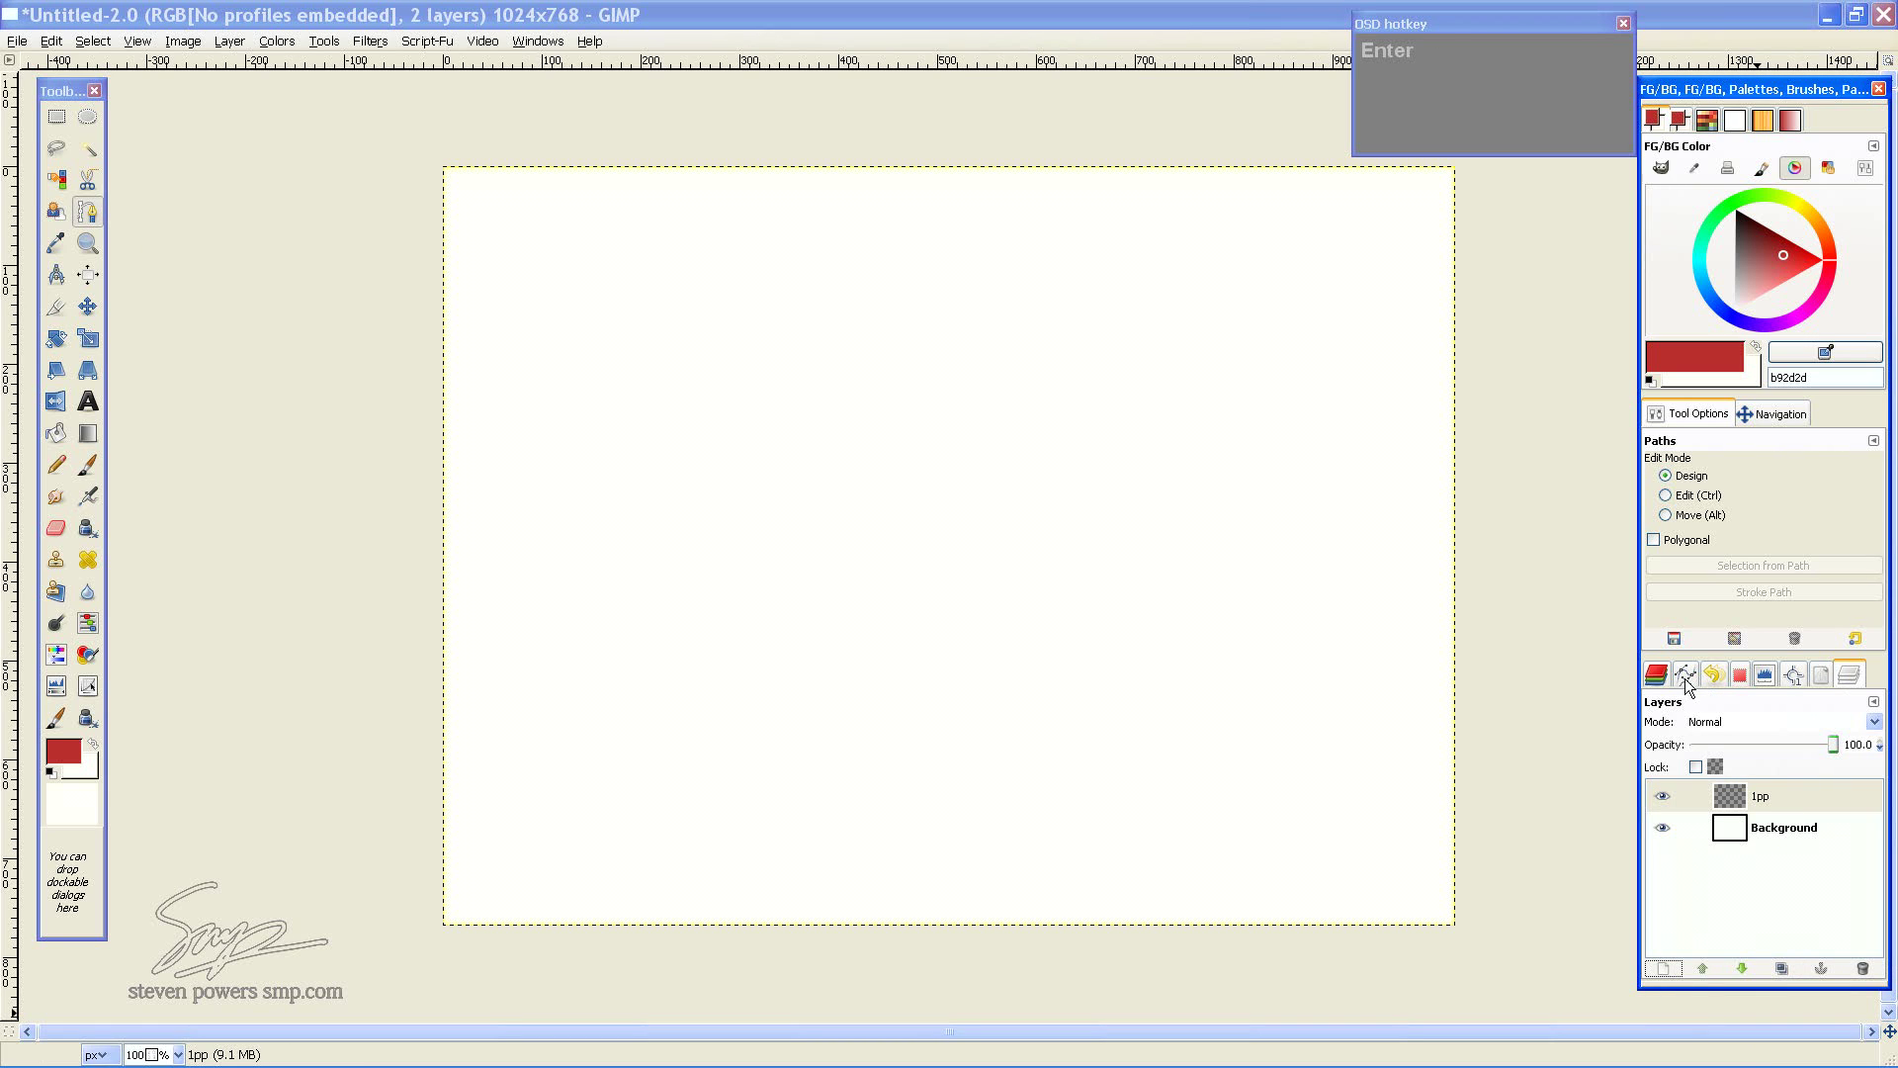
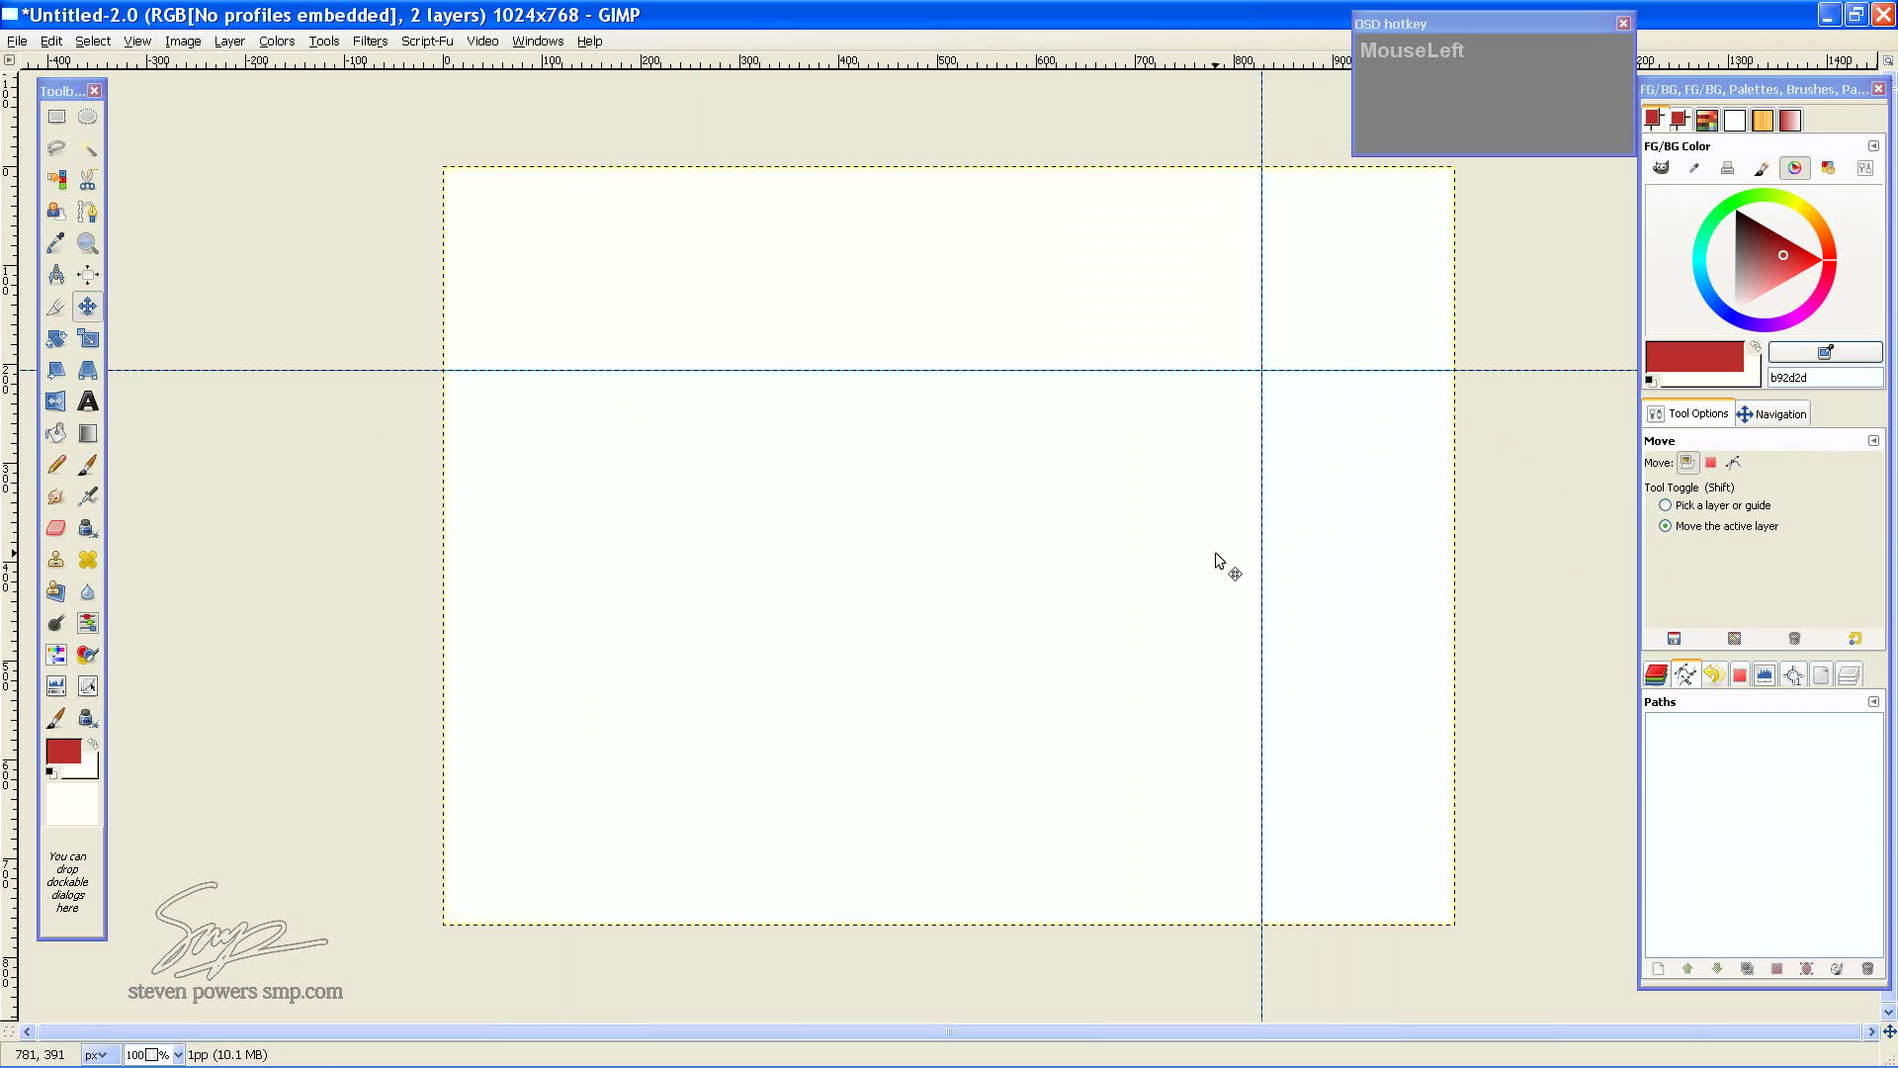
Switch to the Paths tool to start drawing lines from the guide crossing
key(b)
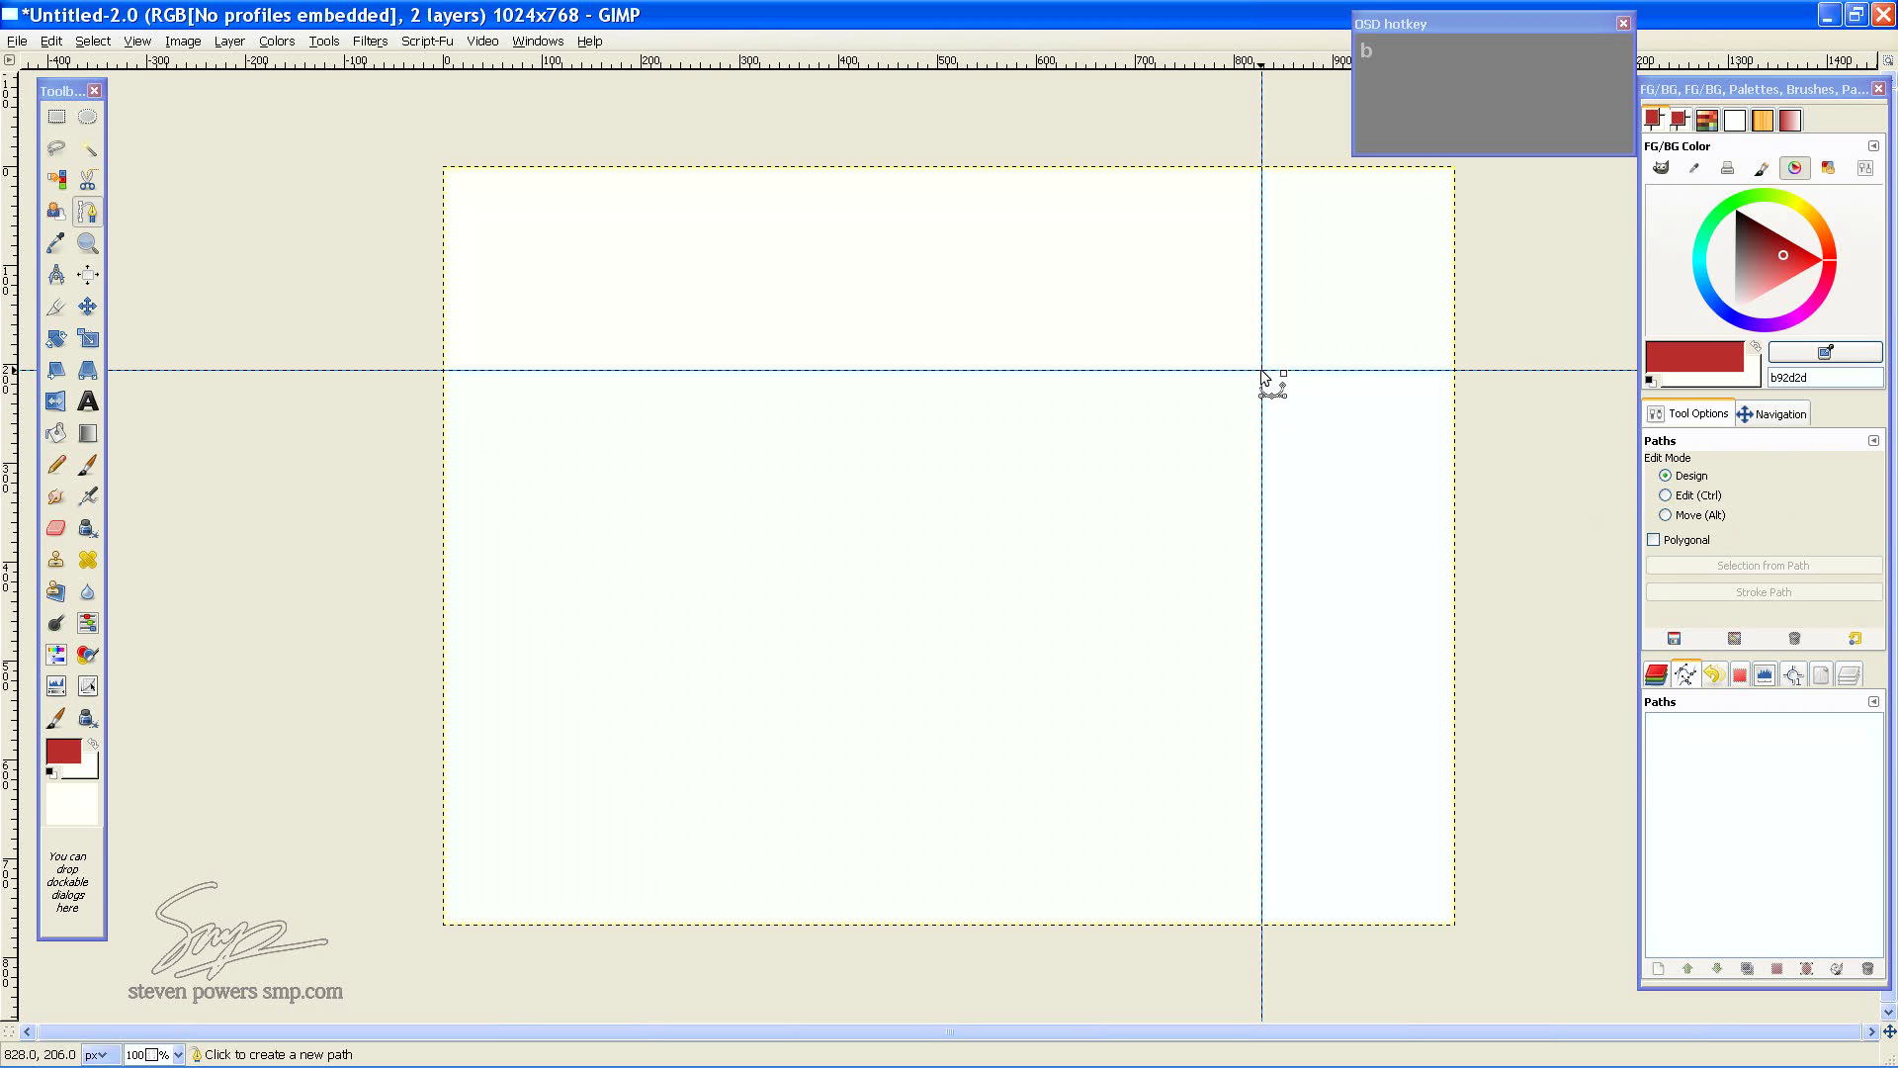
scroll(down, 3)
Draw straight path segments fanning from the vertical guide toward the left and lower left
click(1166, 434)
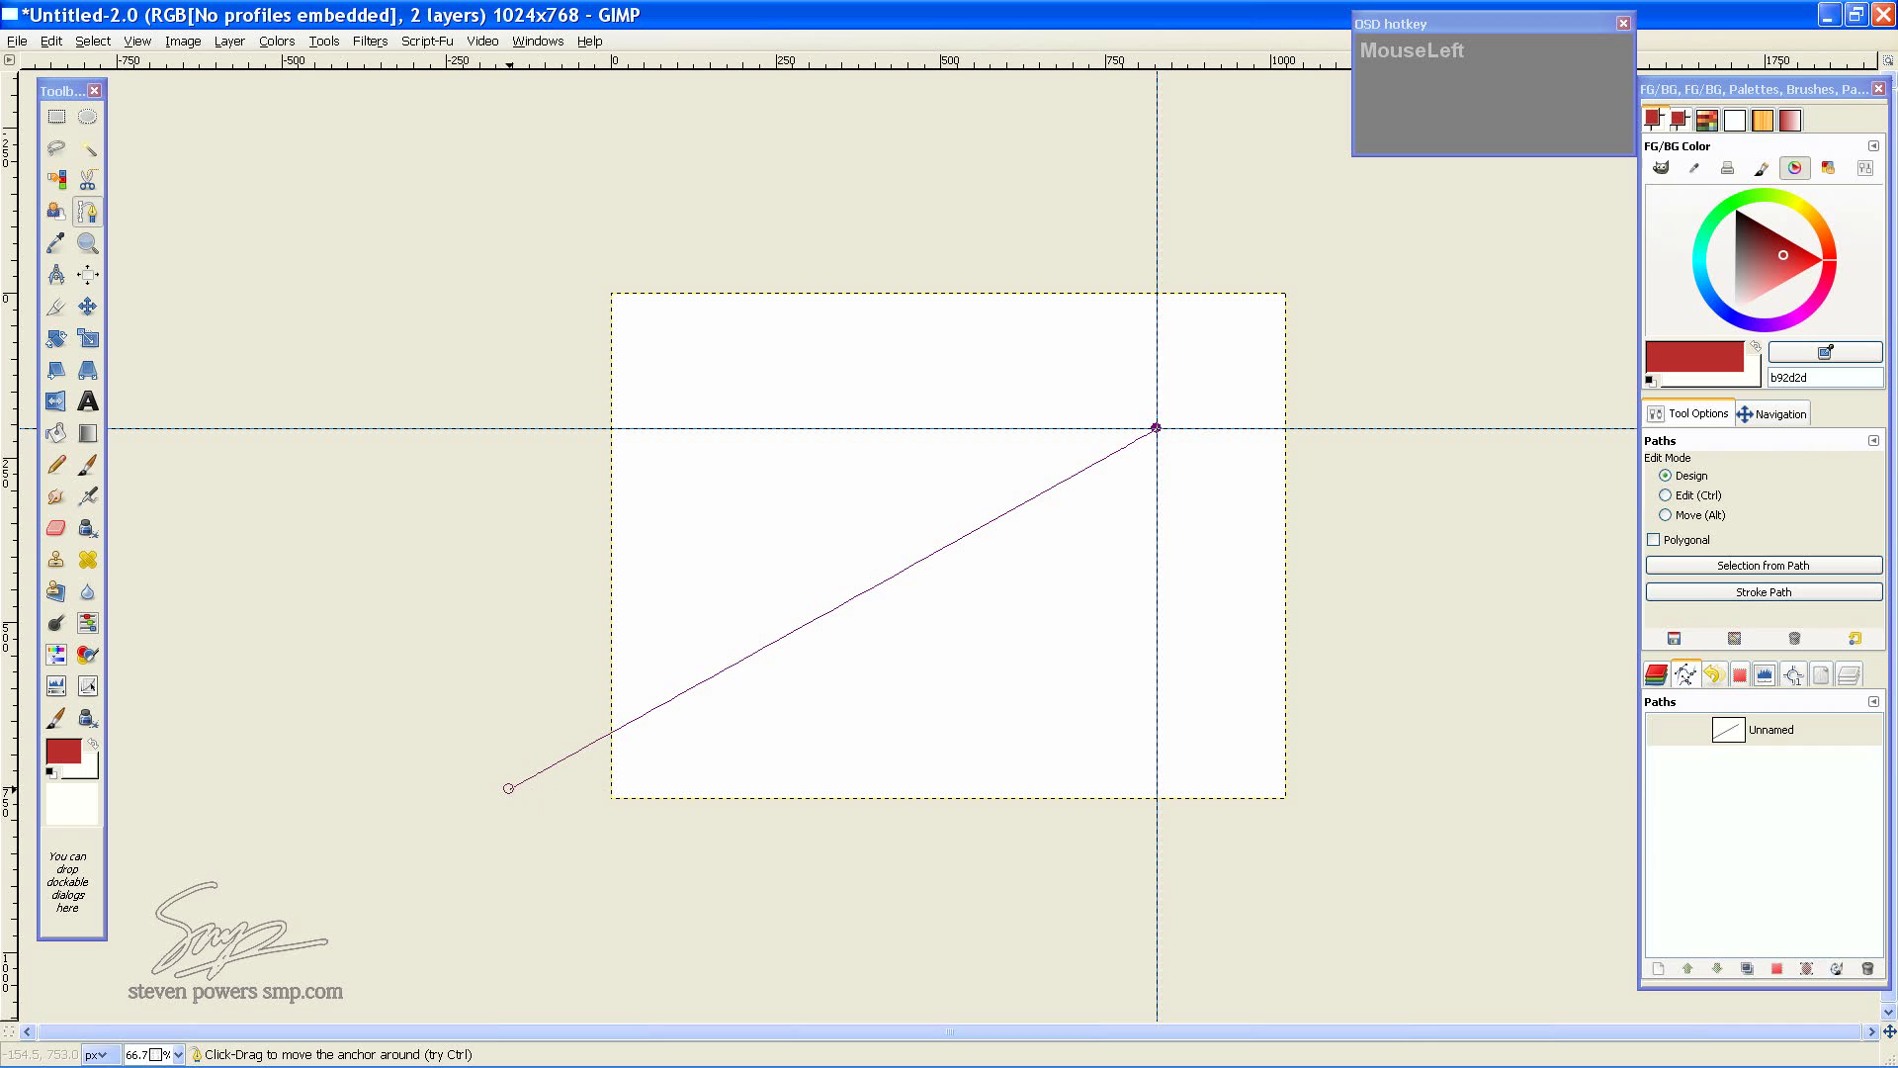
click(517, 796)
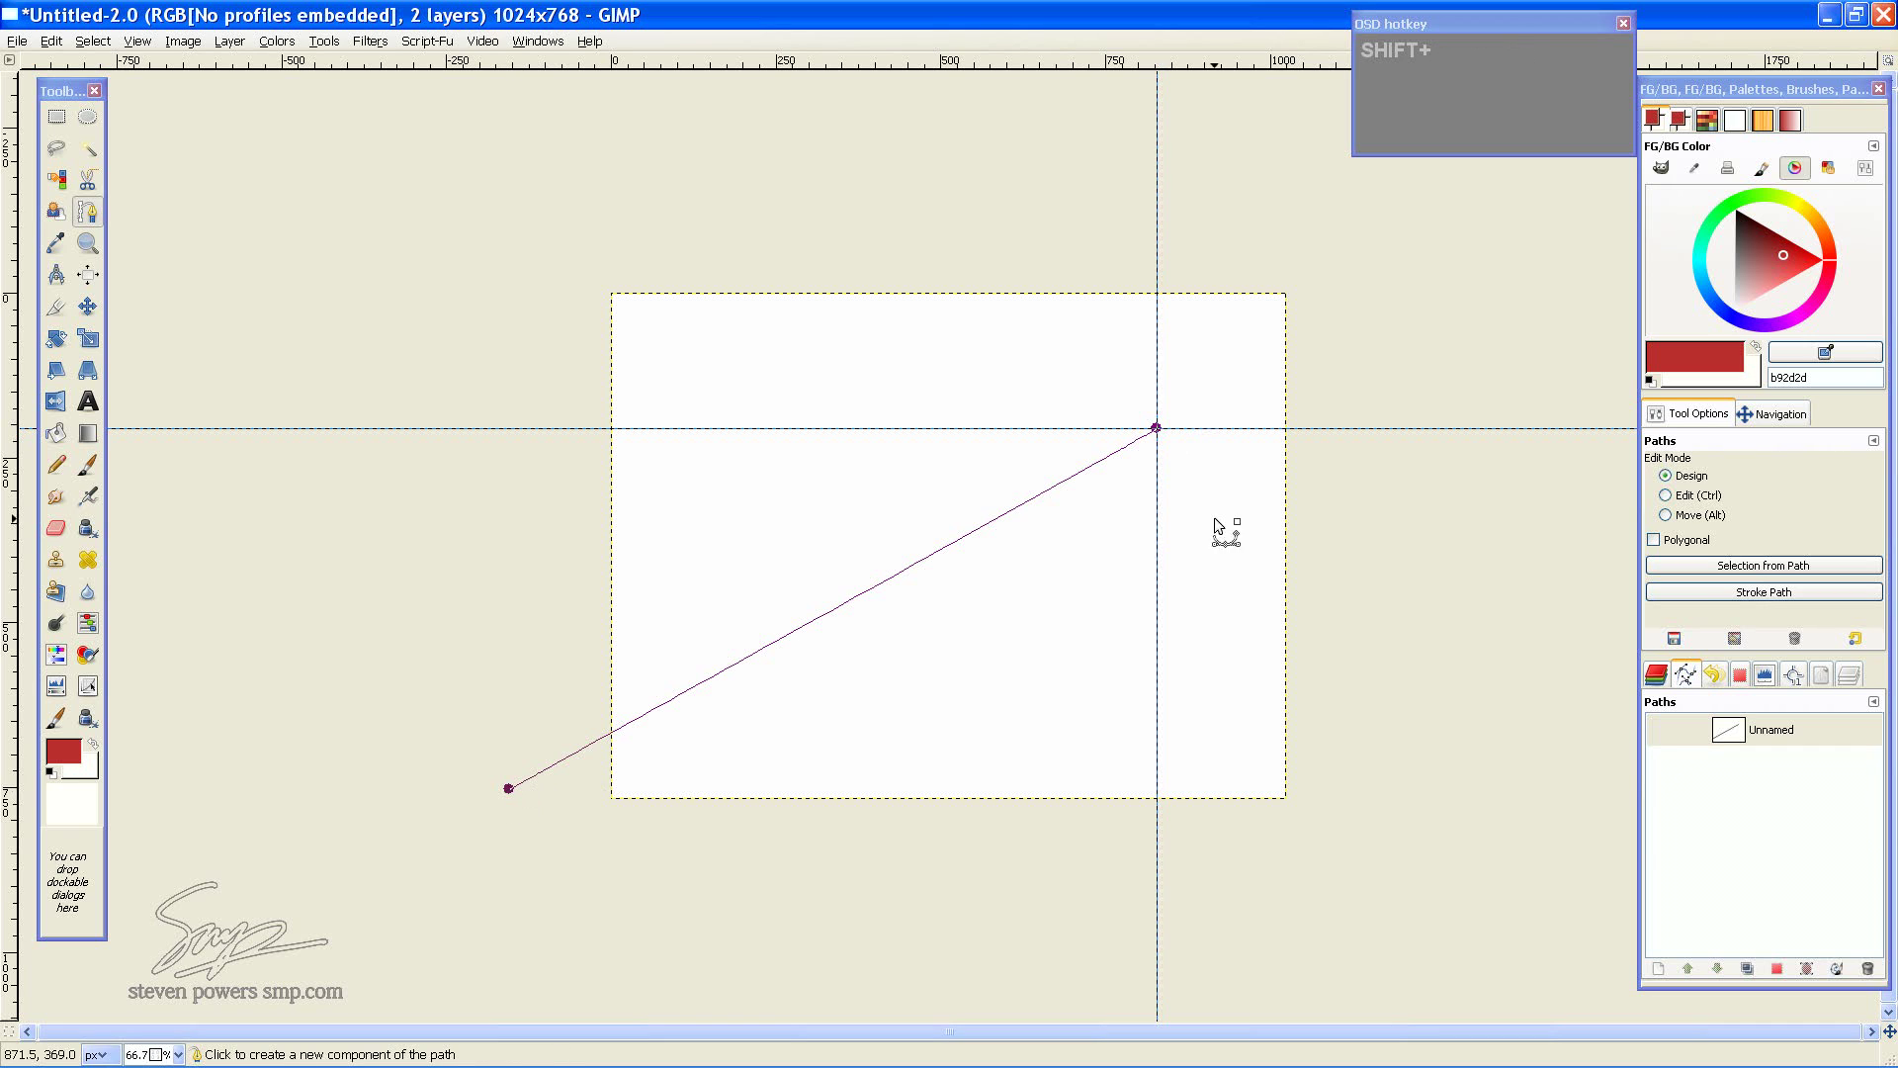
click(1164, 462)
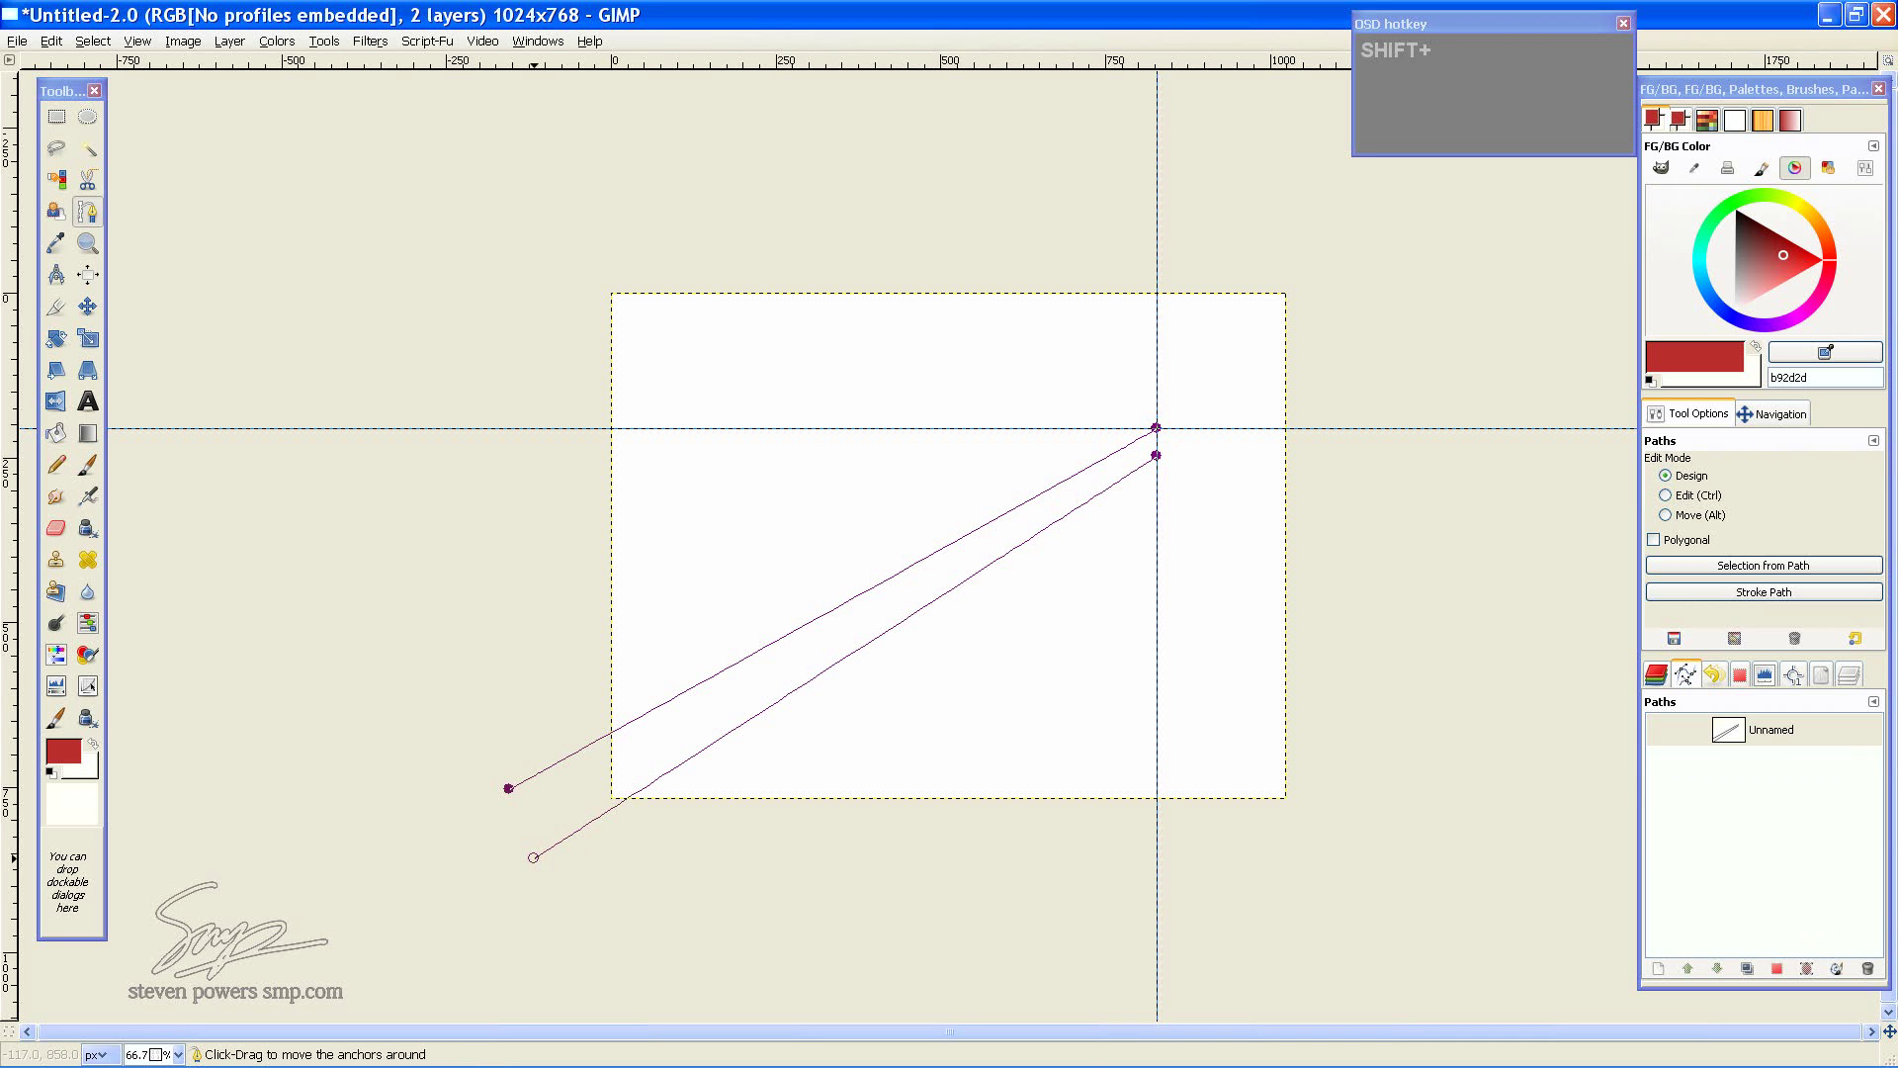
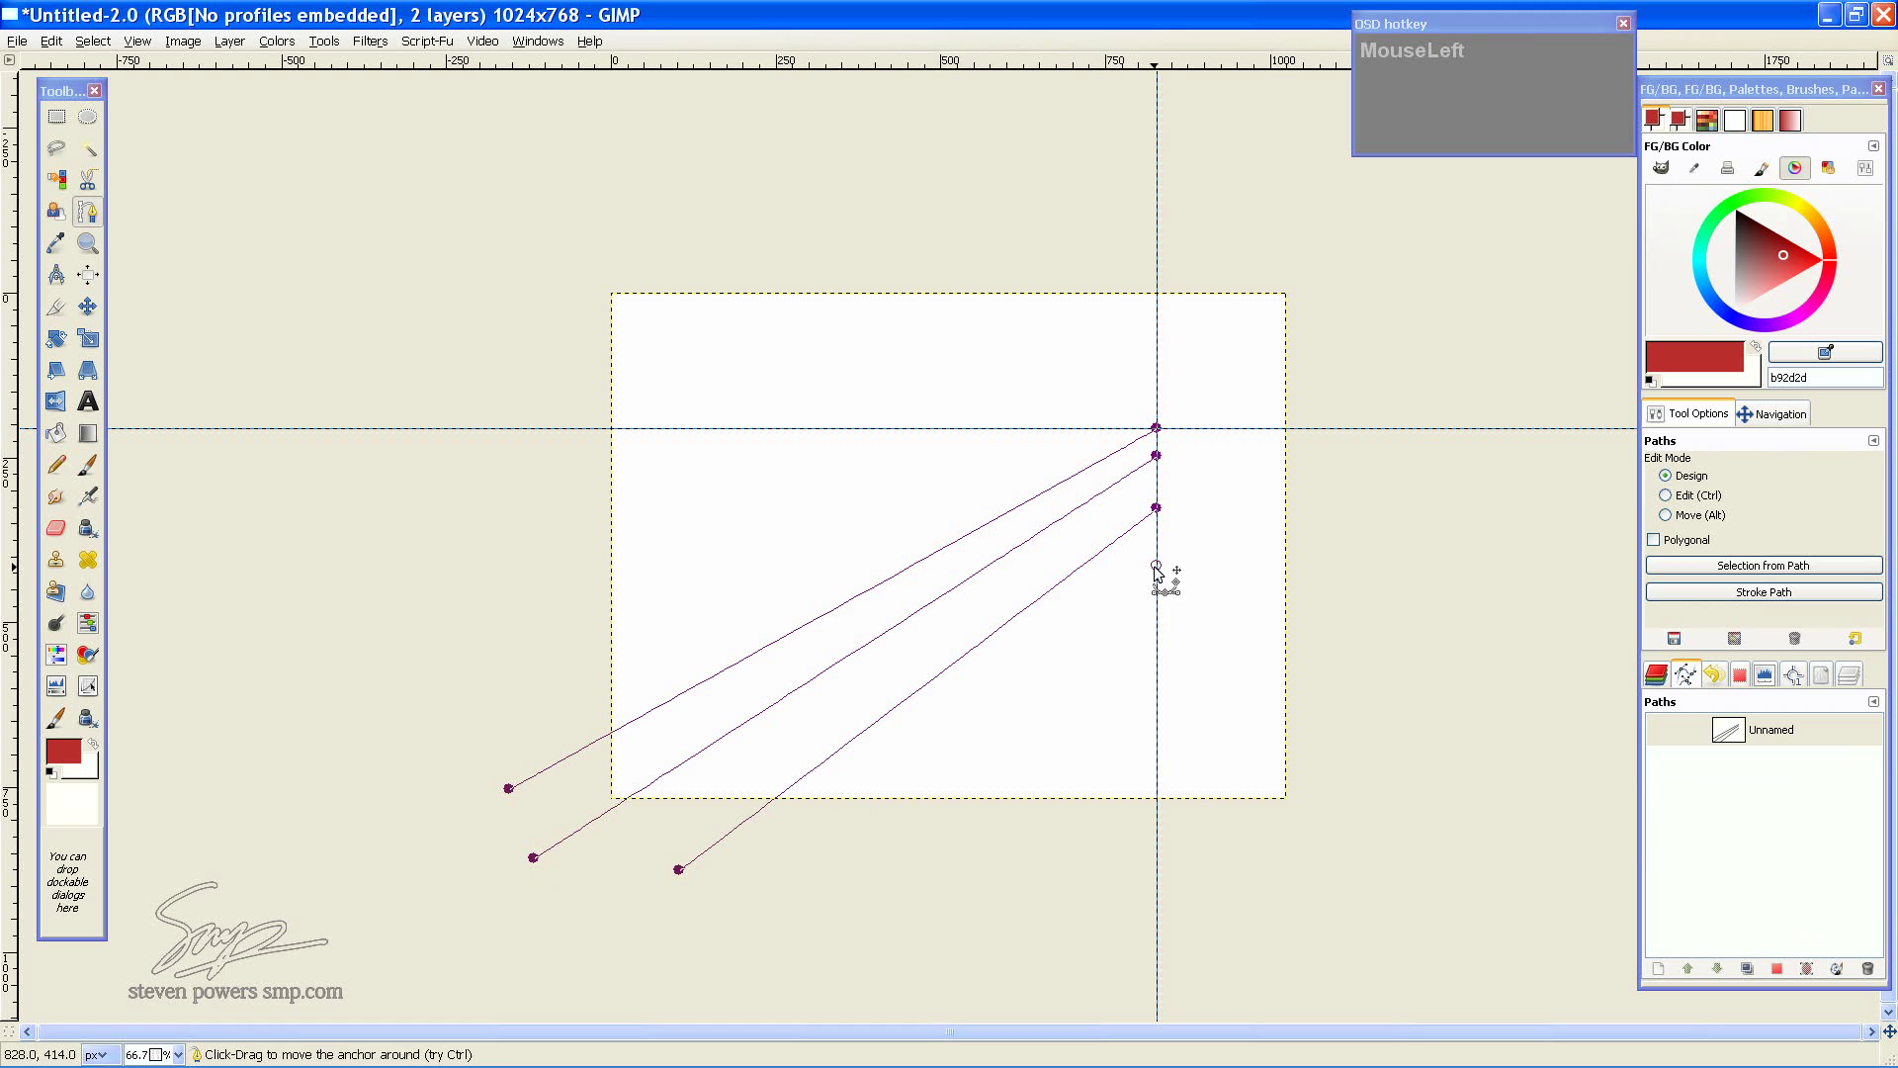
click(840, 864)
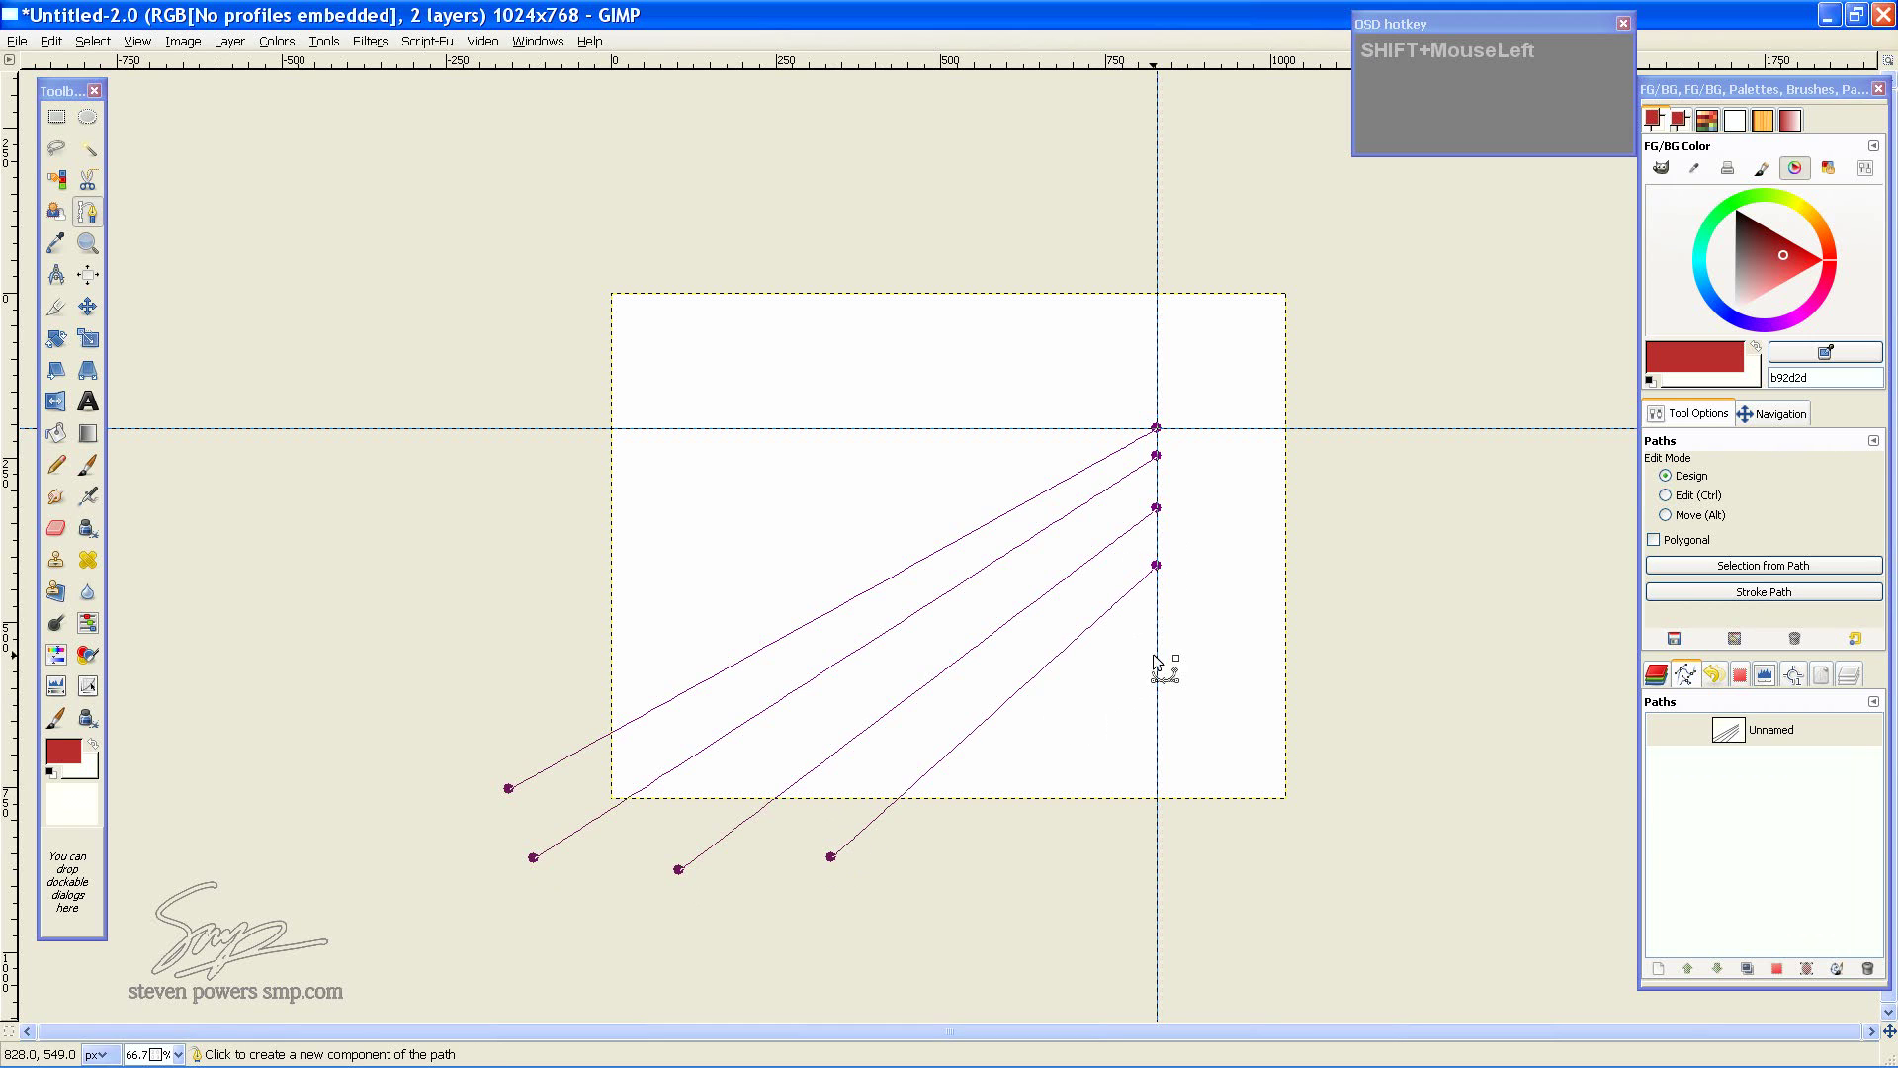
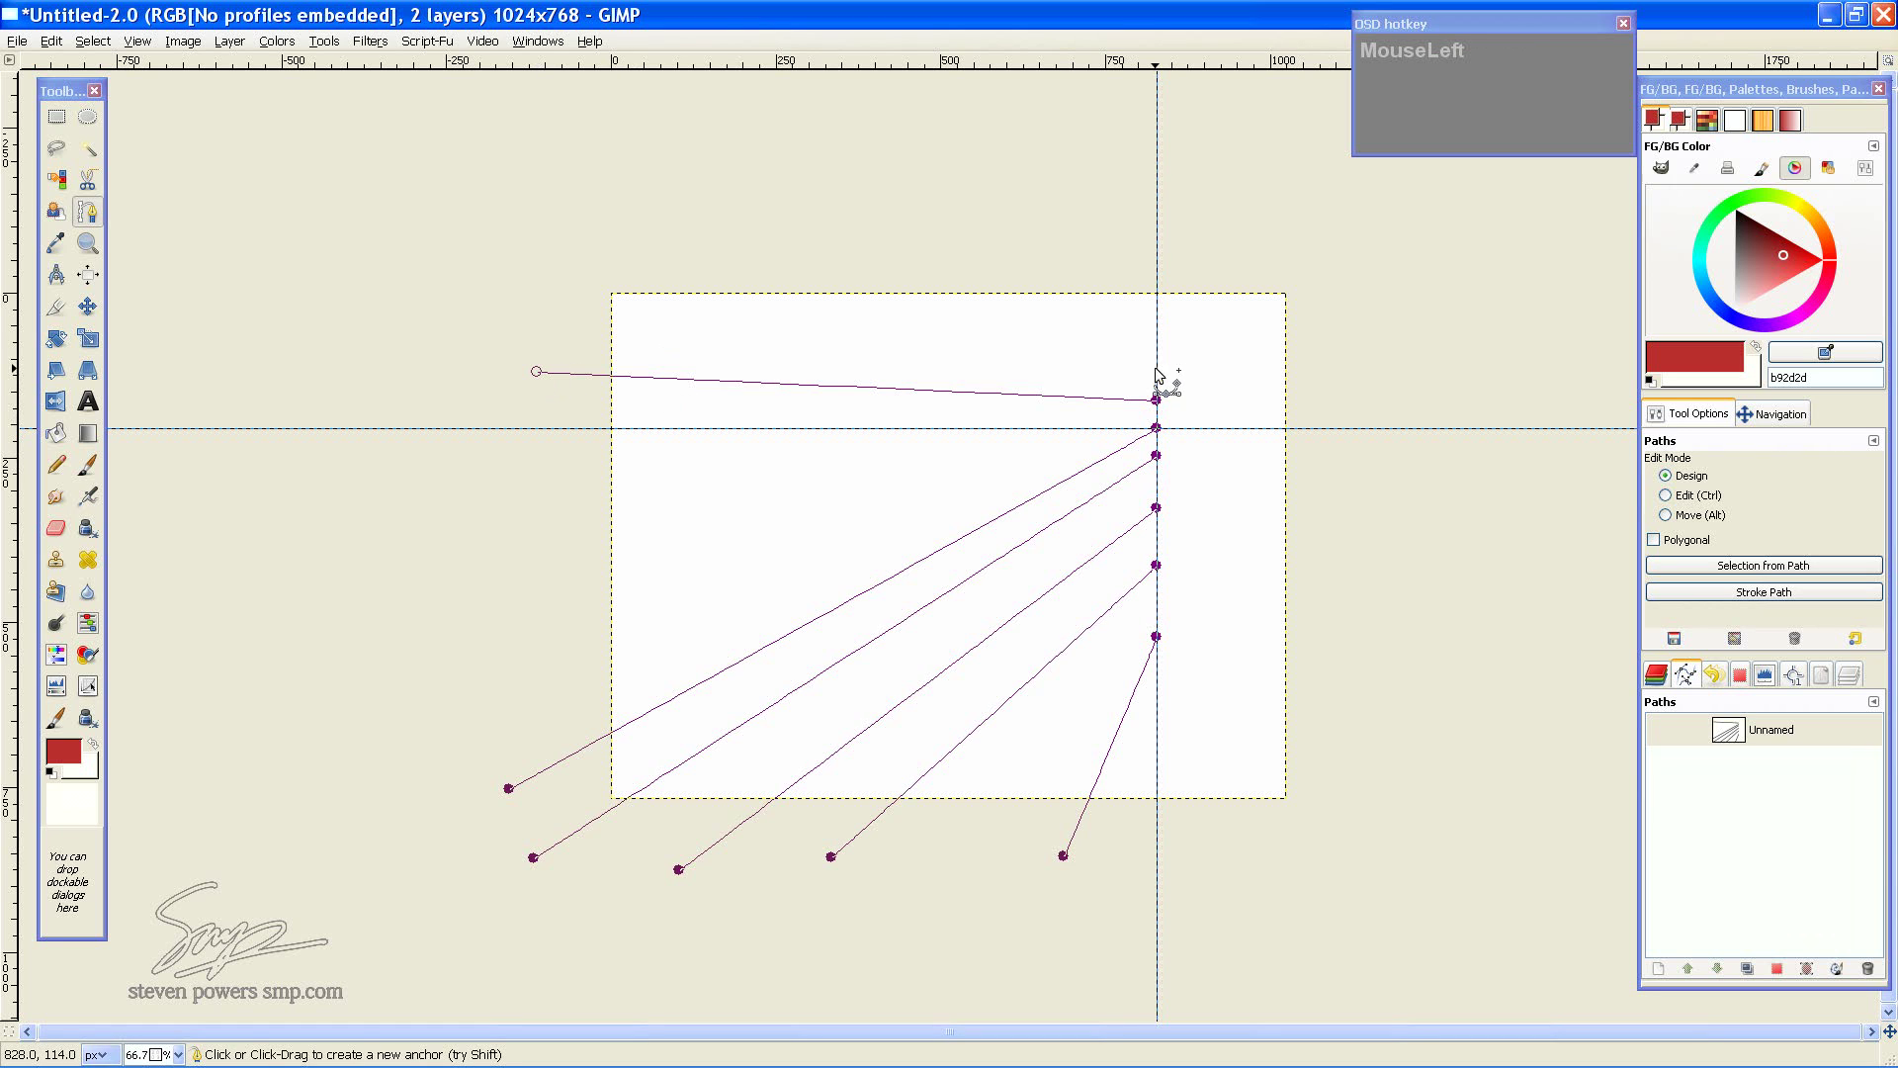
key(ctrl+z)
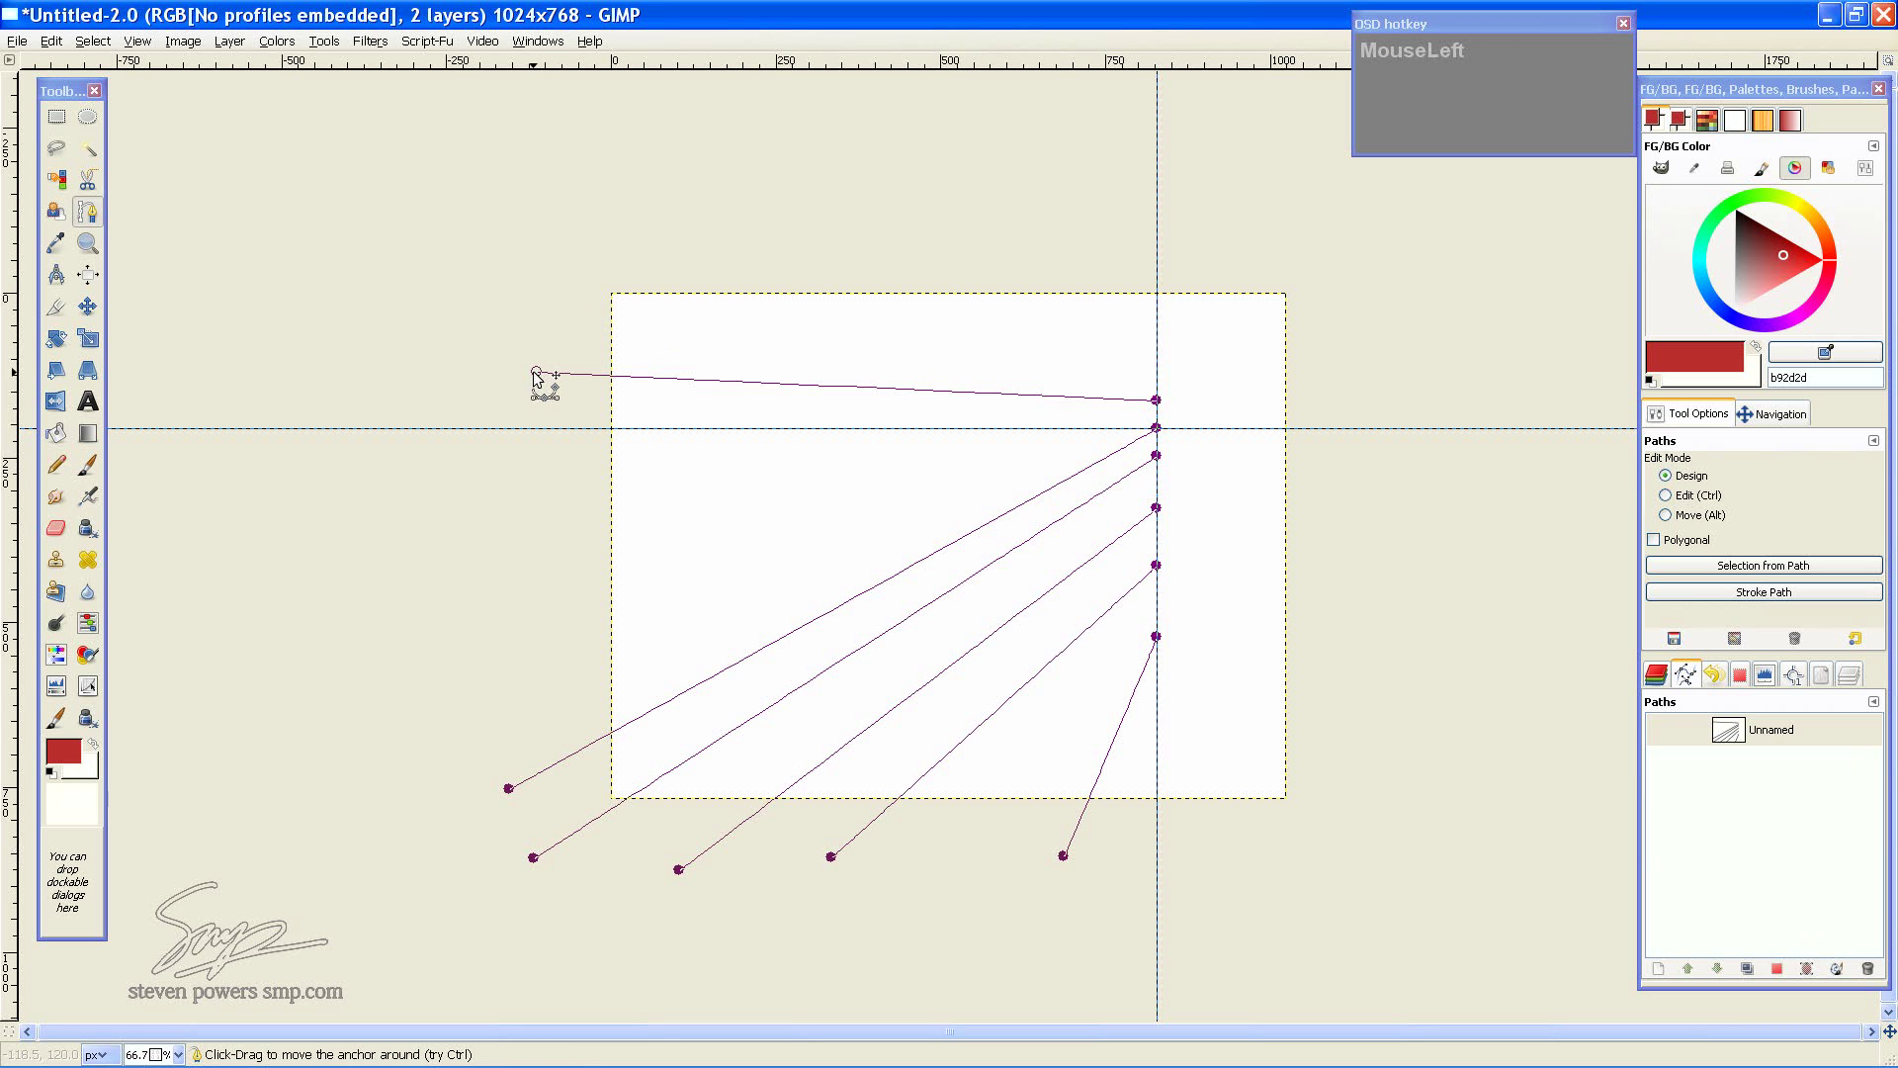
click(546, 376)
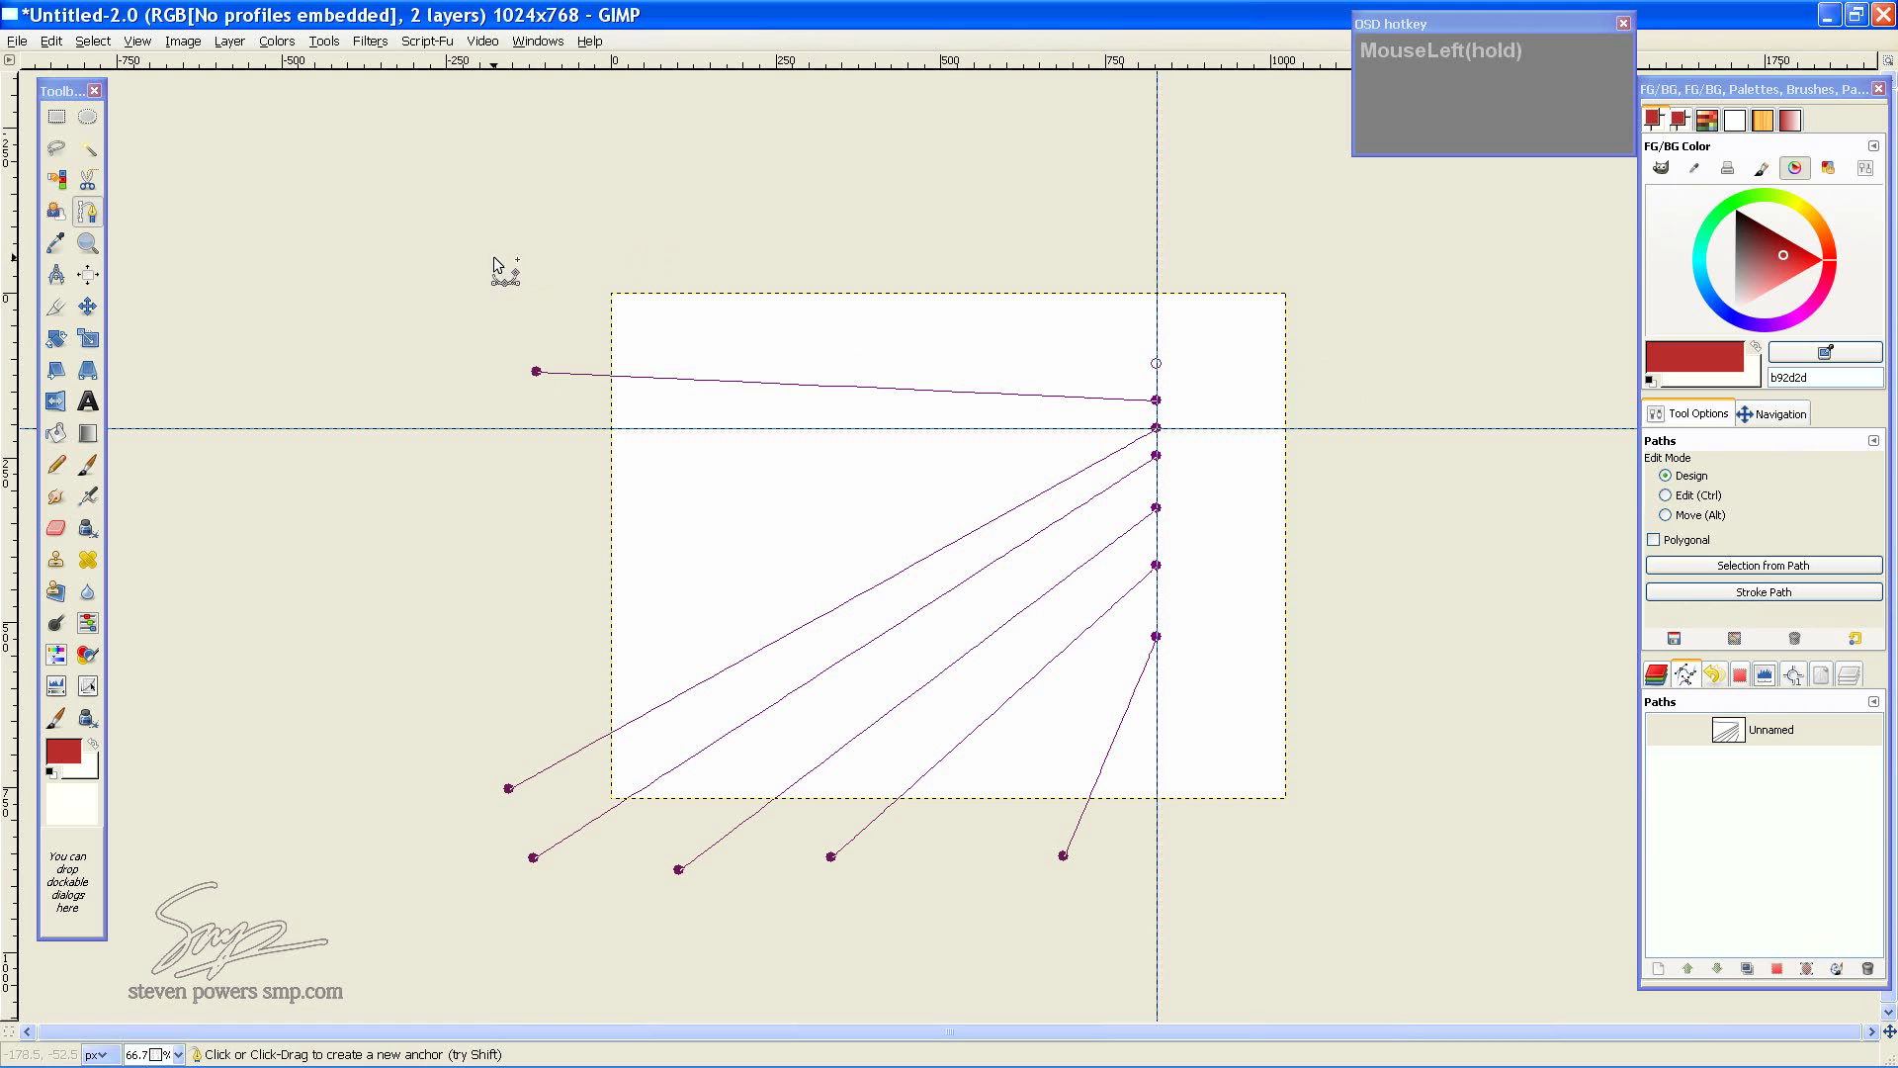
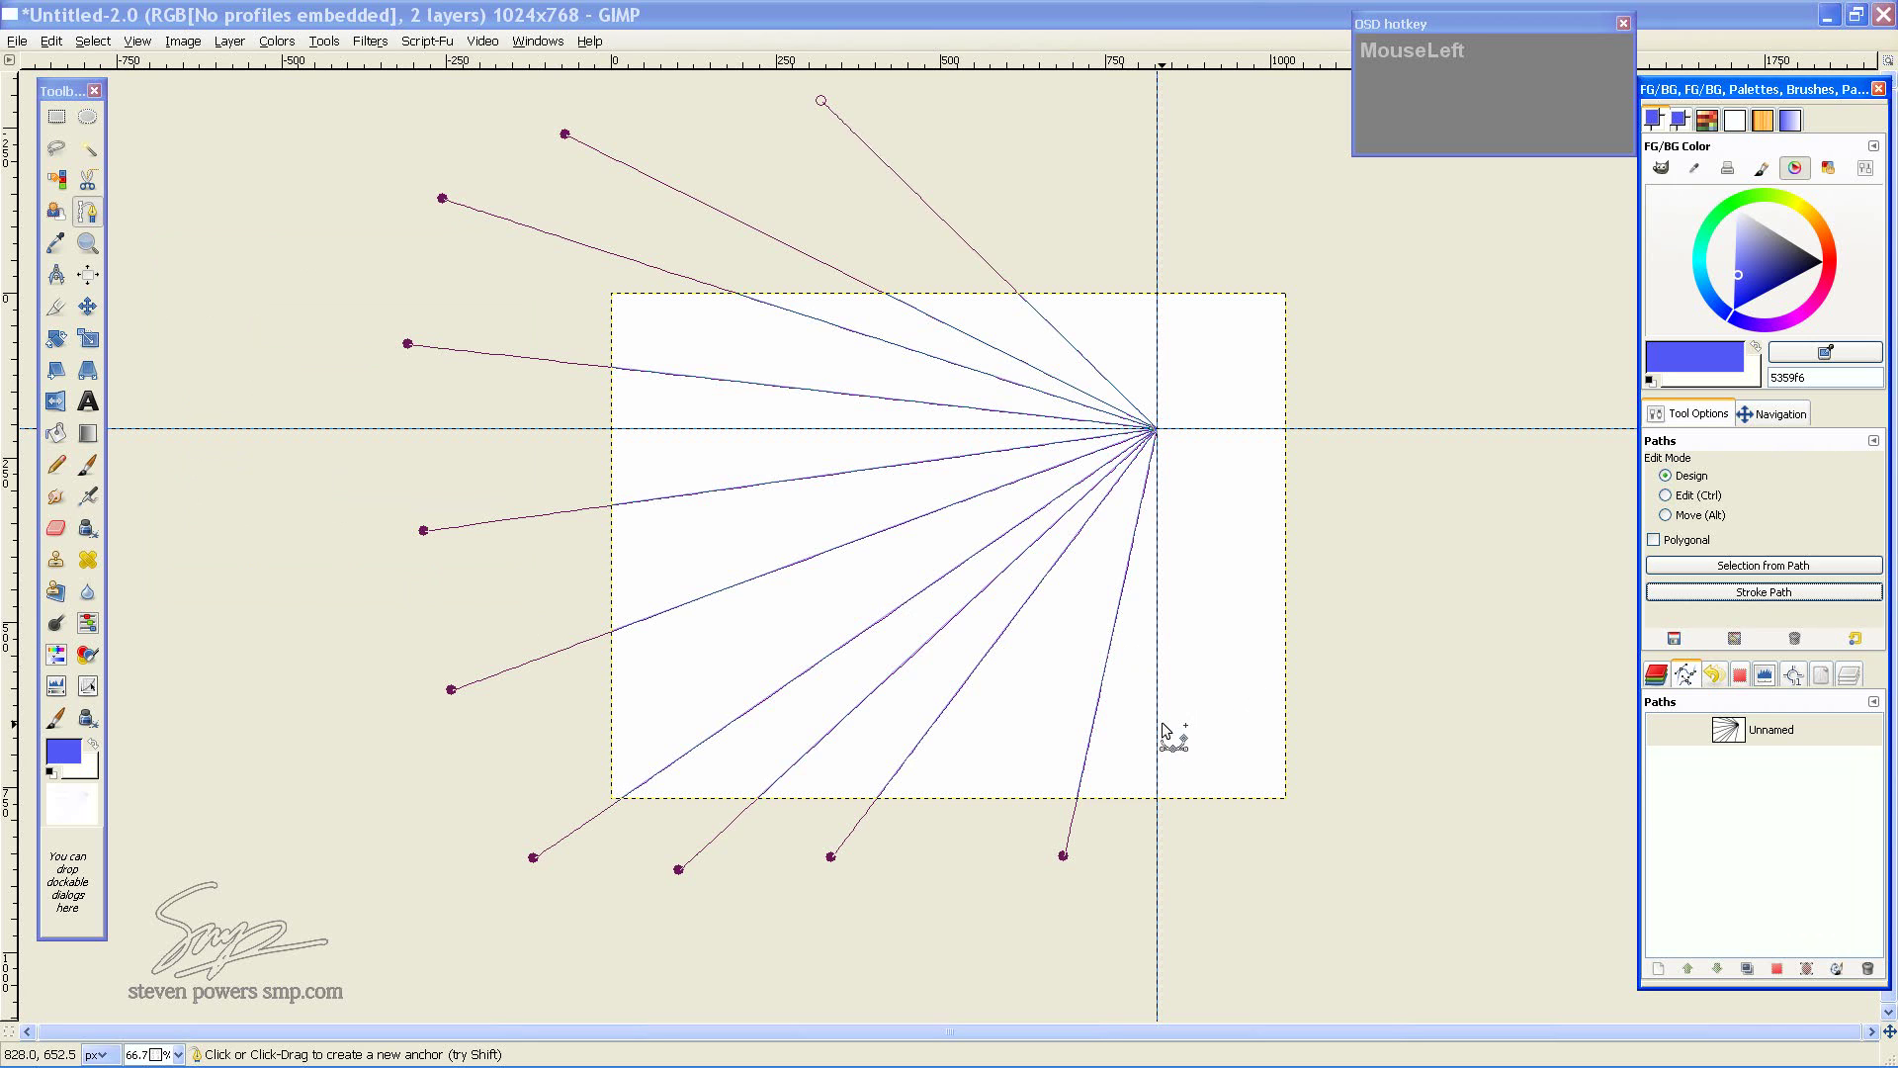
Leave path editing so the blue stroked lines show, then take the Flip tool
key(p)
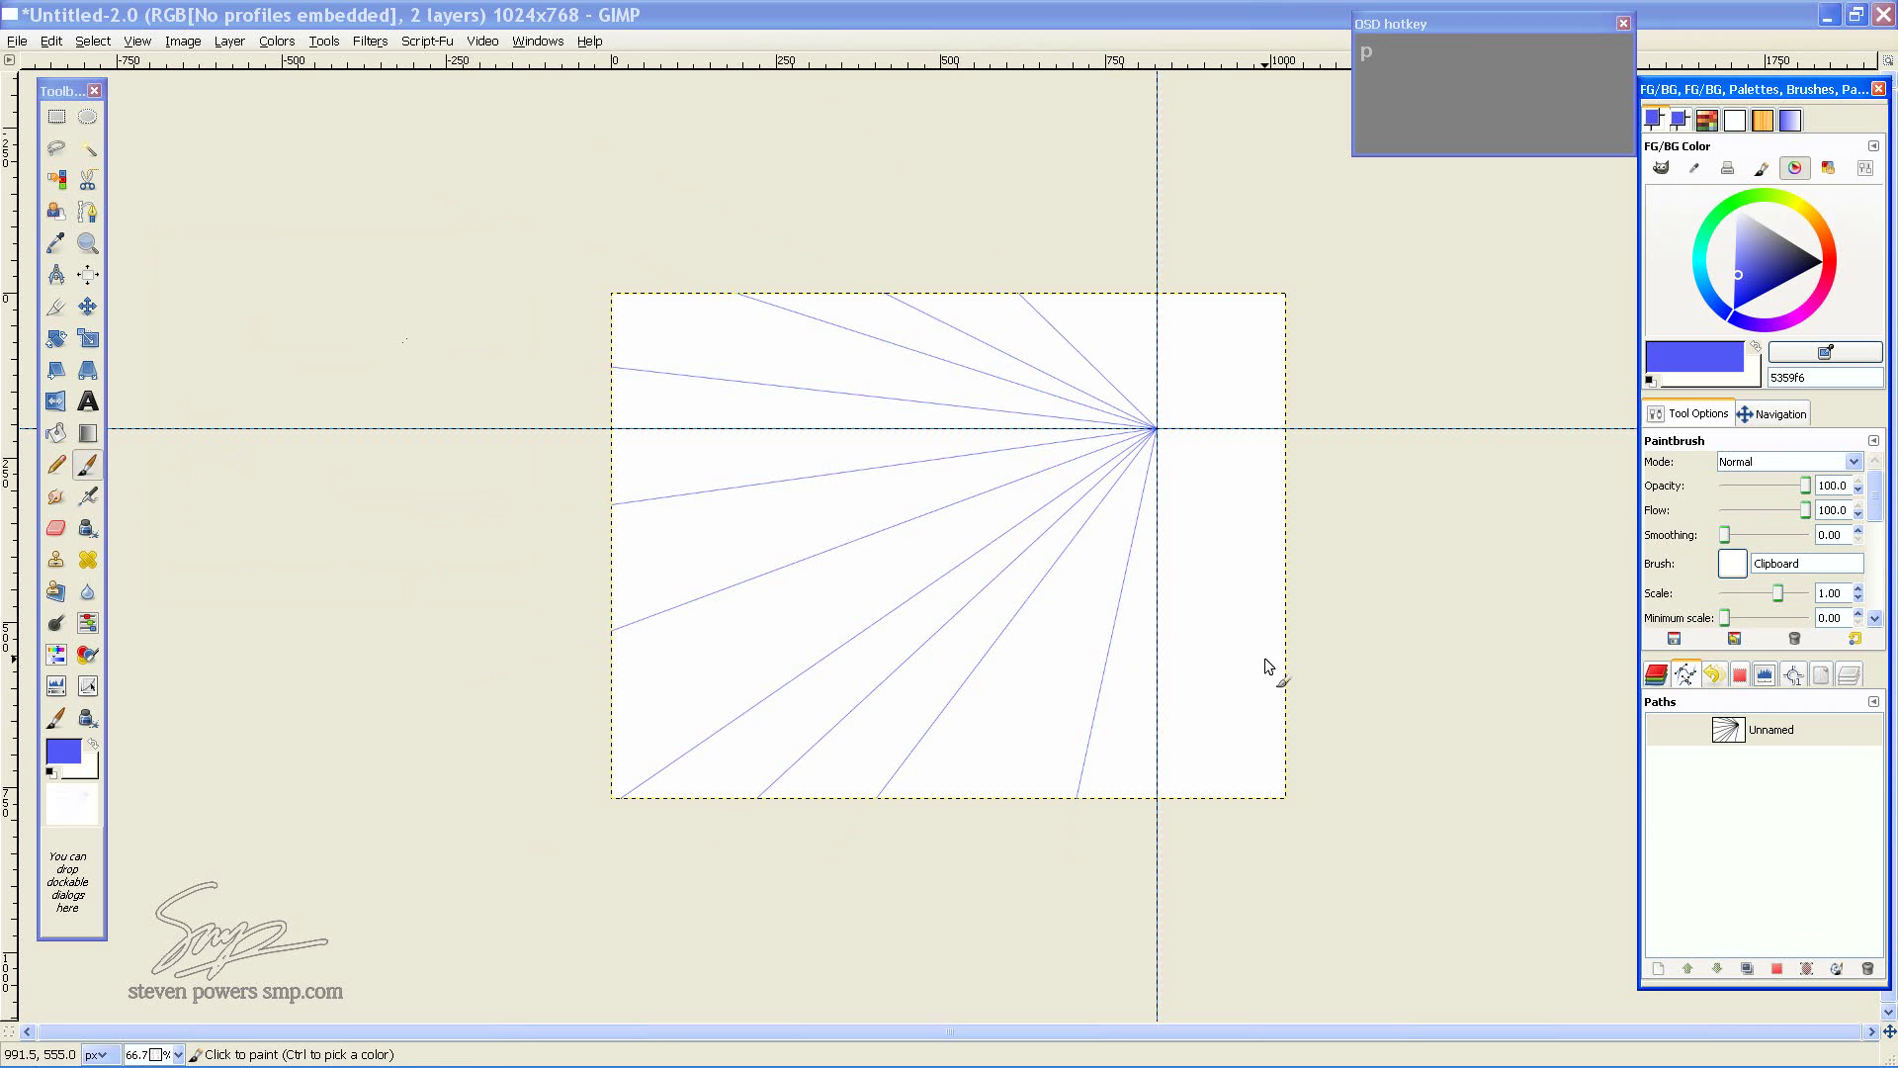
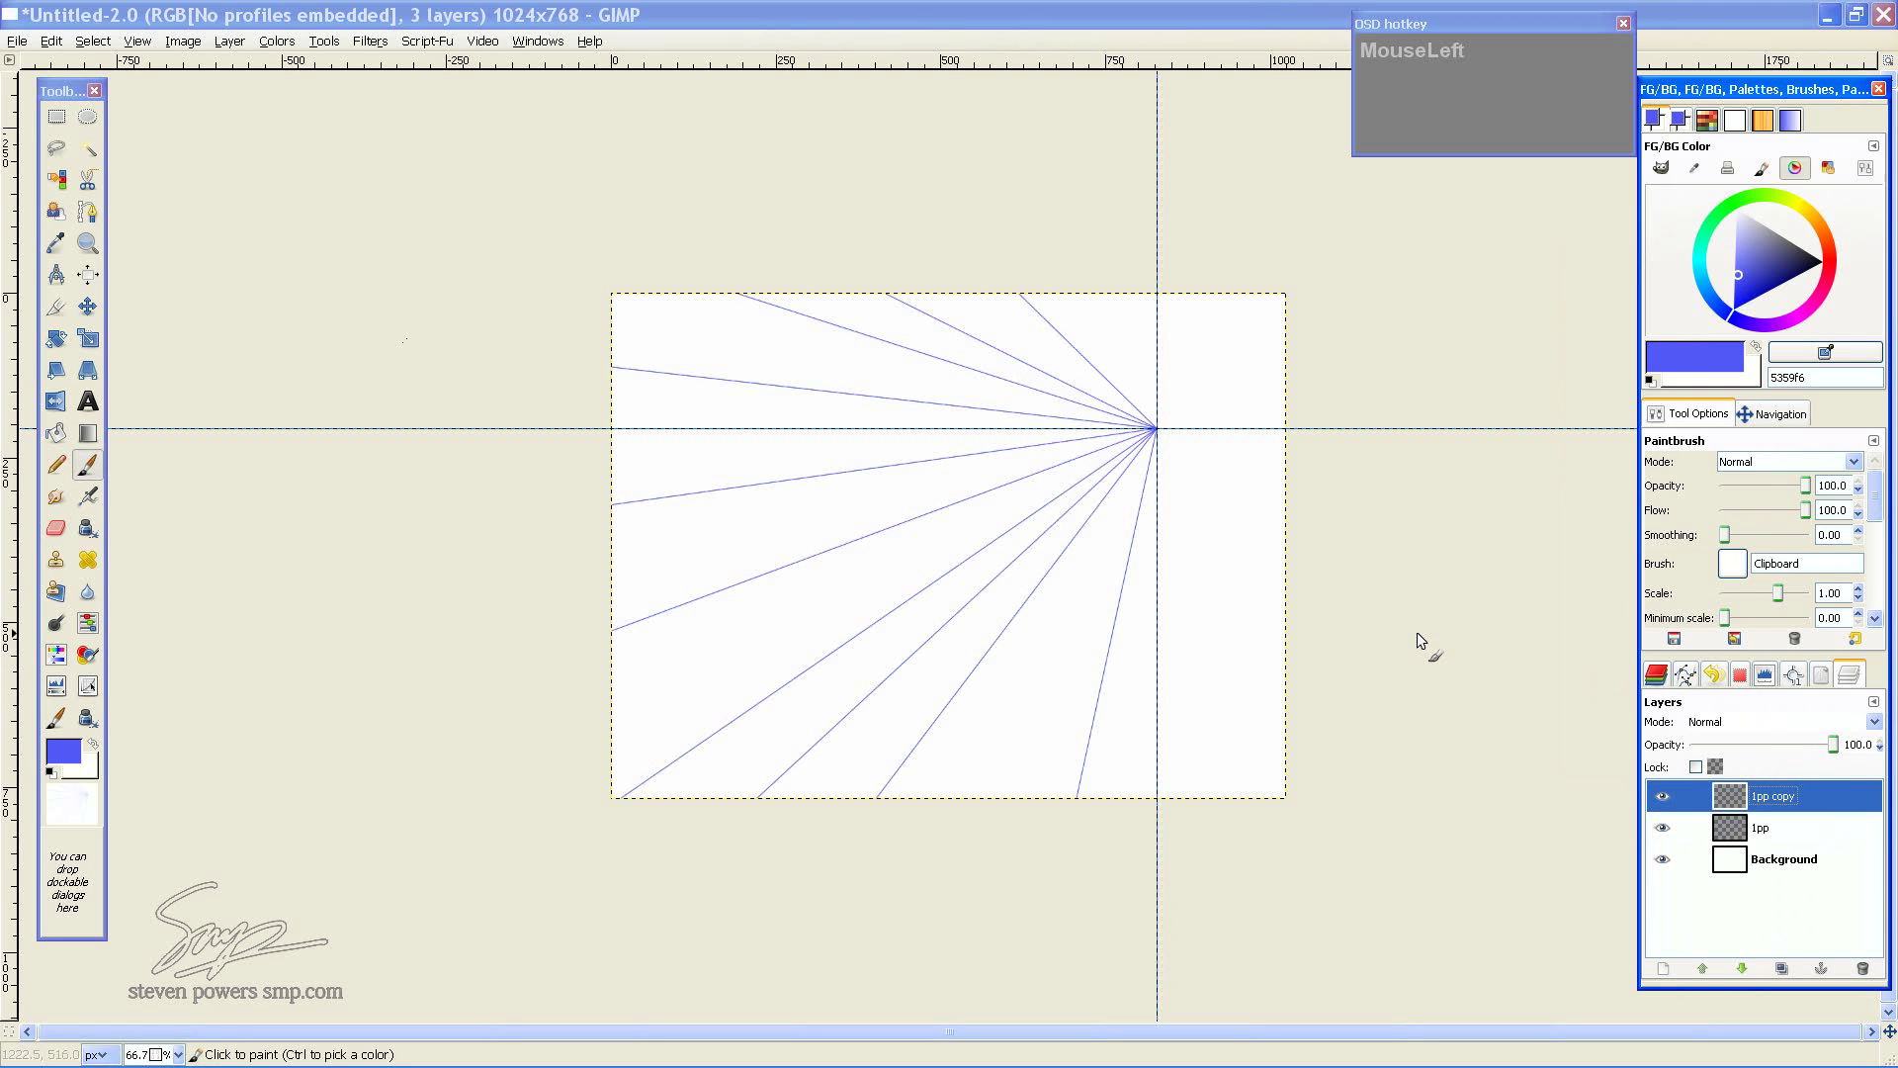
key(shift+f)
Flip the 1pp copy horizontally and drag it right to share the vanishing point
click(1318, 618)
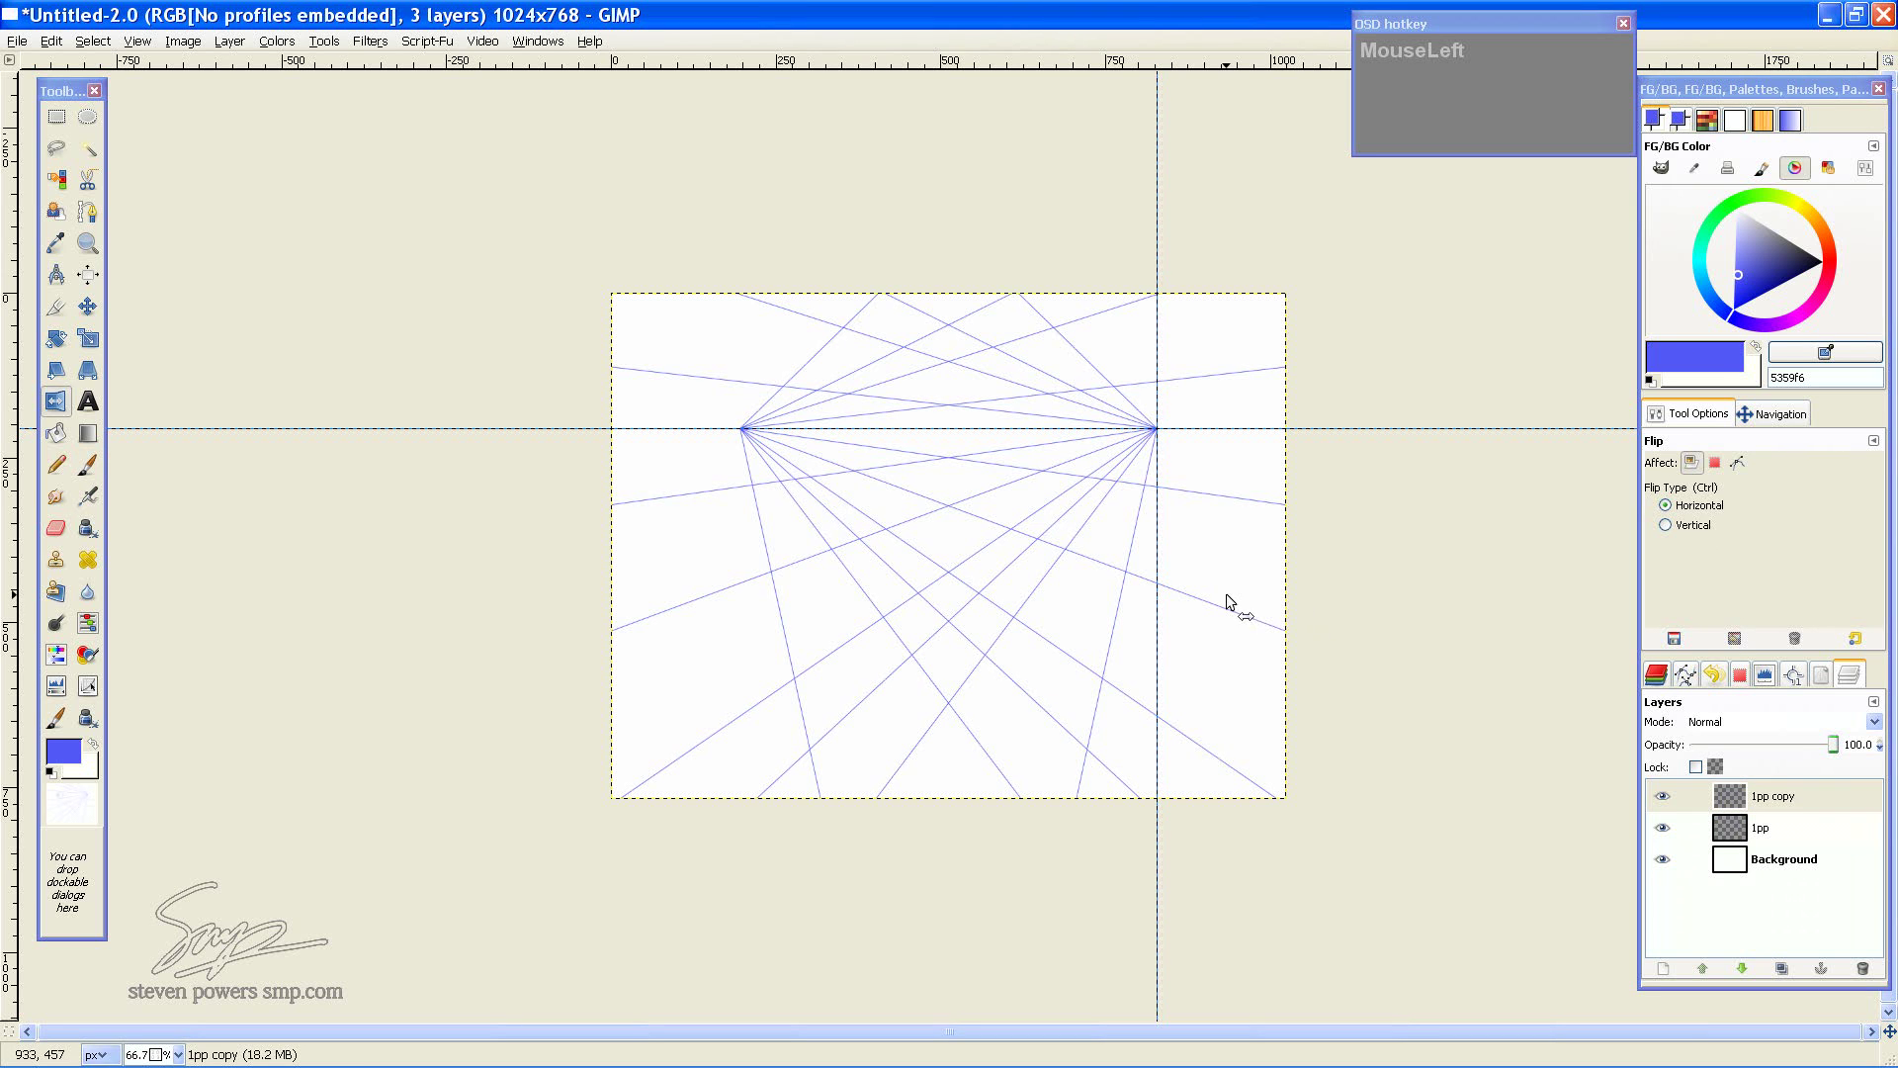
key(m)
drag(1125, 574, 1541, 573)
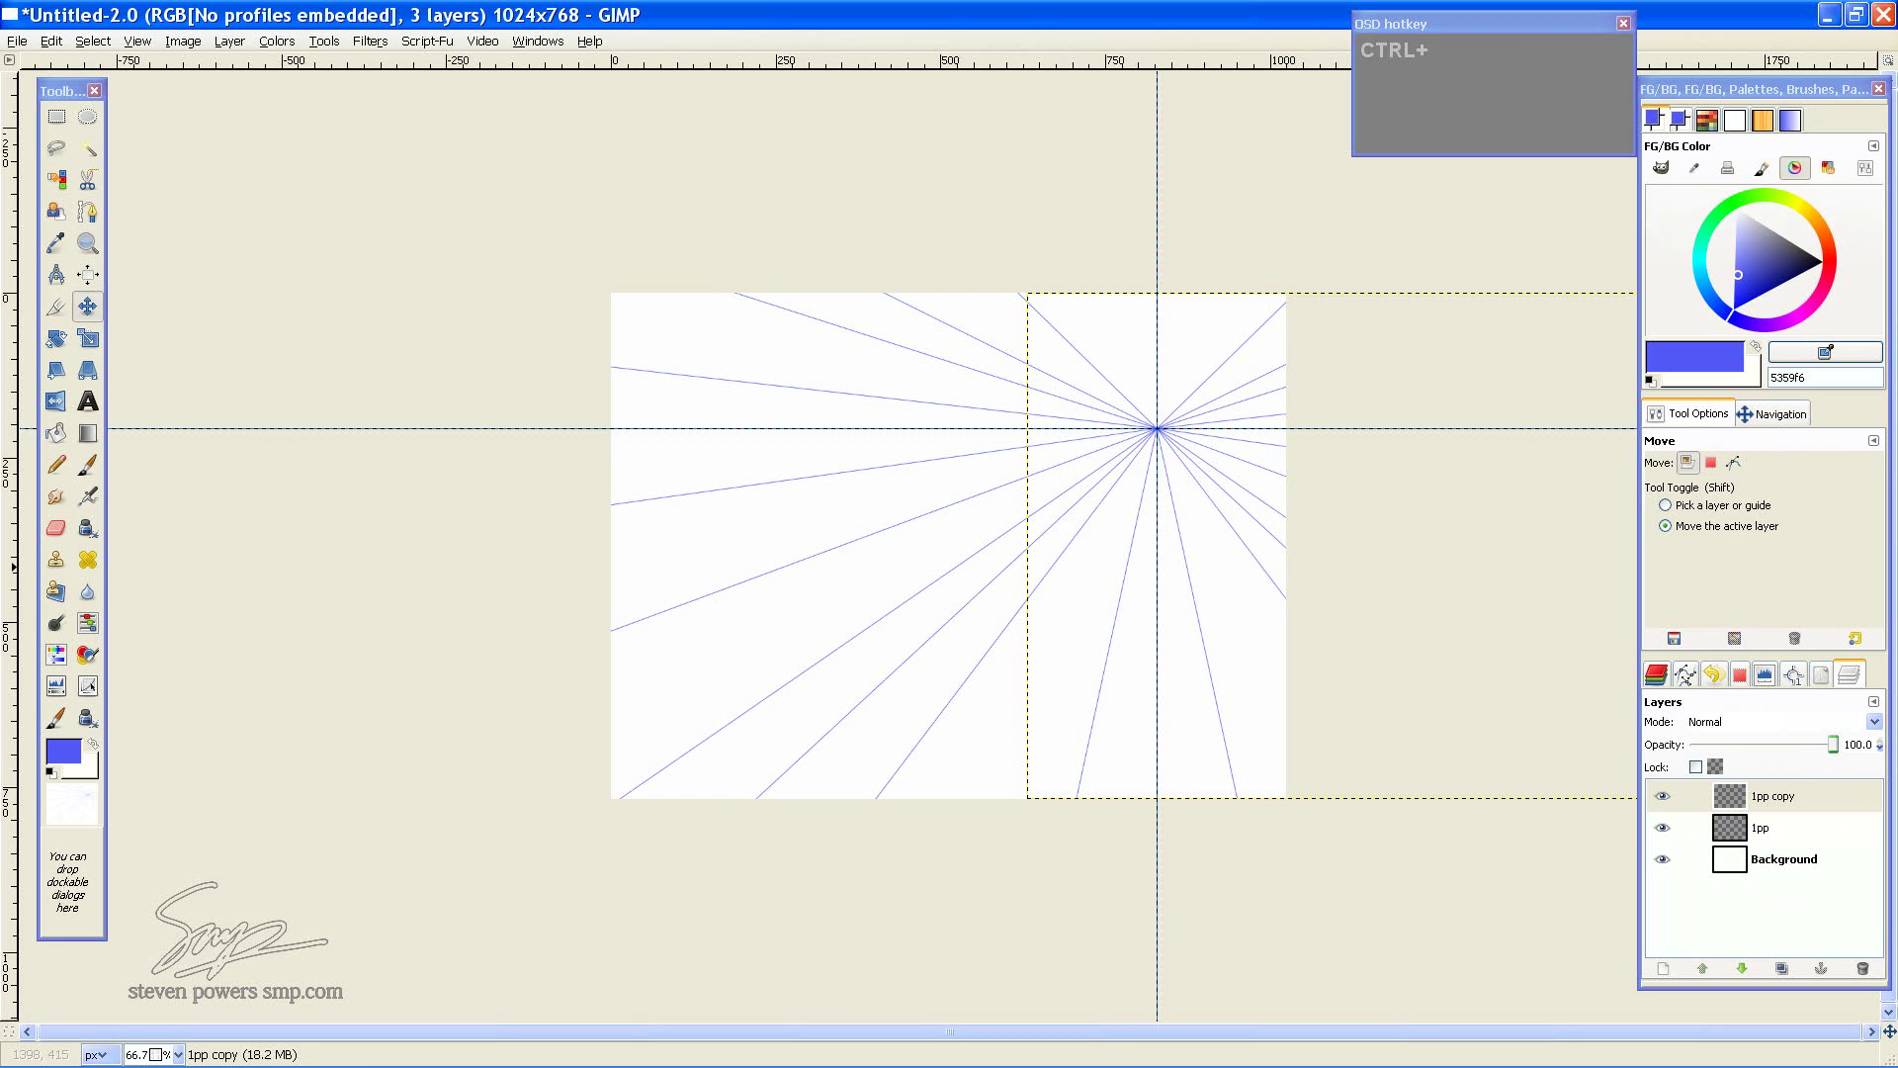
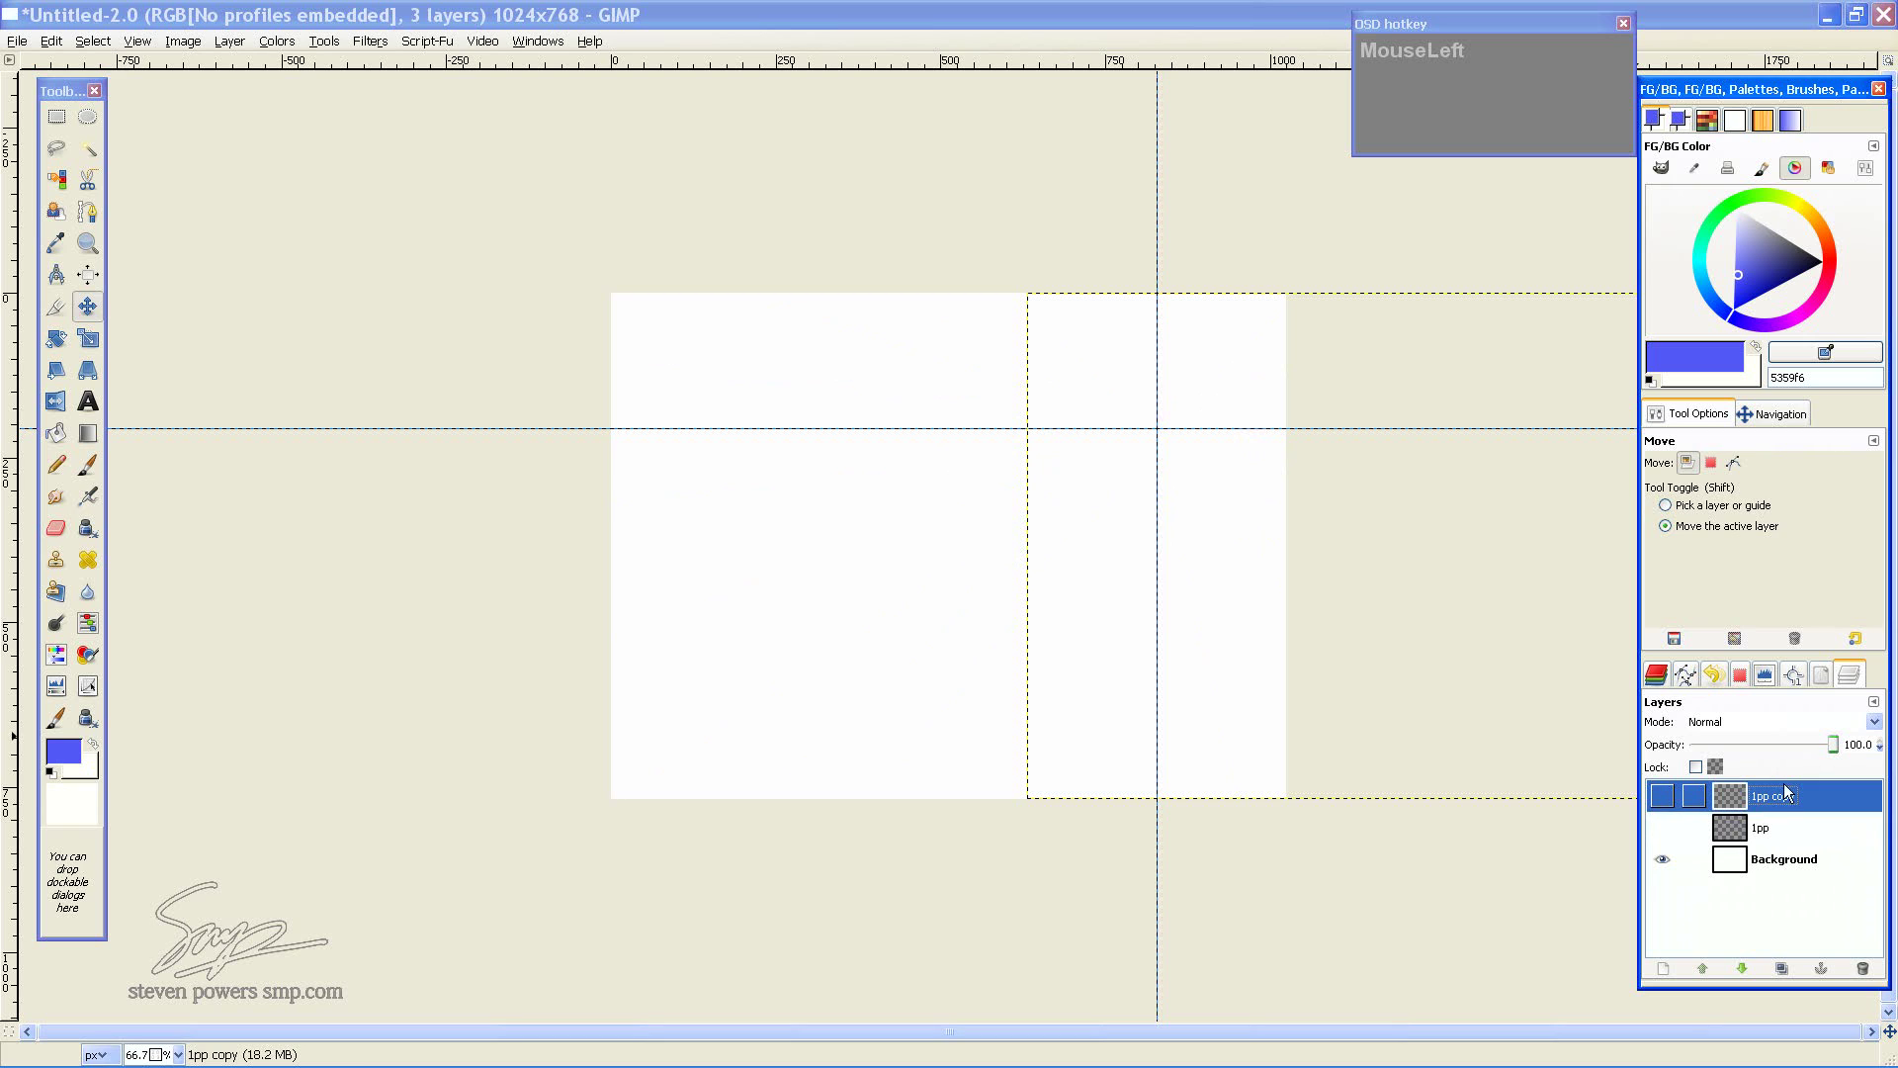
Add a new transparent layer named 2pp atop the layer stack
key(ctrl+shift+n)
key(Return)
key(ctrl+z)
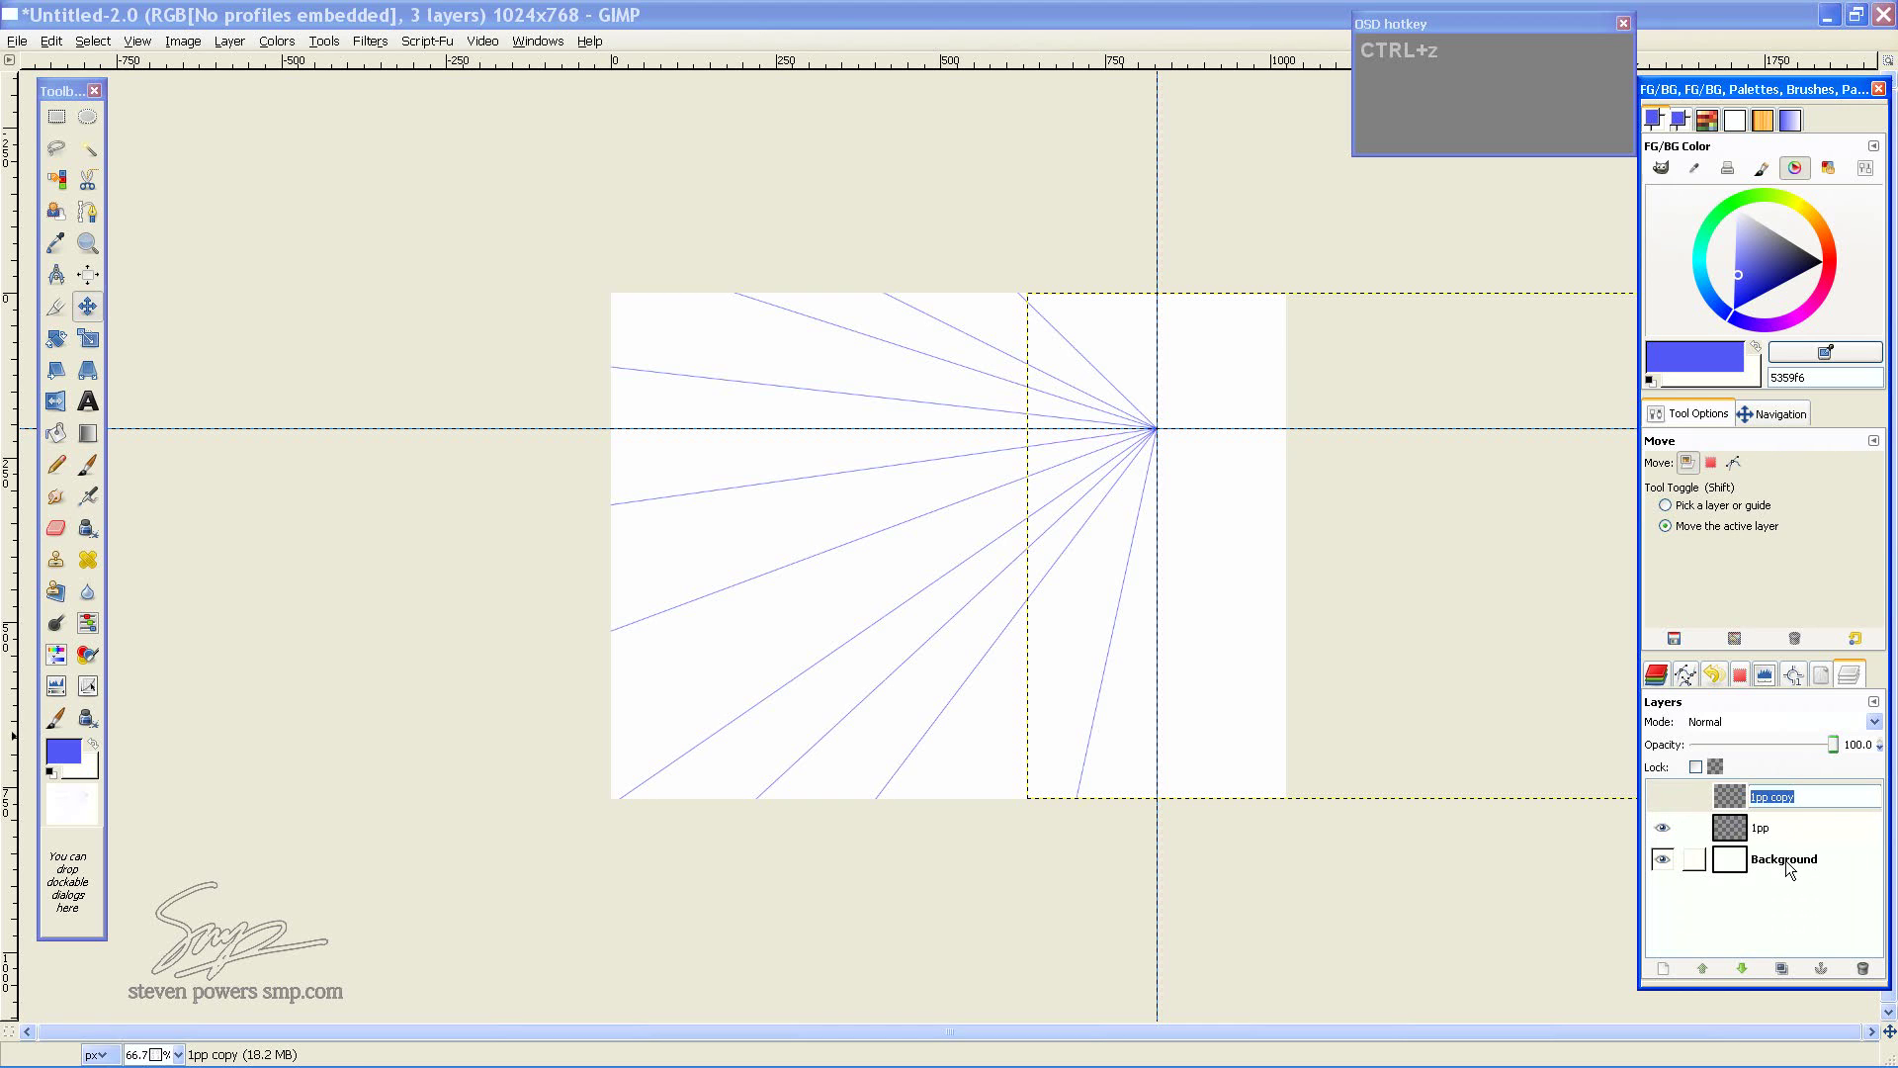
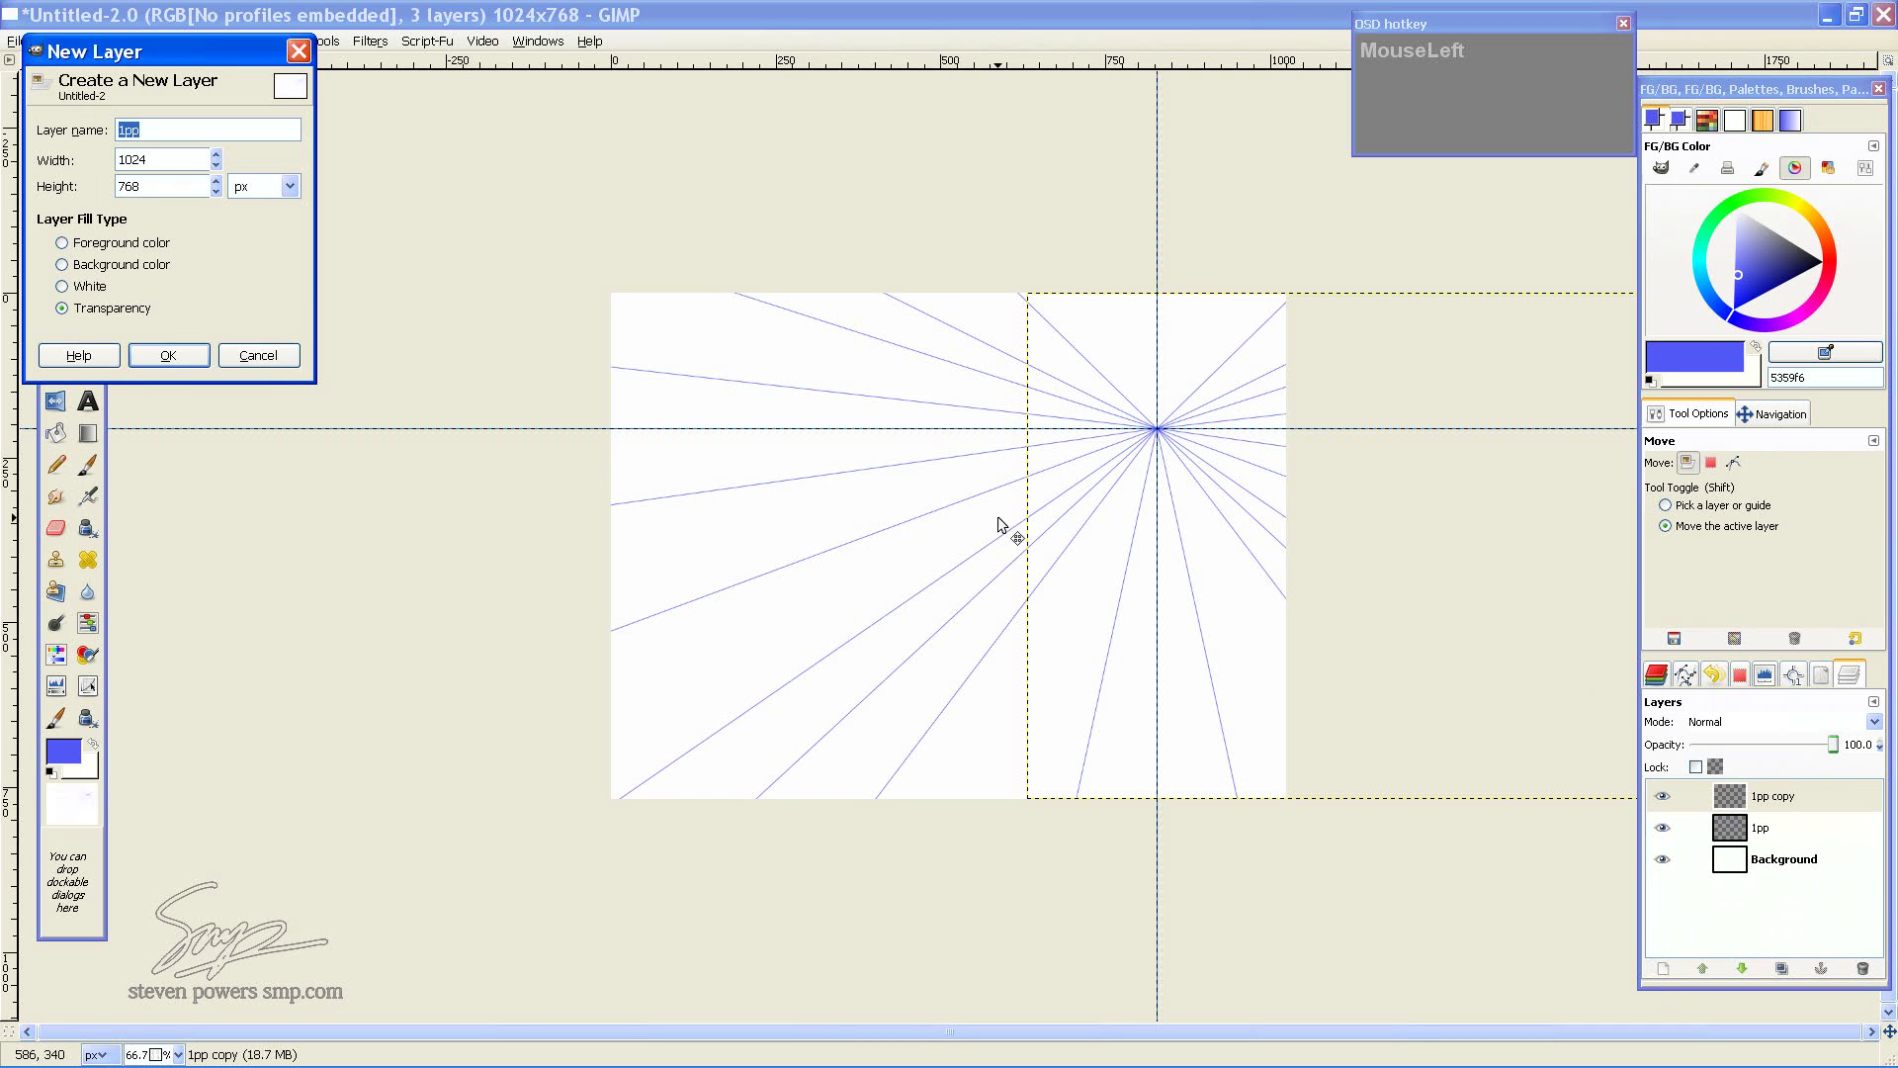
text(2pp)
key(Return)
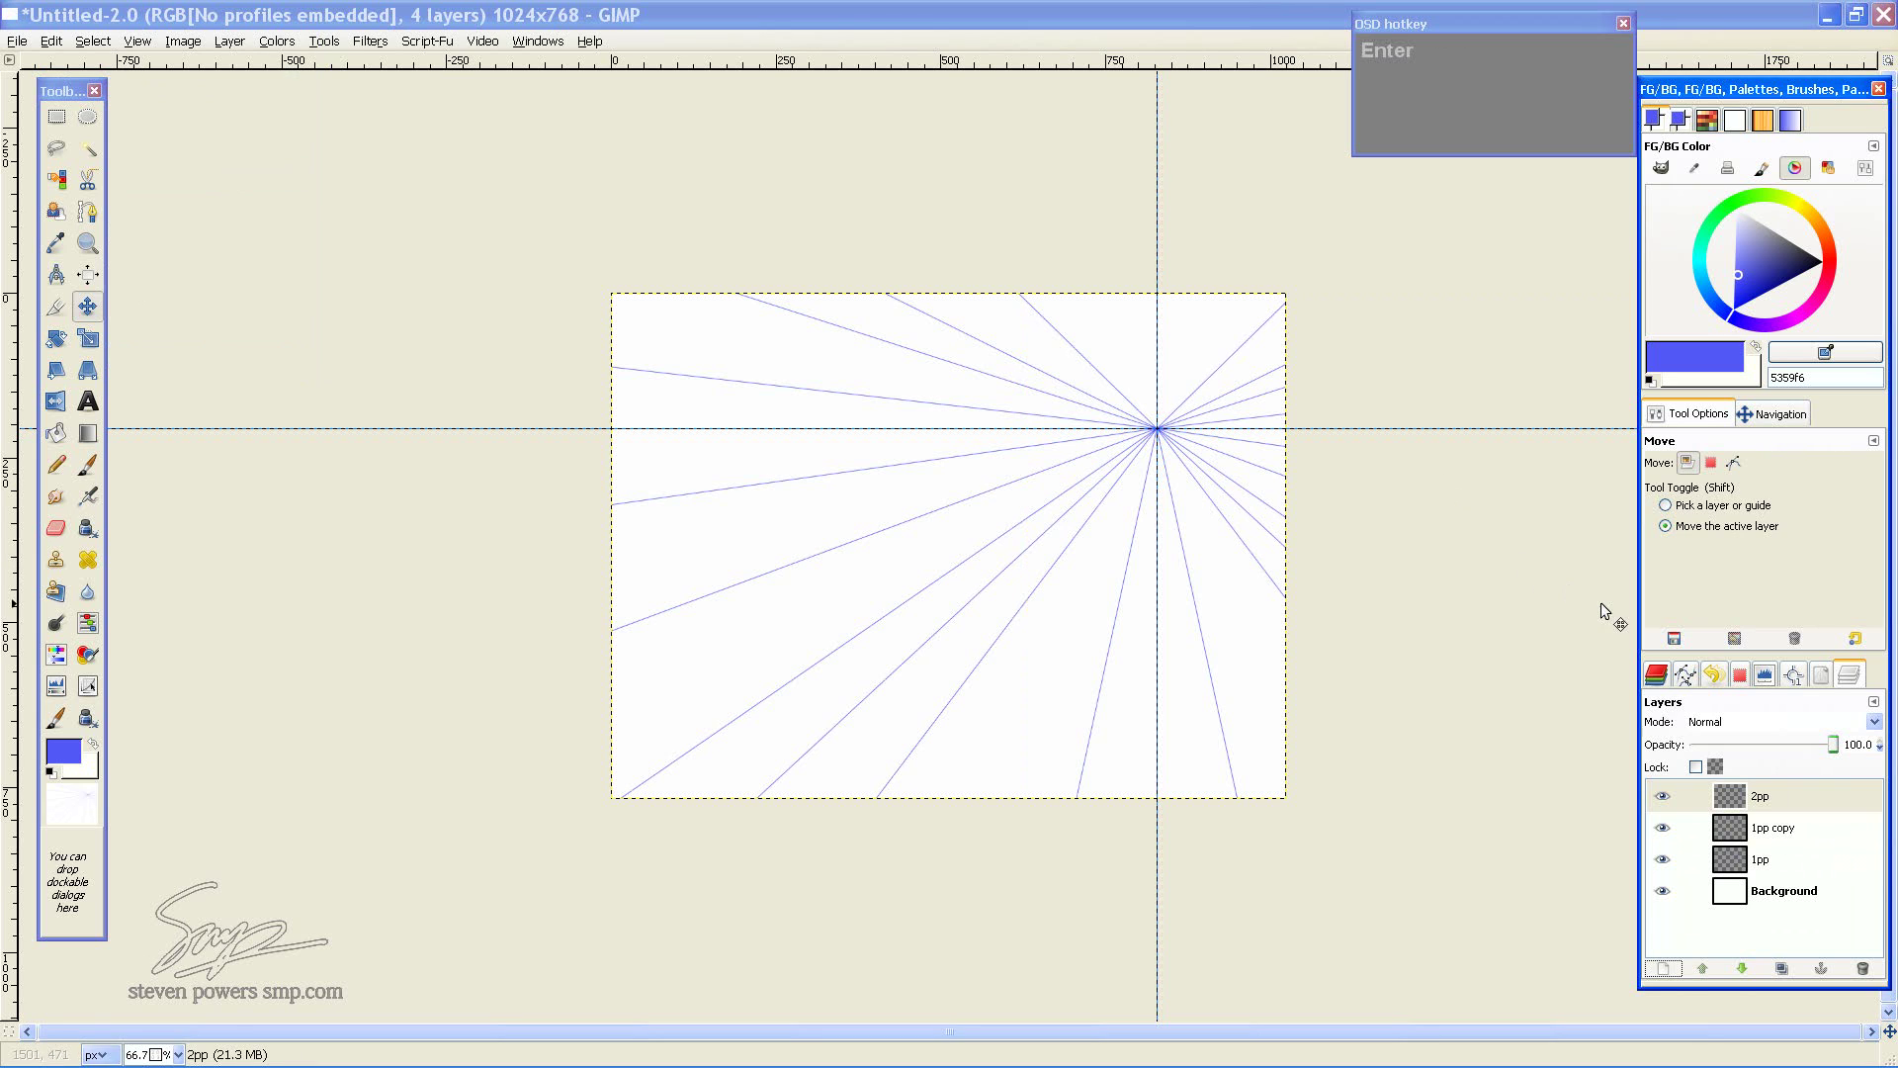
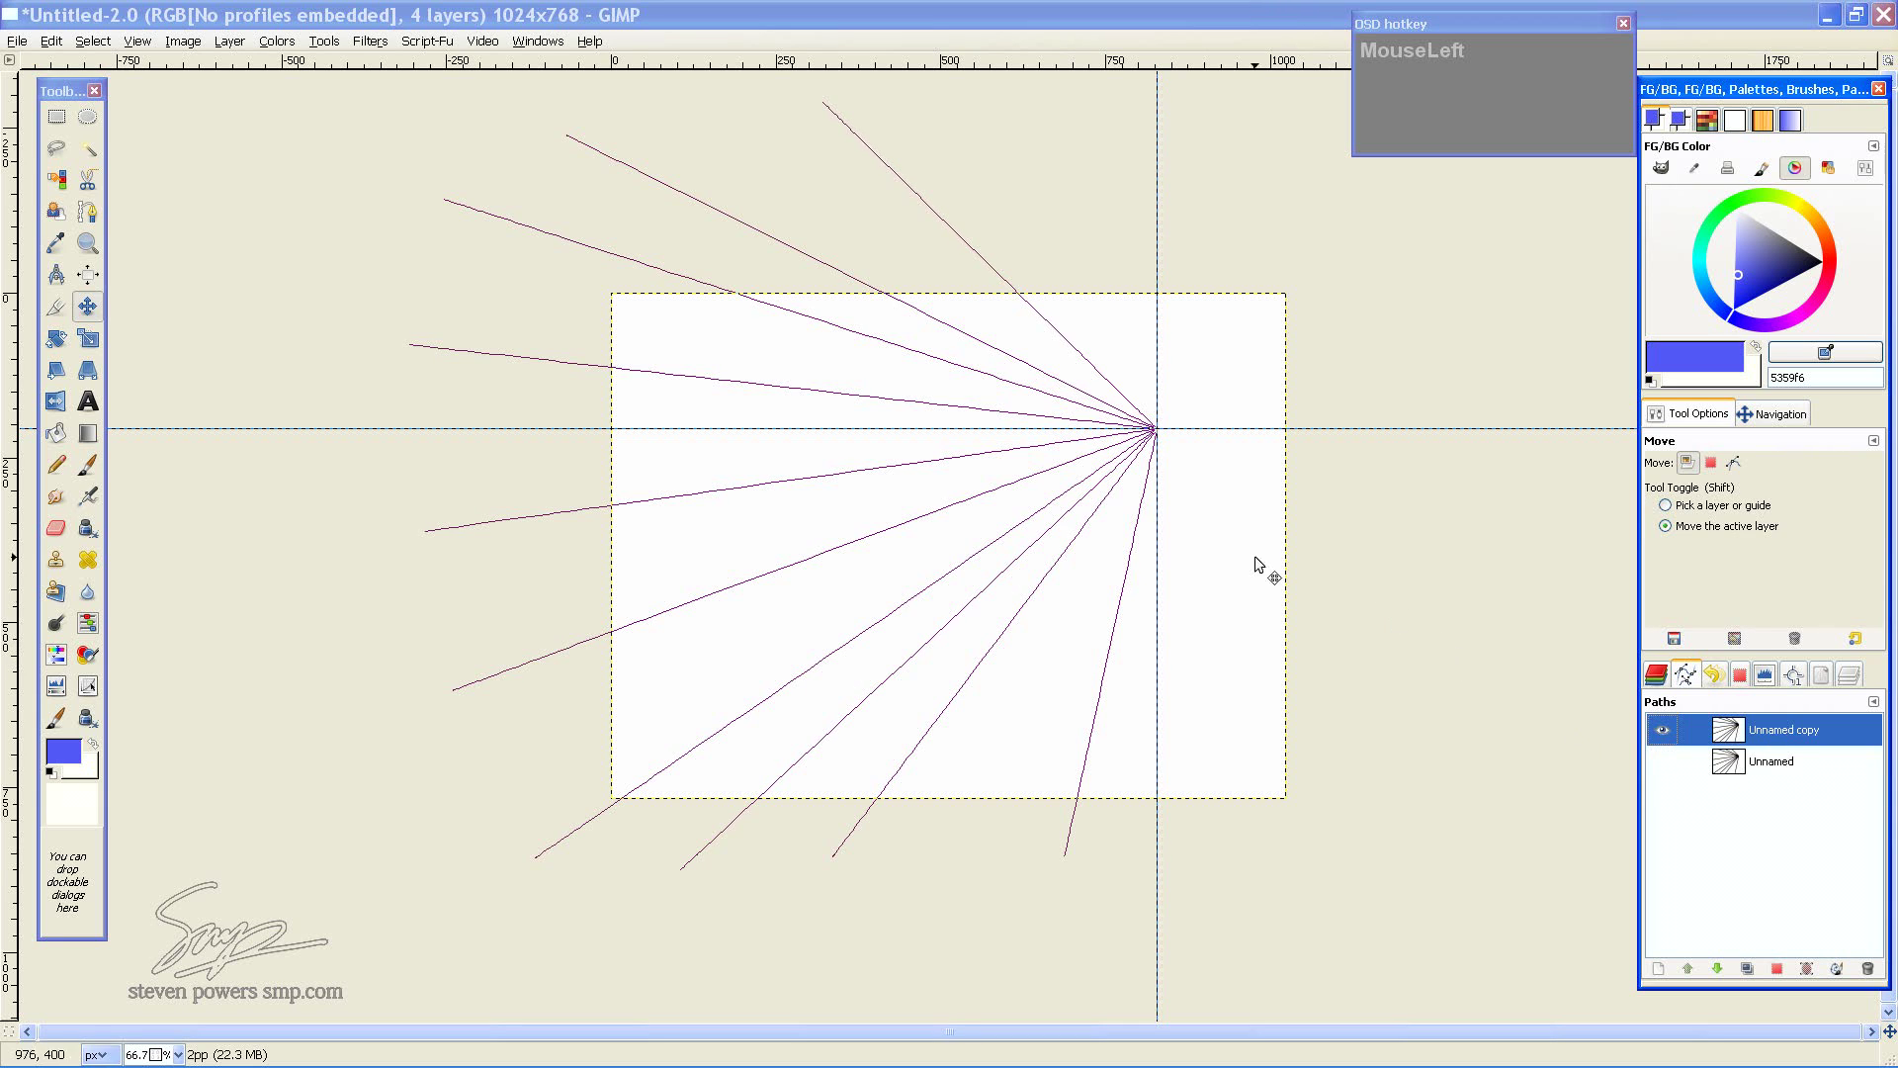
key(b)
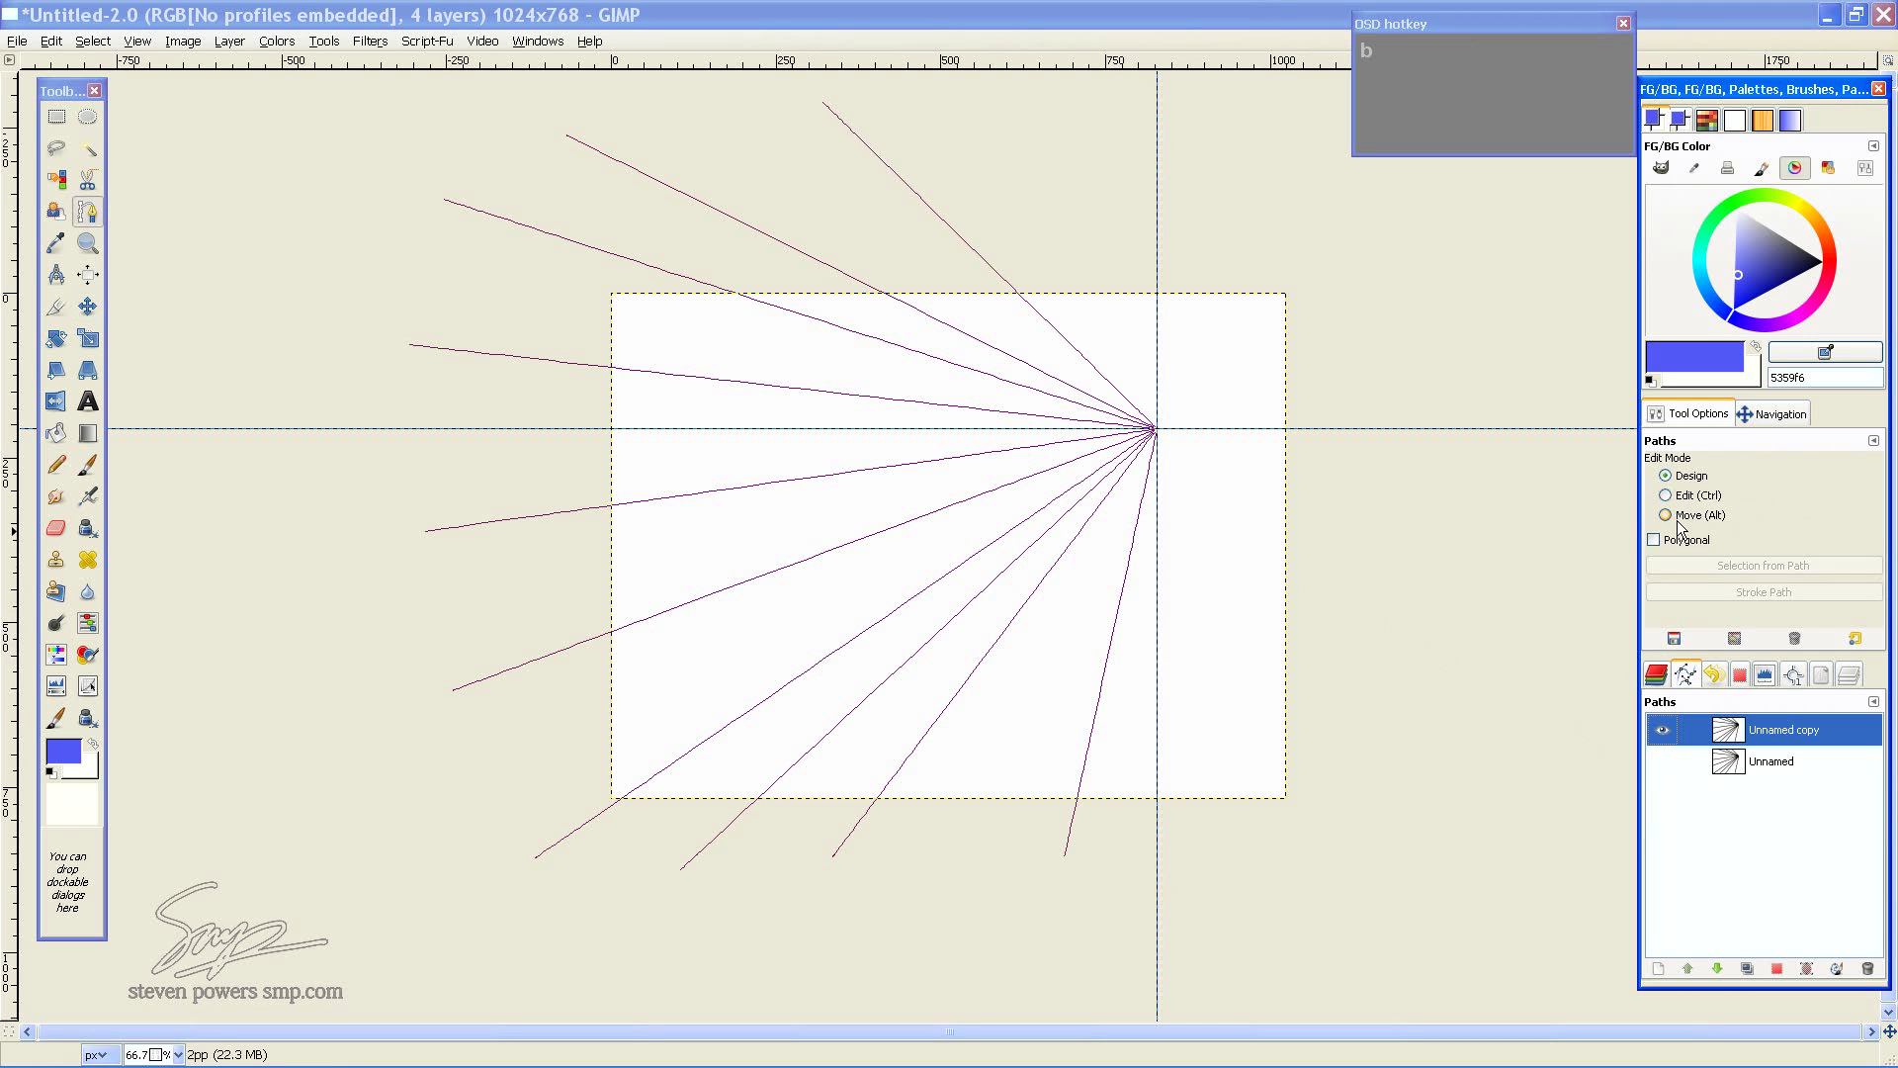
scroll(down, 3)
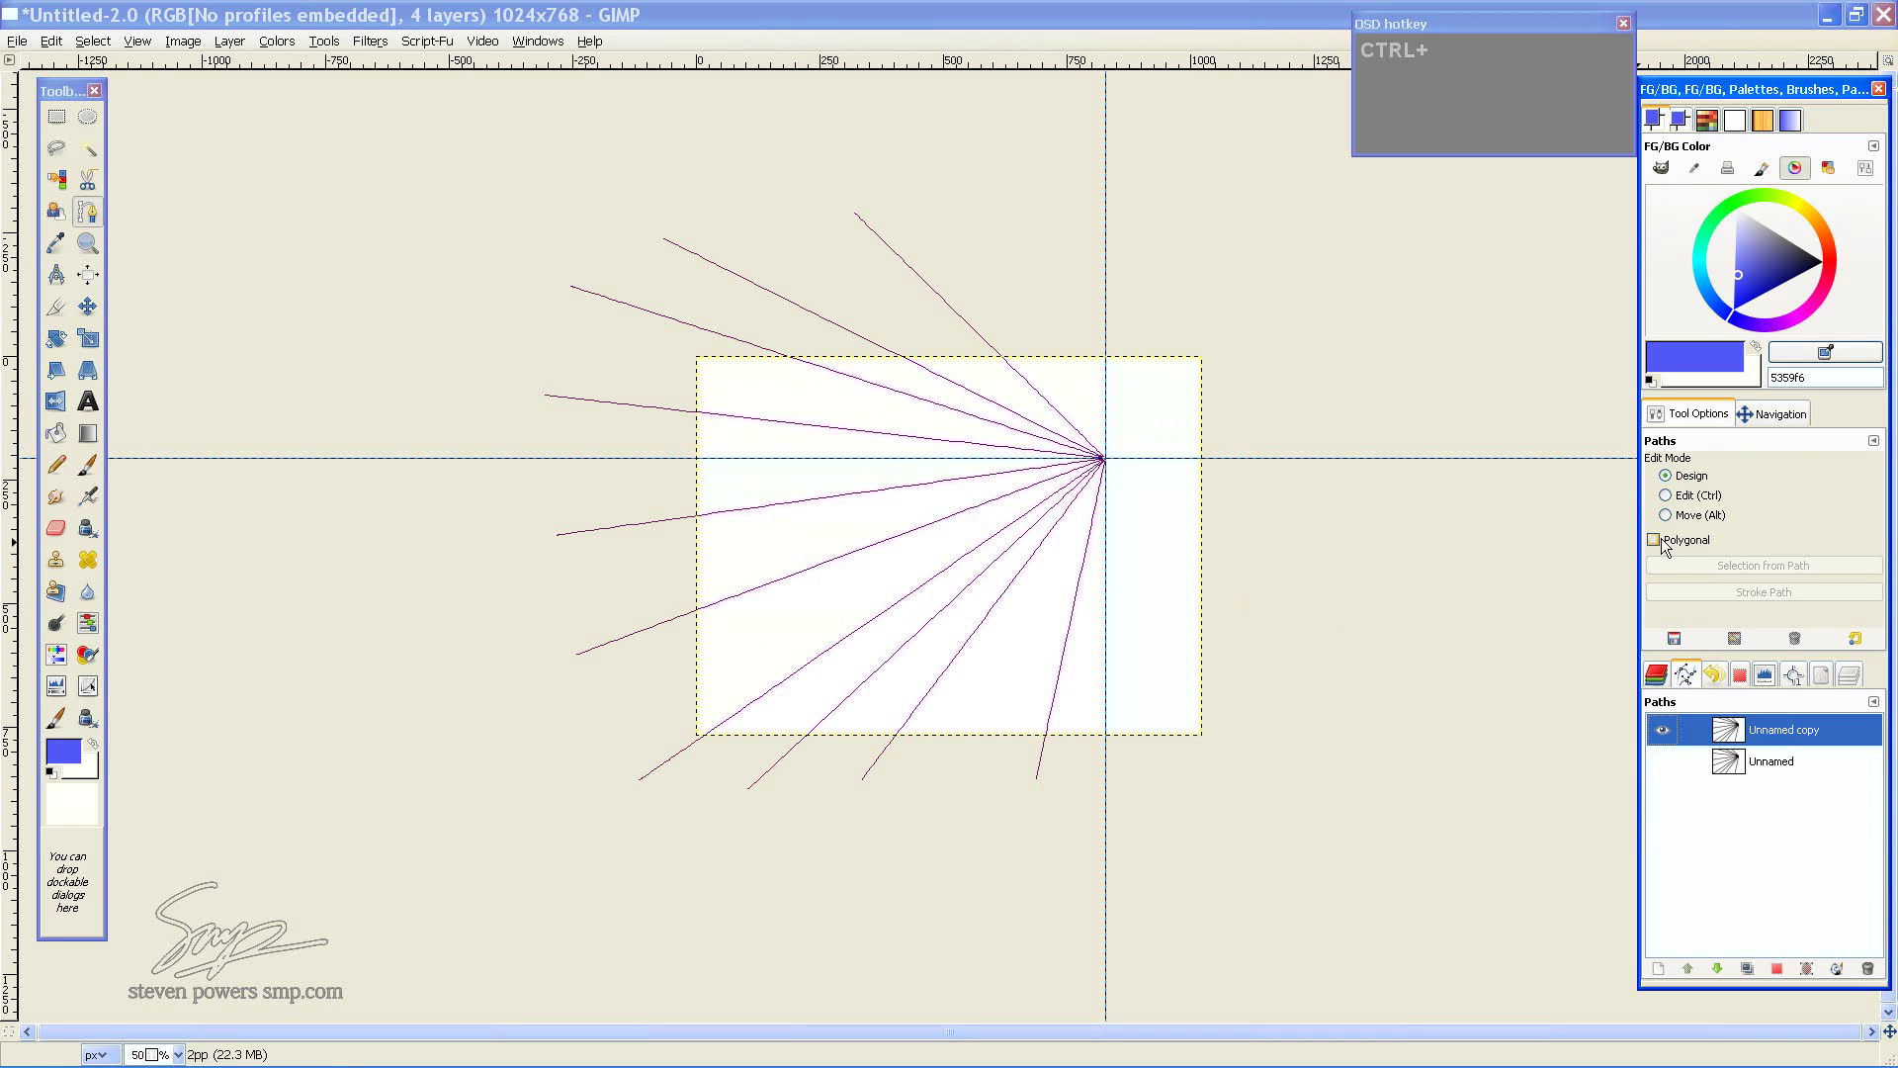
click(1355, 550)
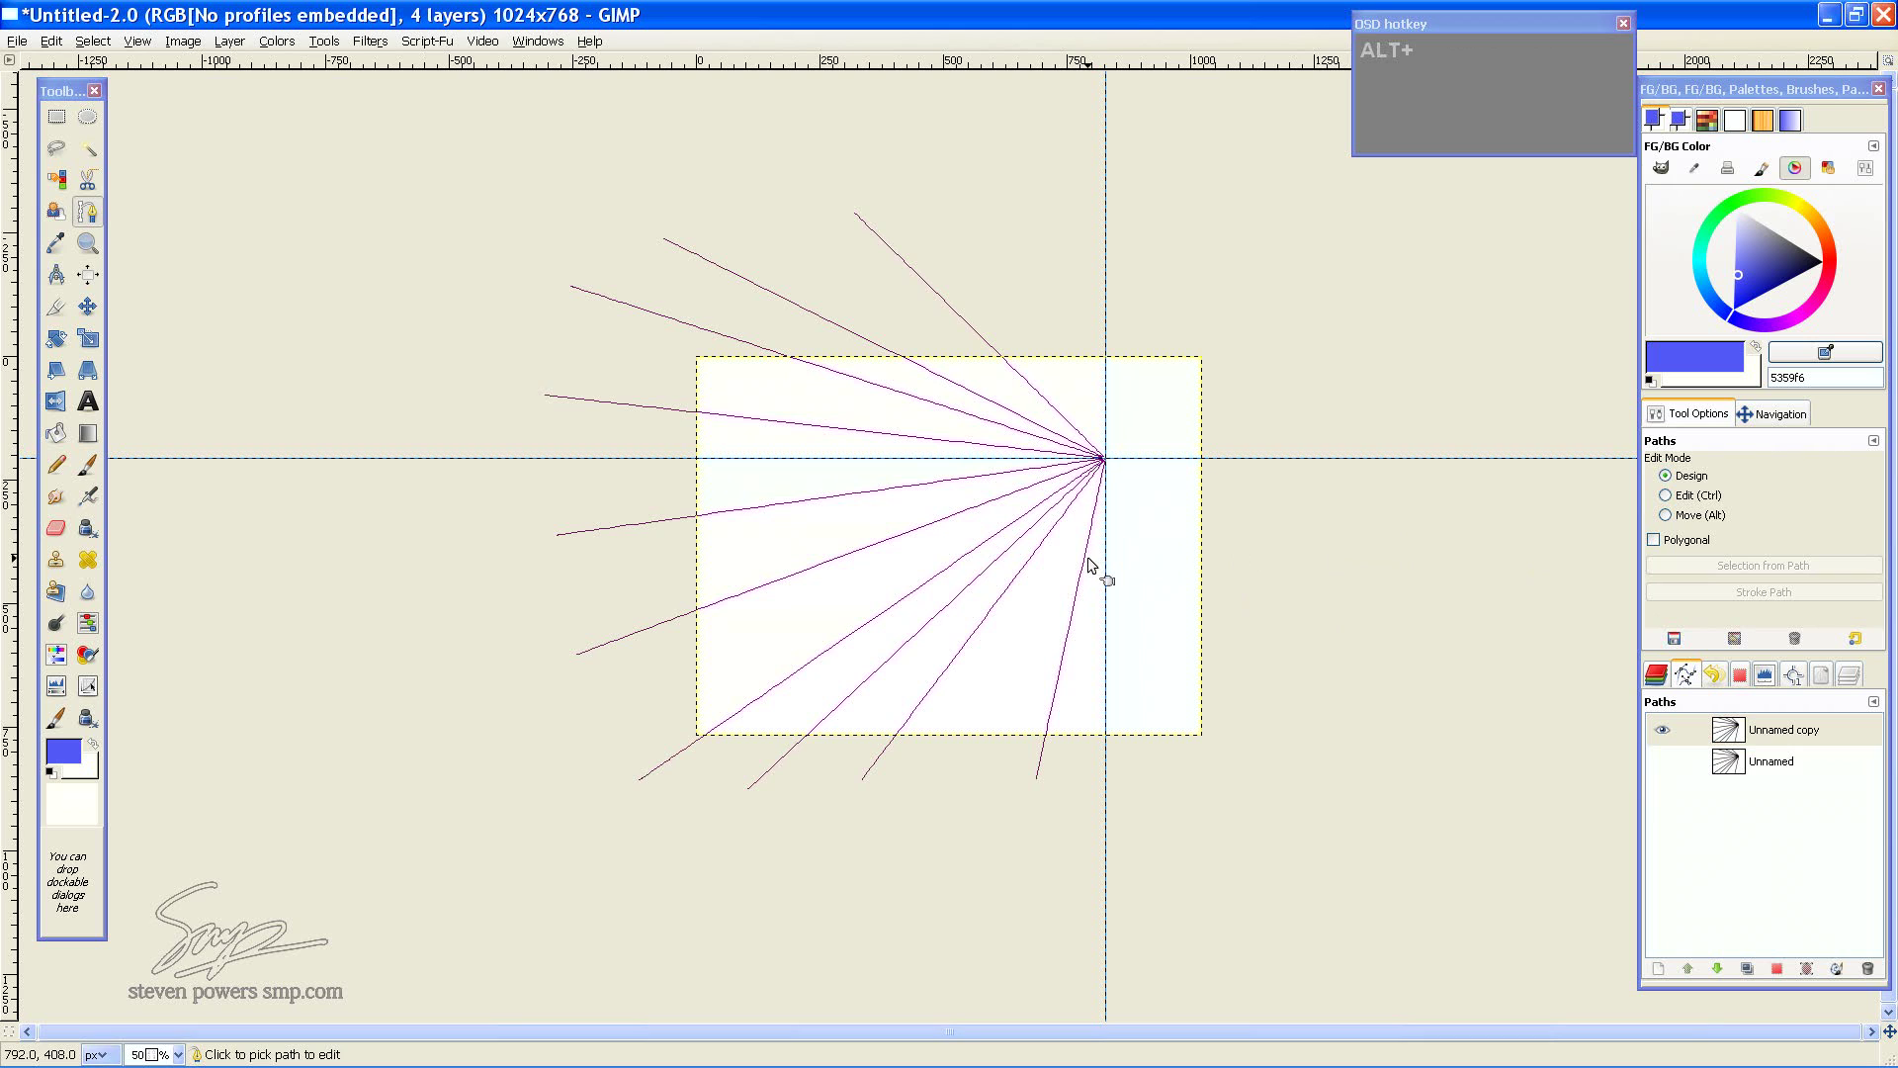
key(b)
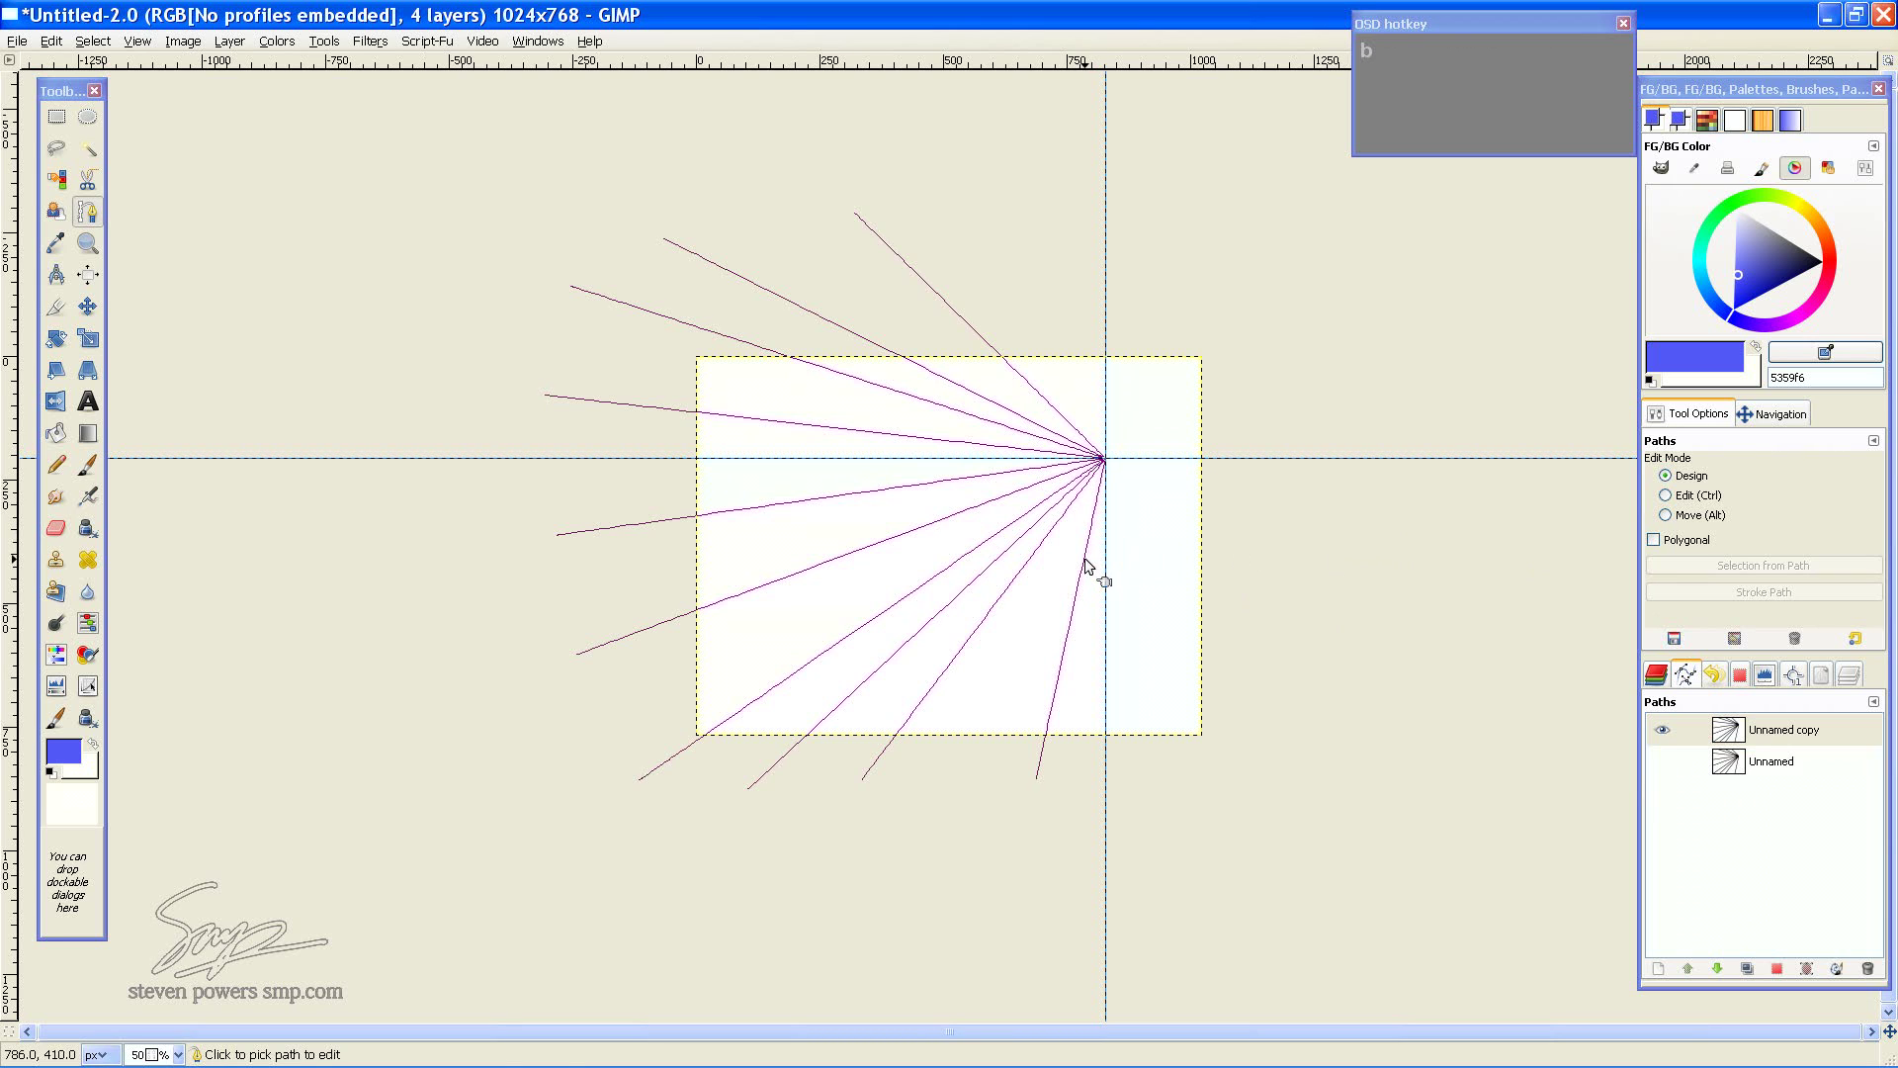
Move the copied fan path so it converges on a vanishing point left of the canvas
click(1093, 565)
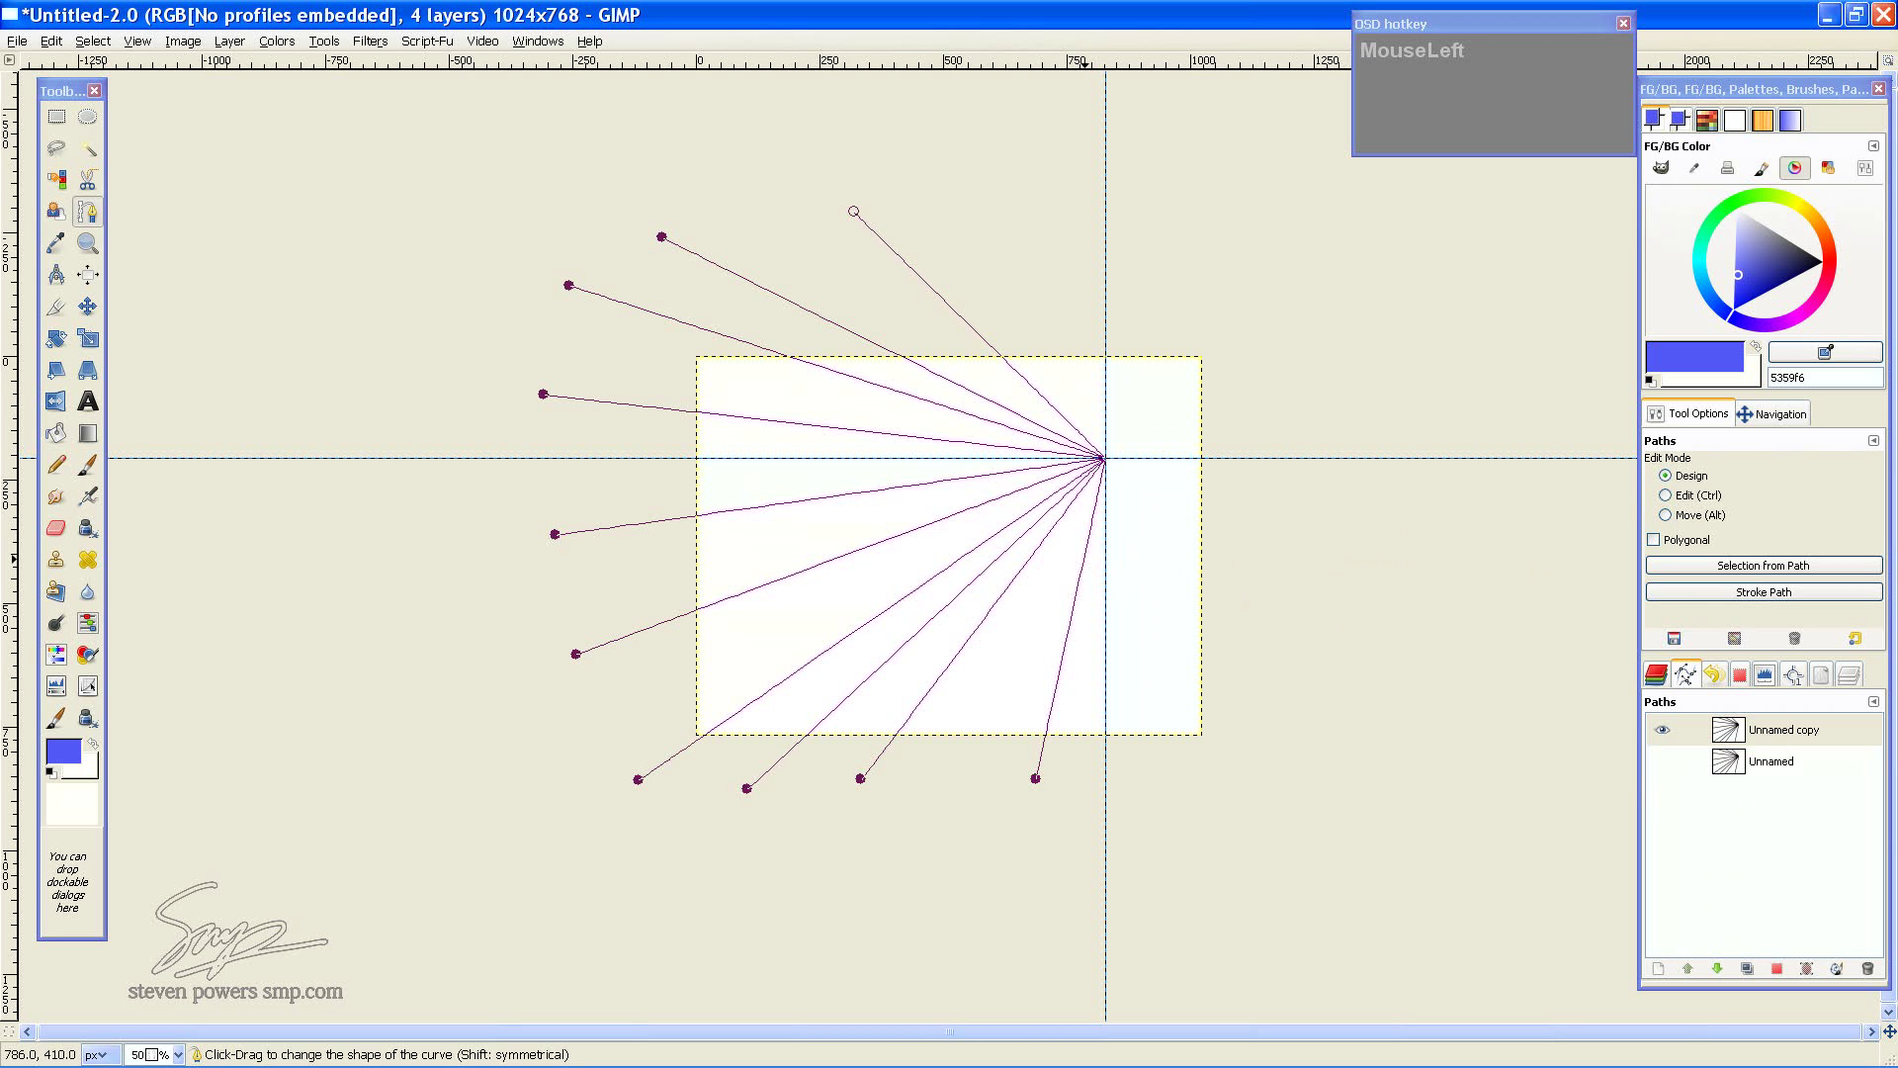
click(1094, 565)
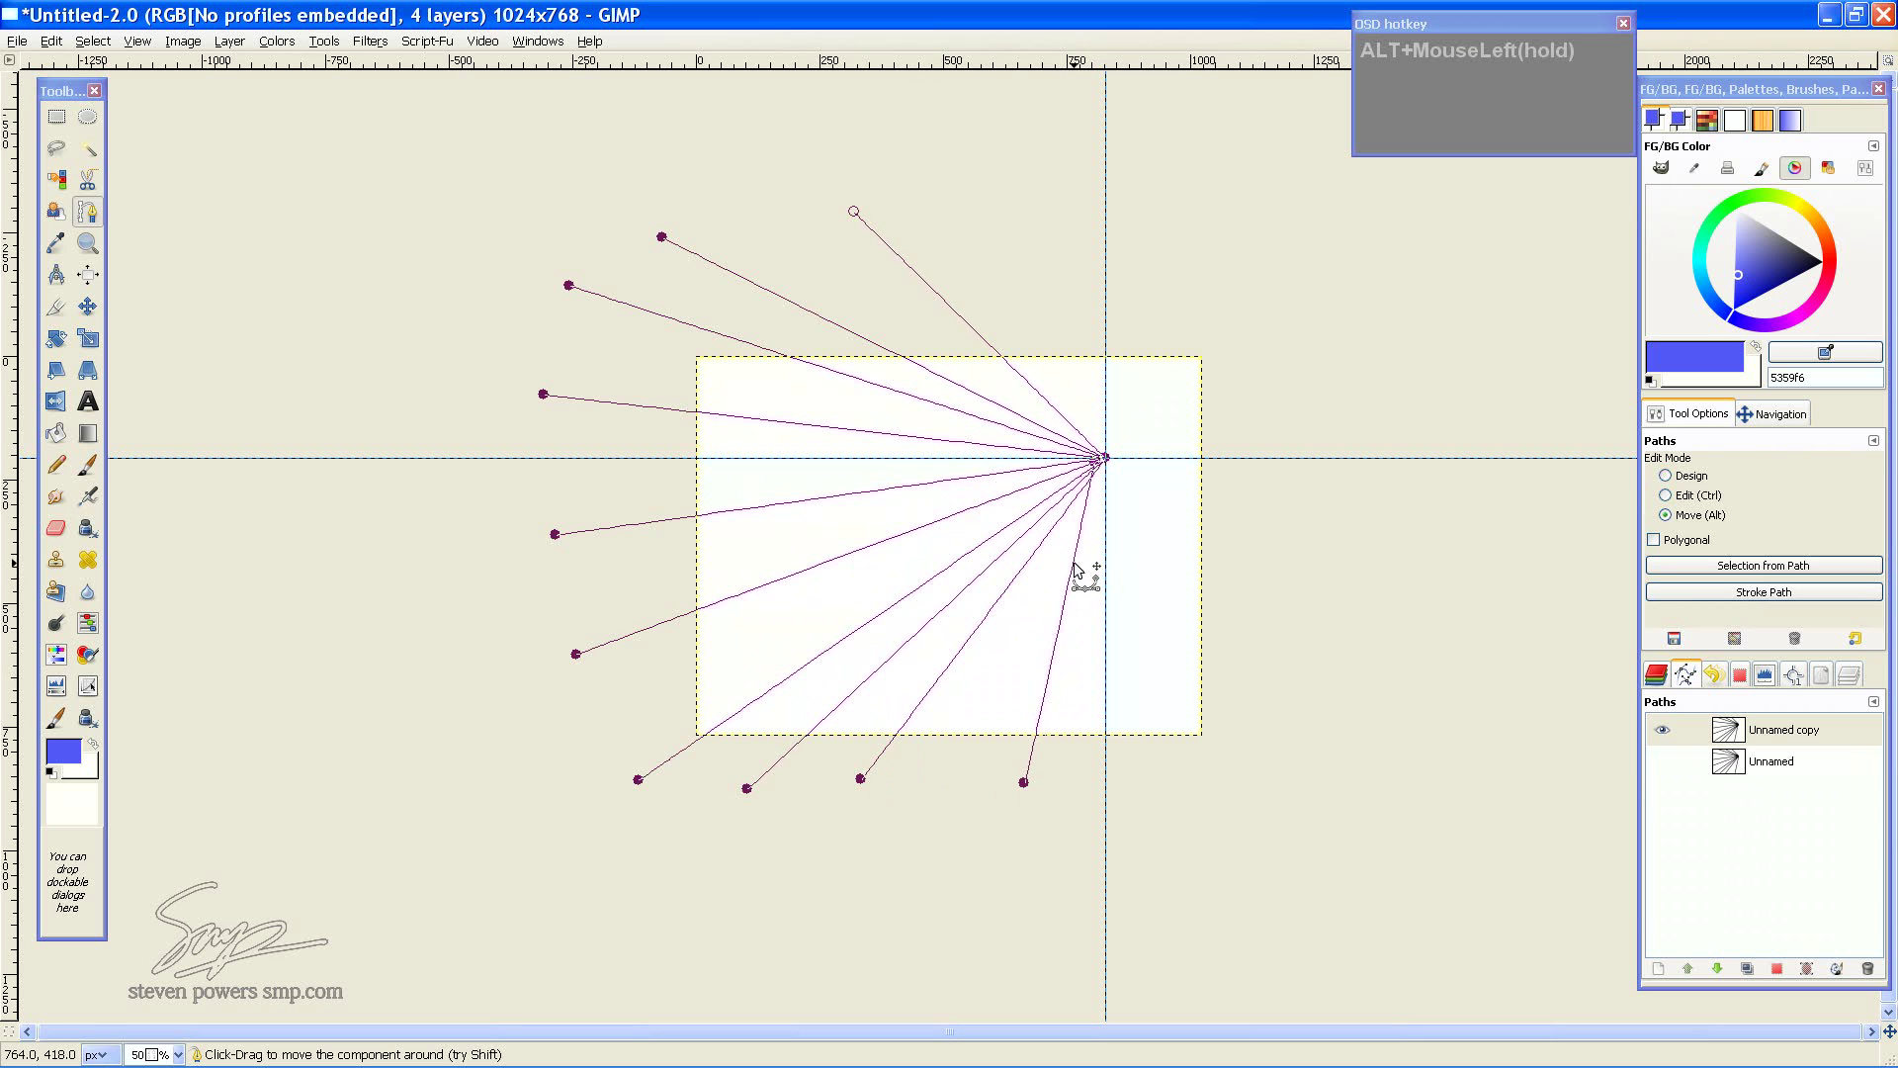
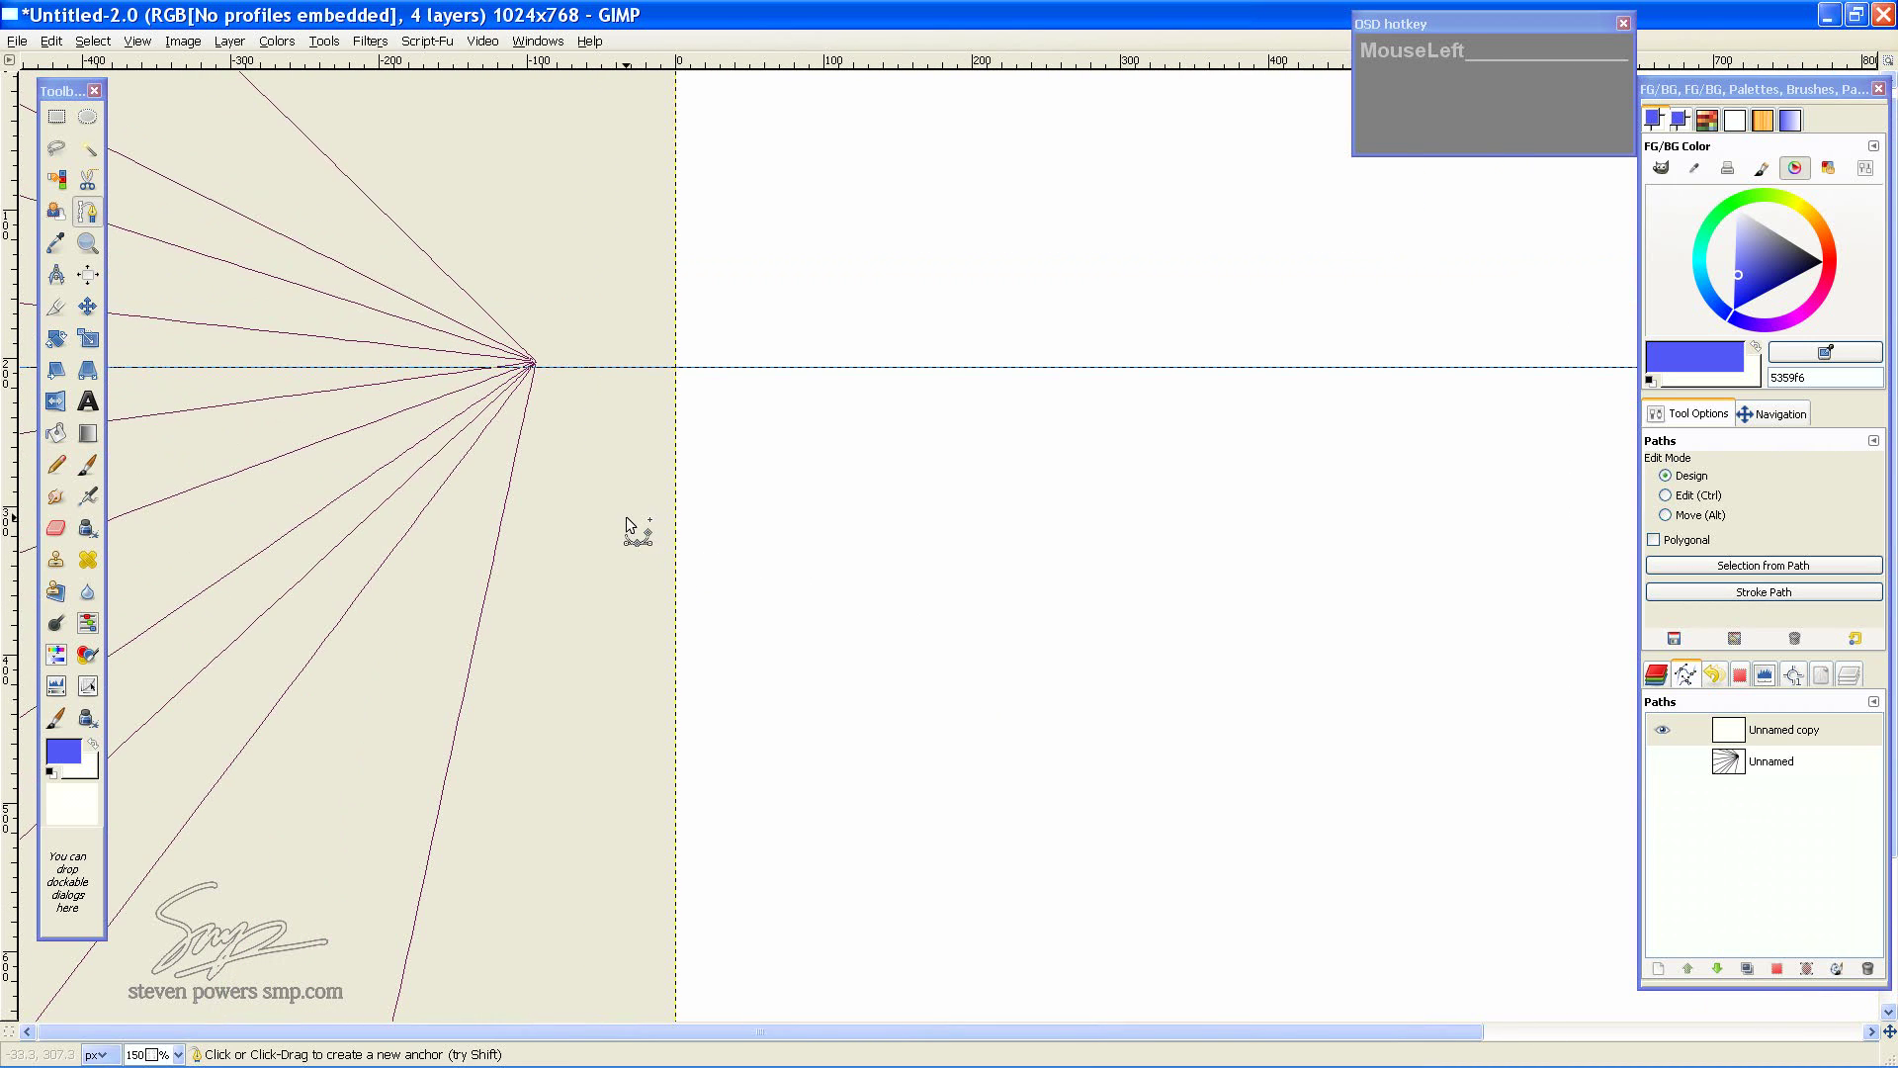
drag(627, 523, 626, 547)
scroll(down, 3)
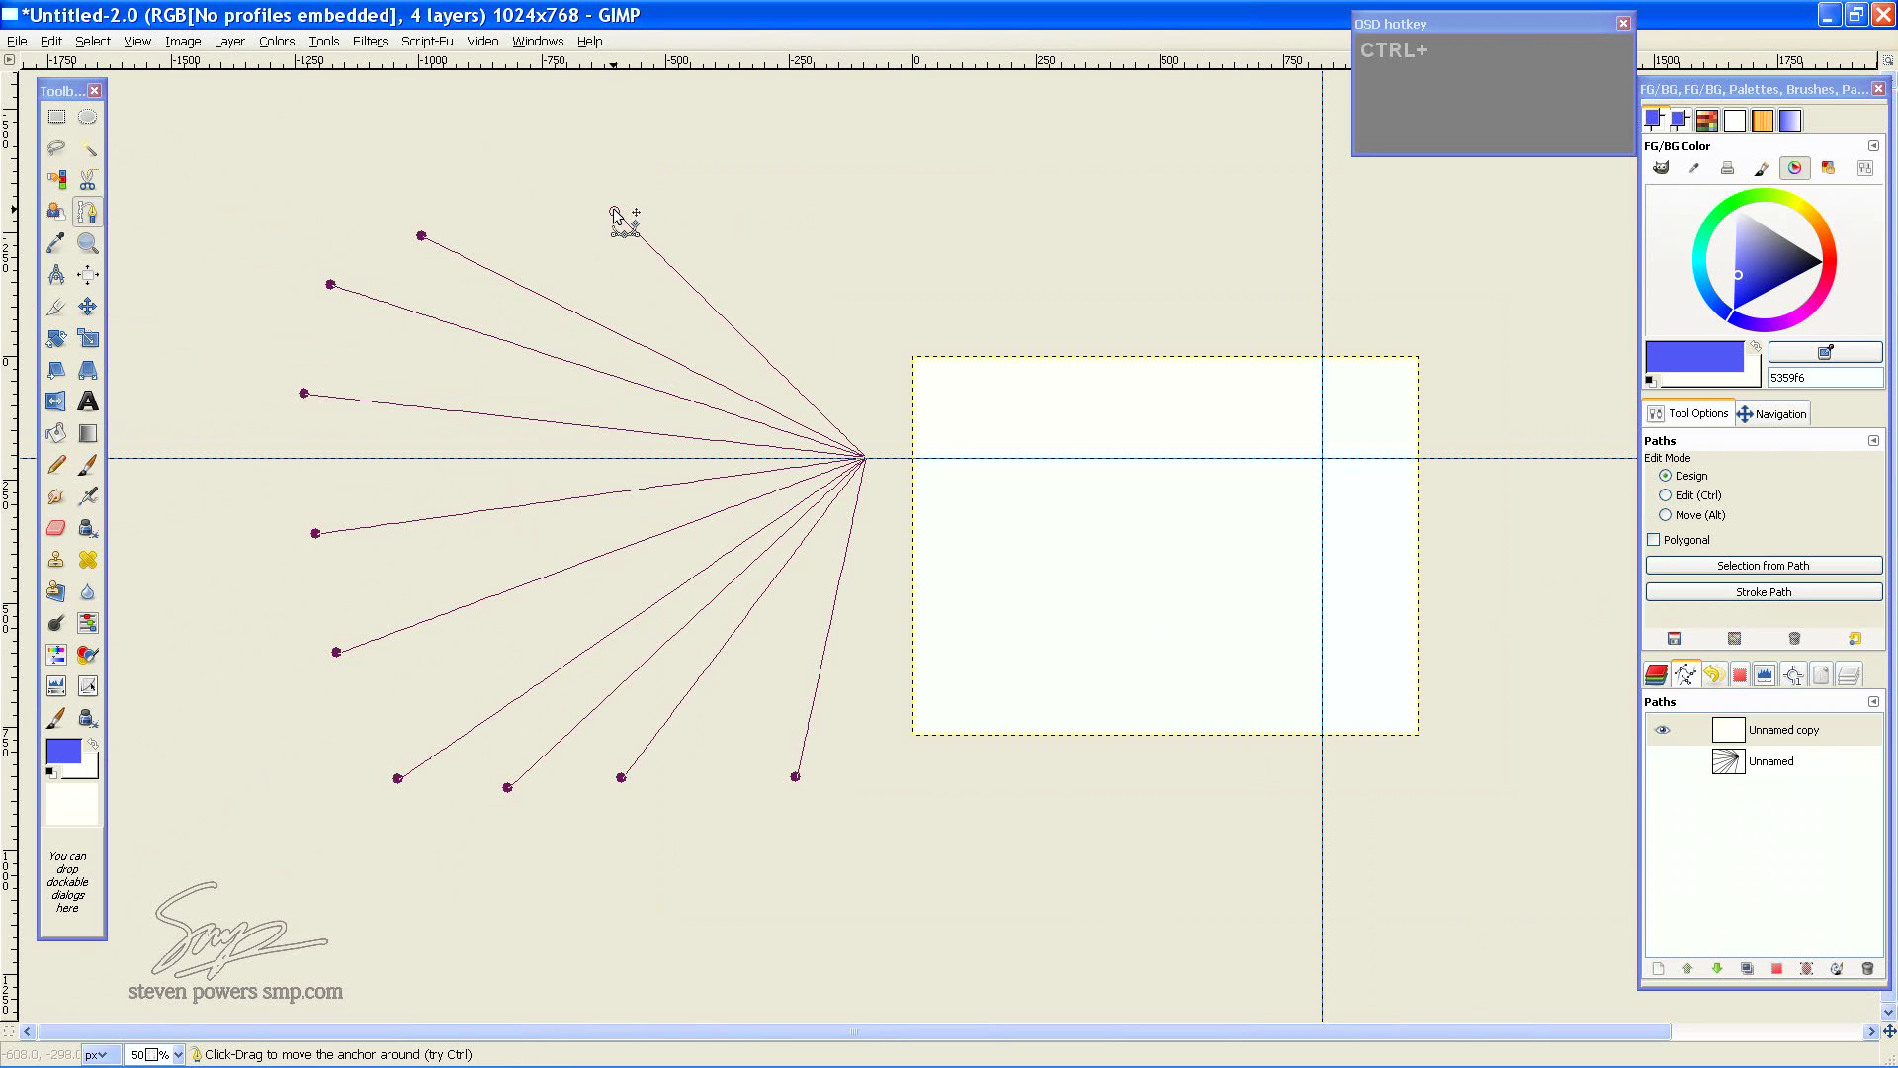
Swing a left-fan line end across to the right side of the canvas
drag(631, 214, 662, 571)
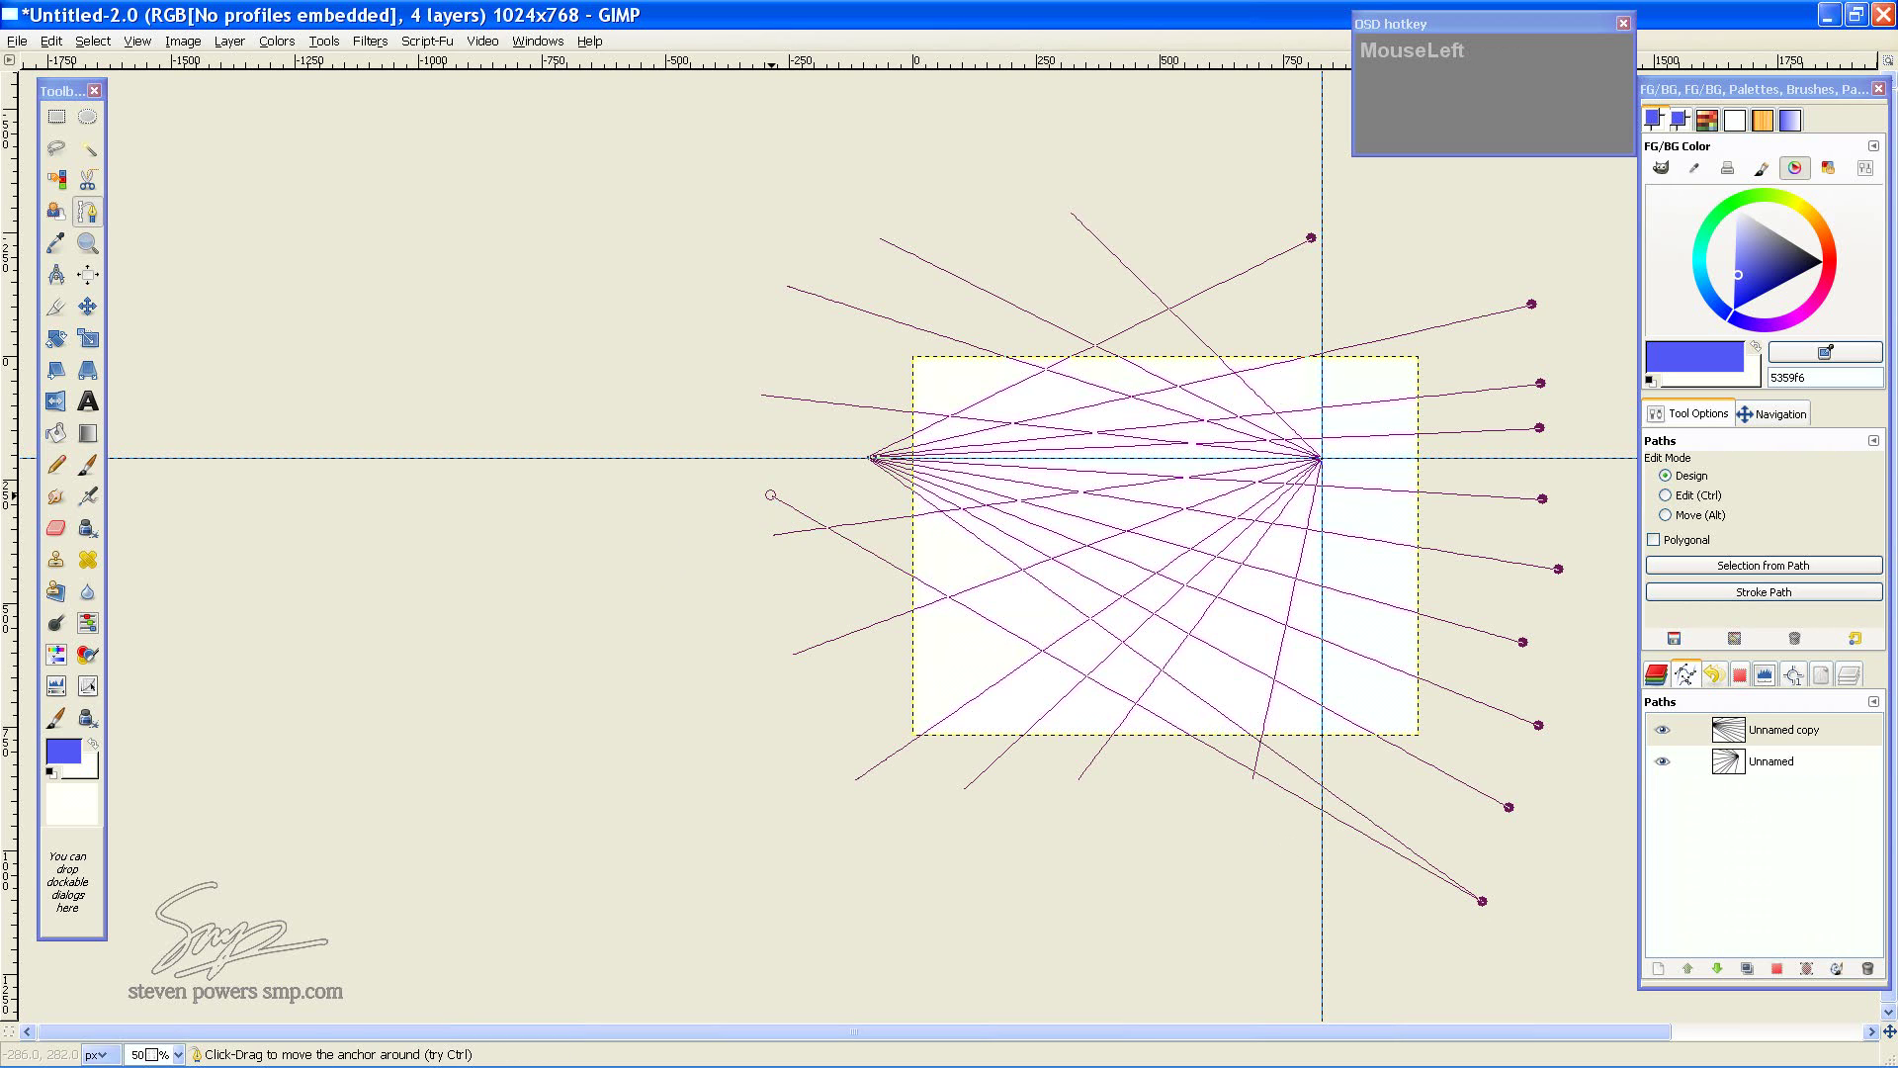
Drag the last left-fan line ends down below the canvas
key(ctrl+z)
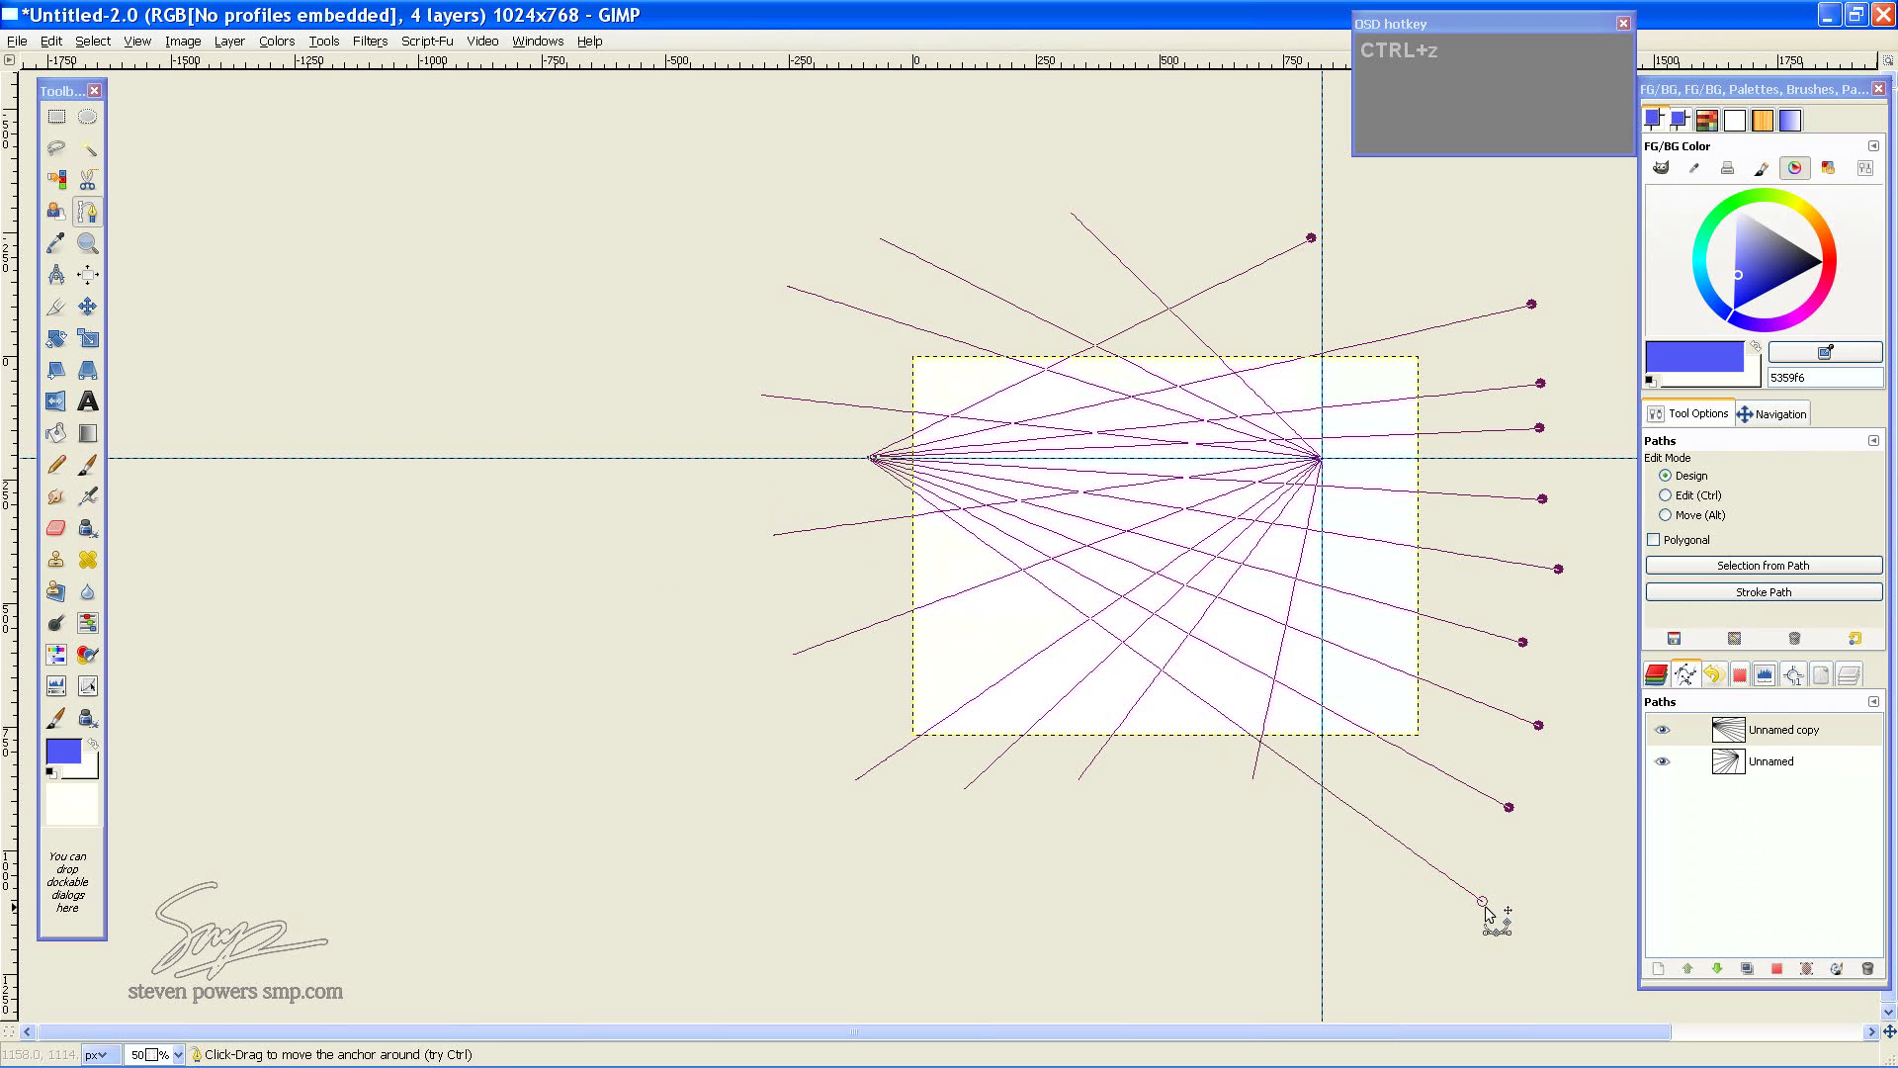
click(1491, 908)
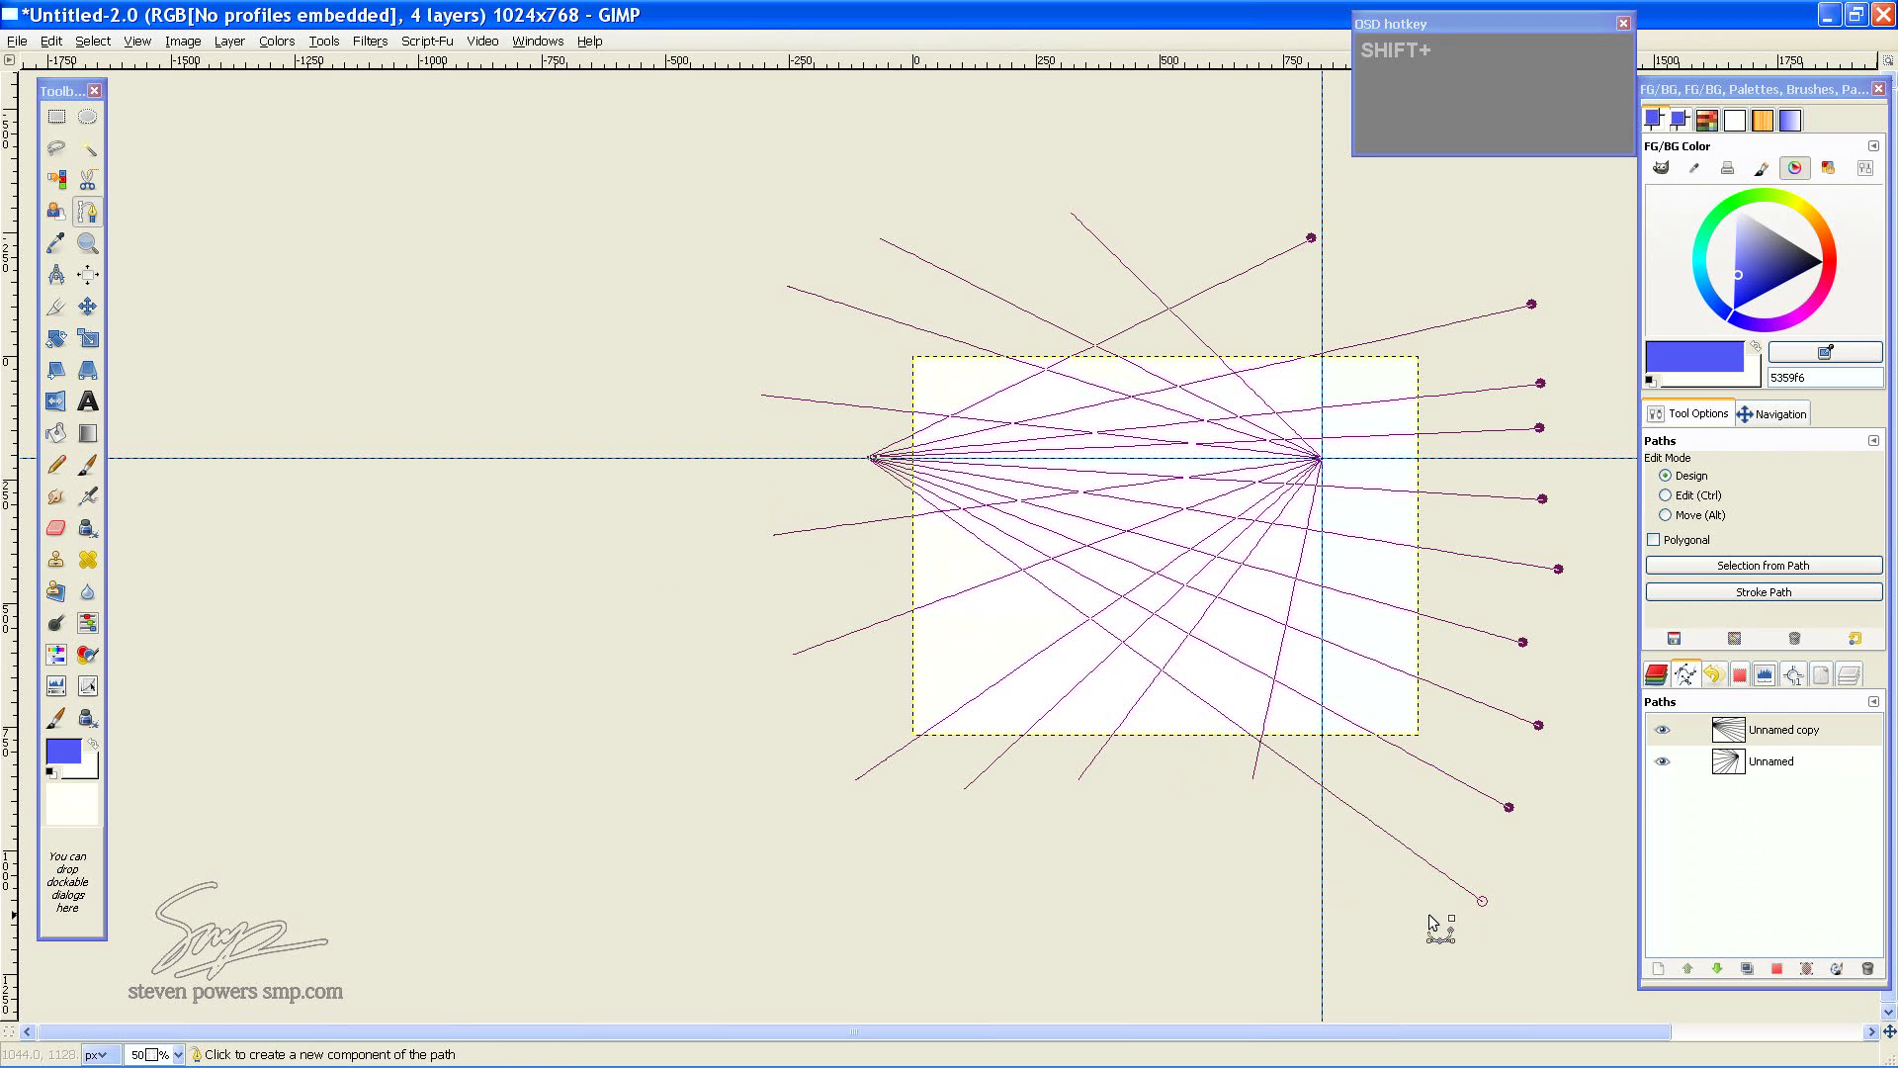
click(1493, 909)
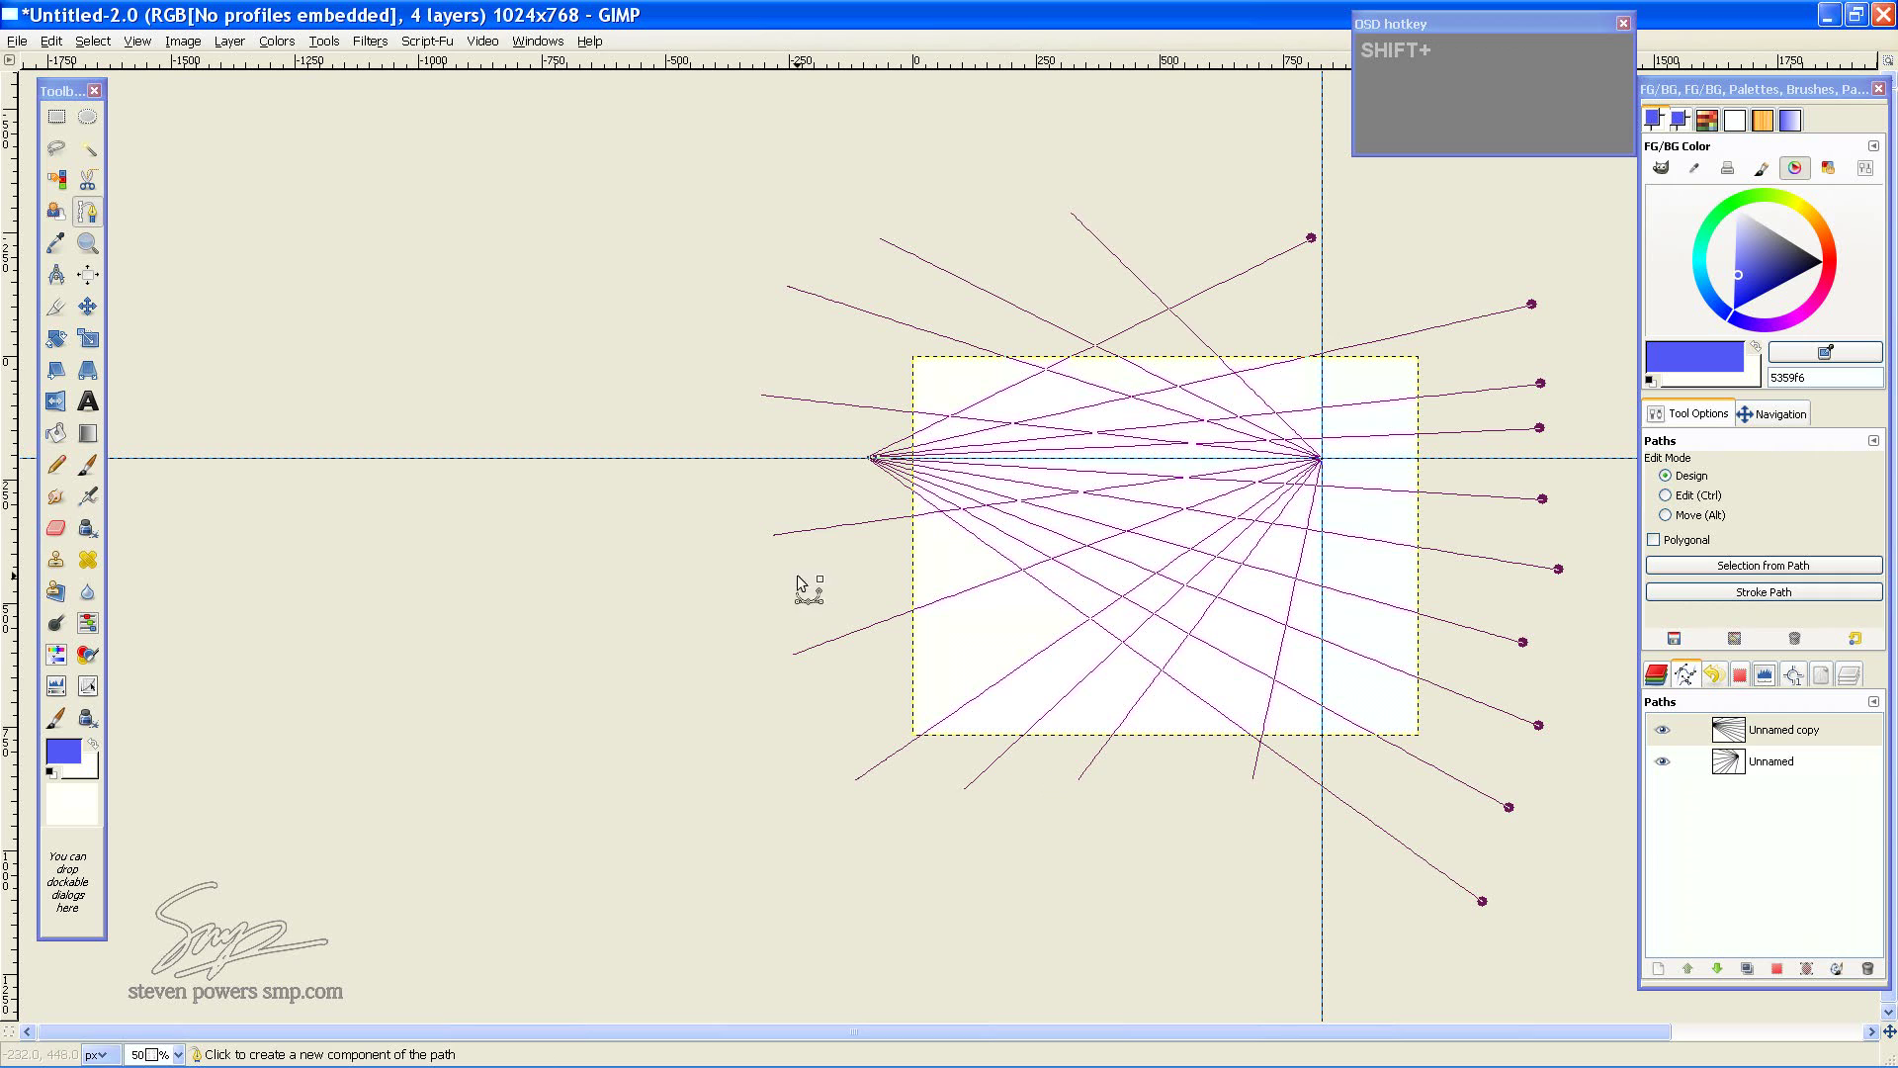
click(783, 494)
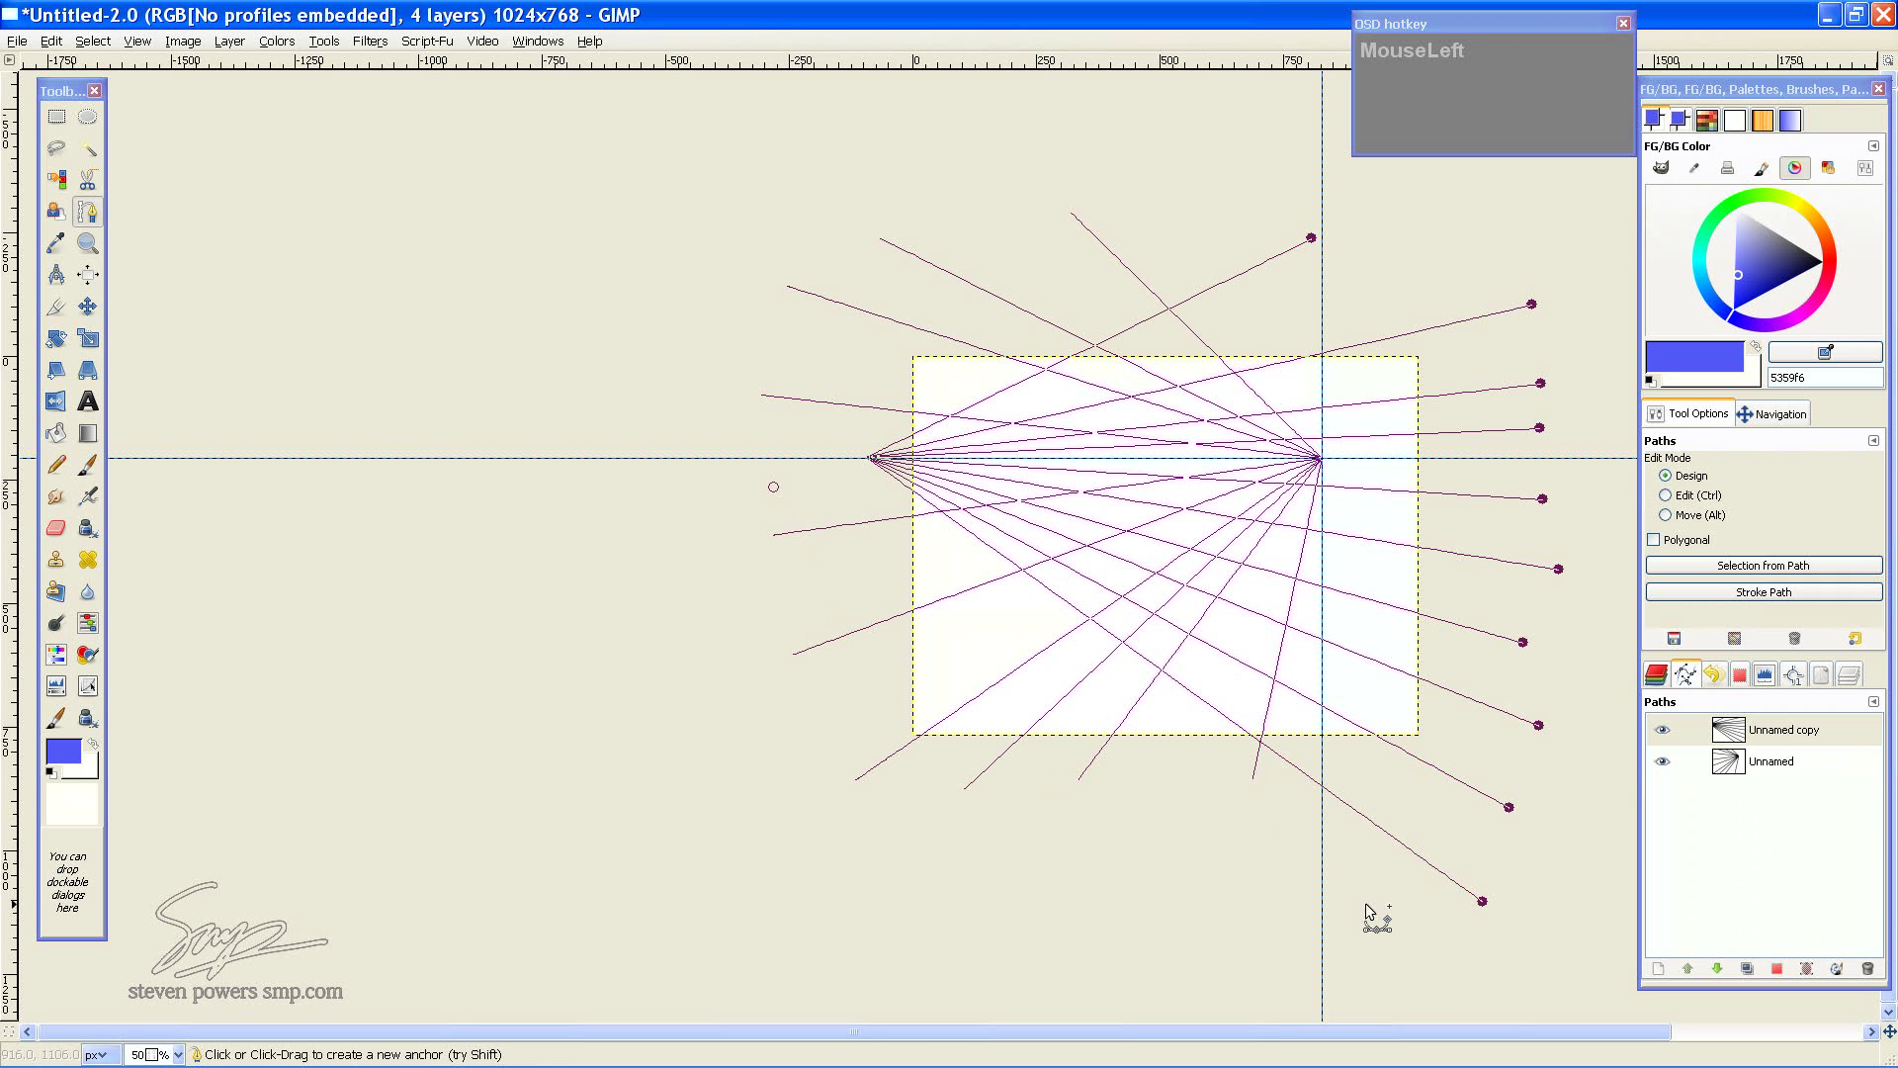
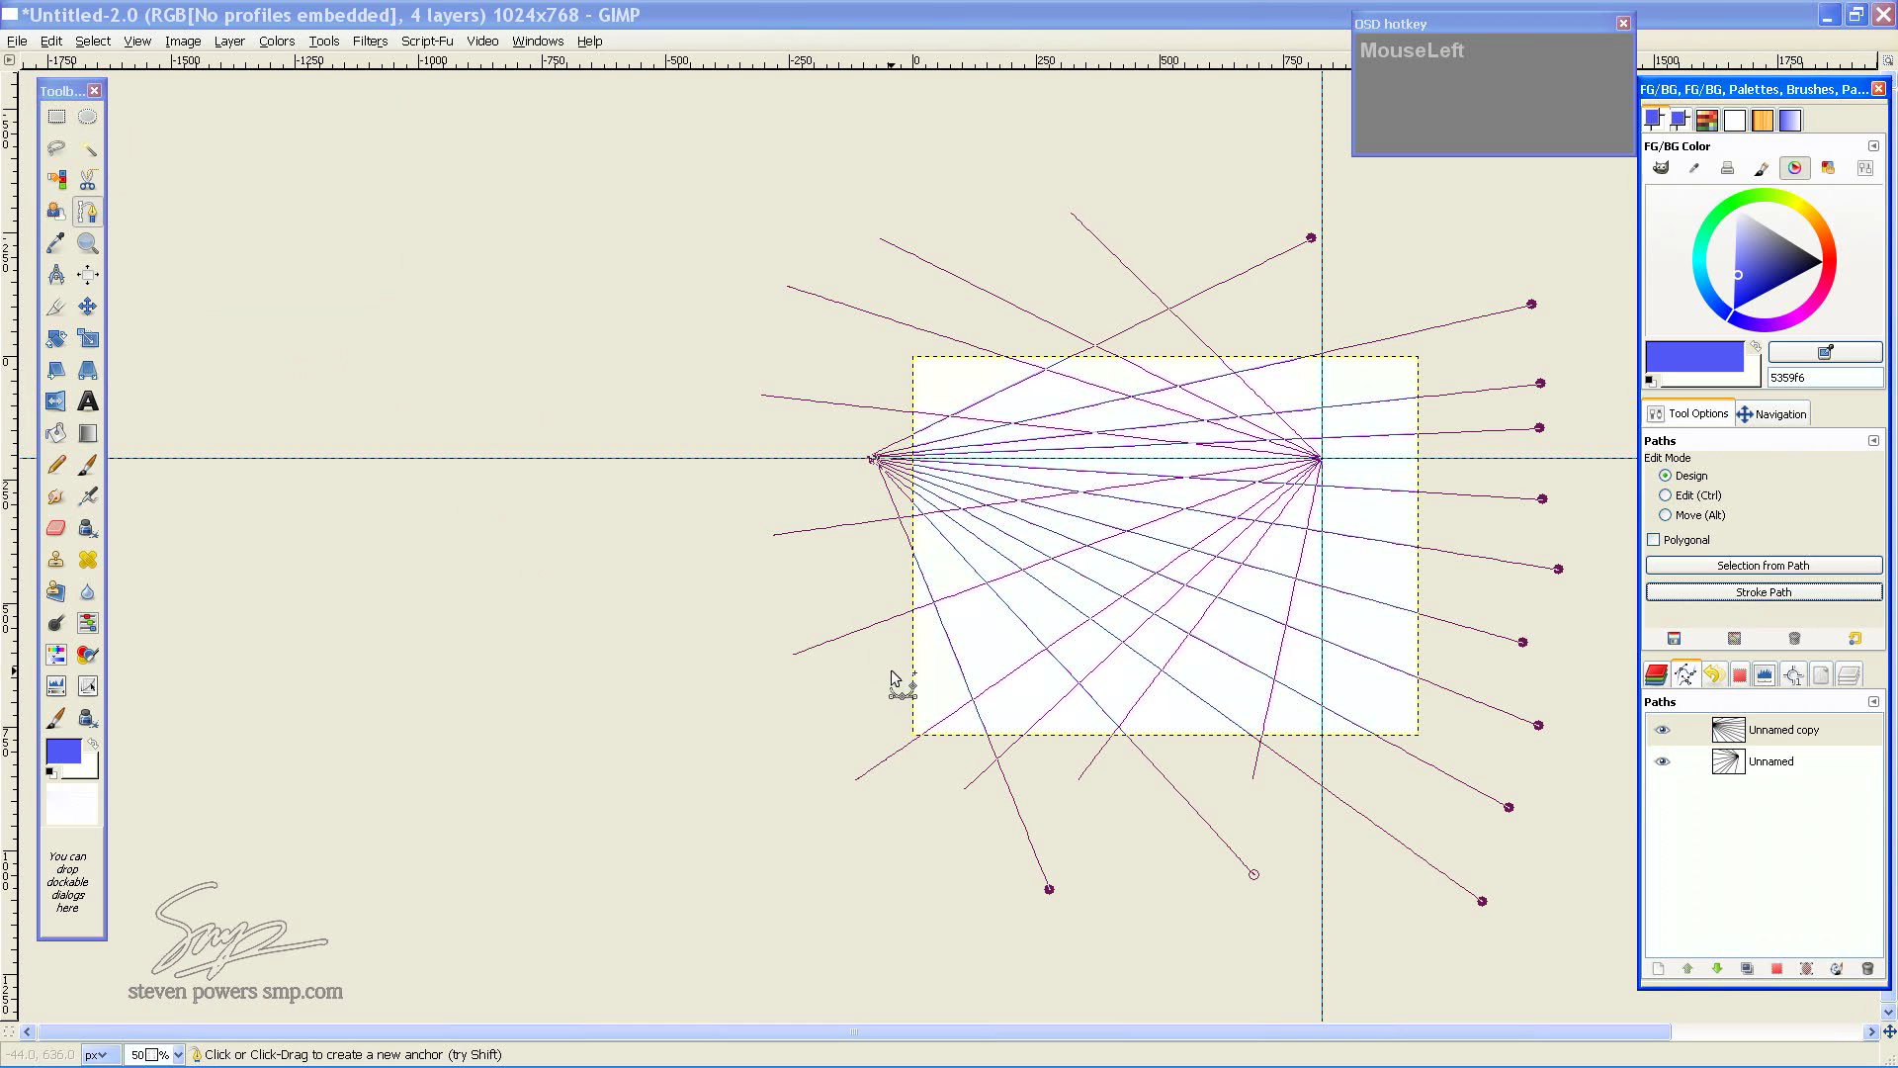
Switch to the Paintbrush so the left fan path can be stroked in blue
key(p)
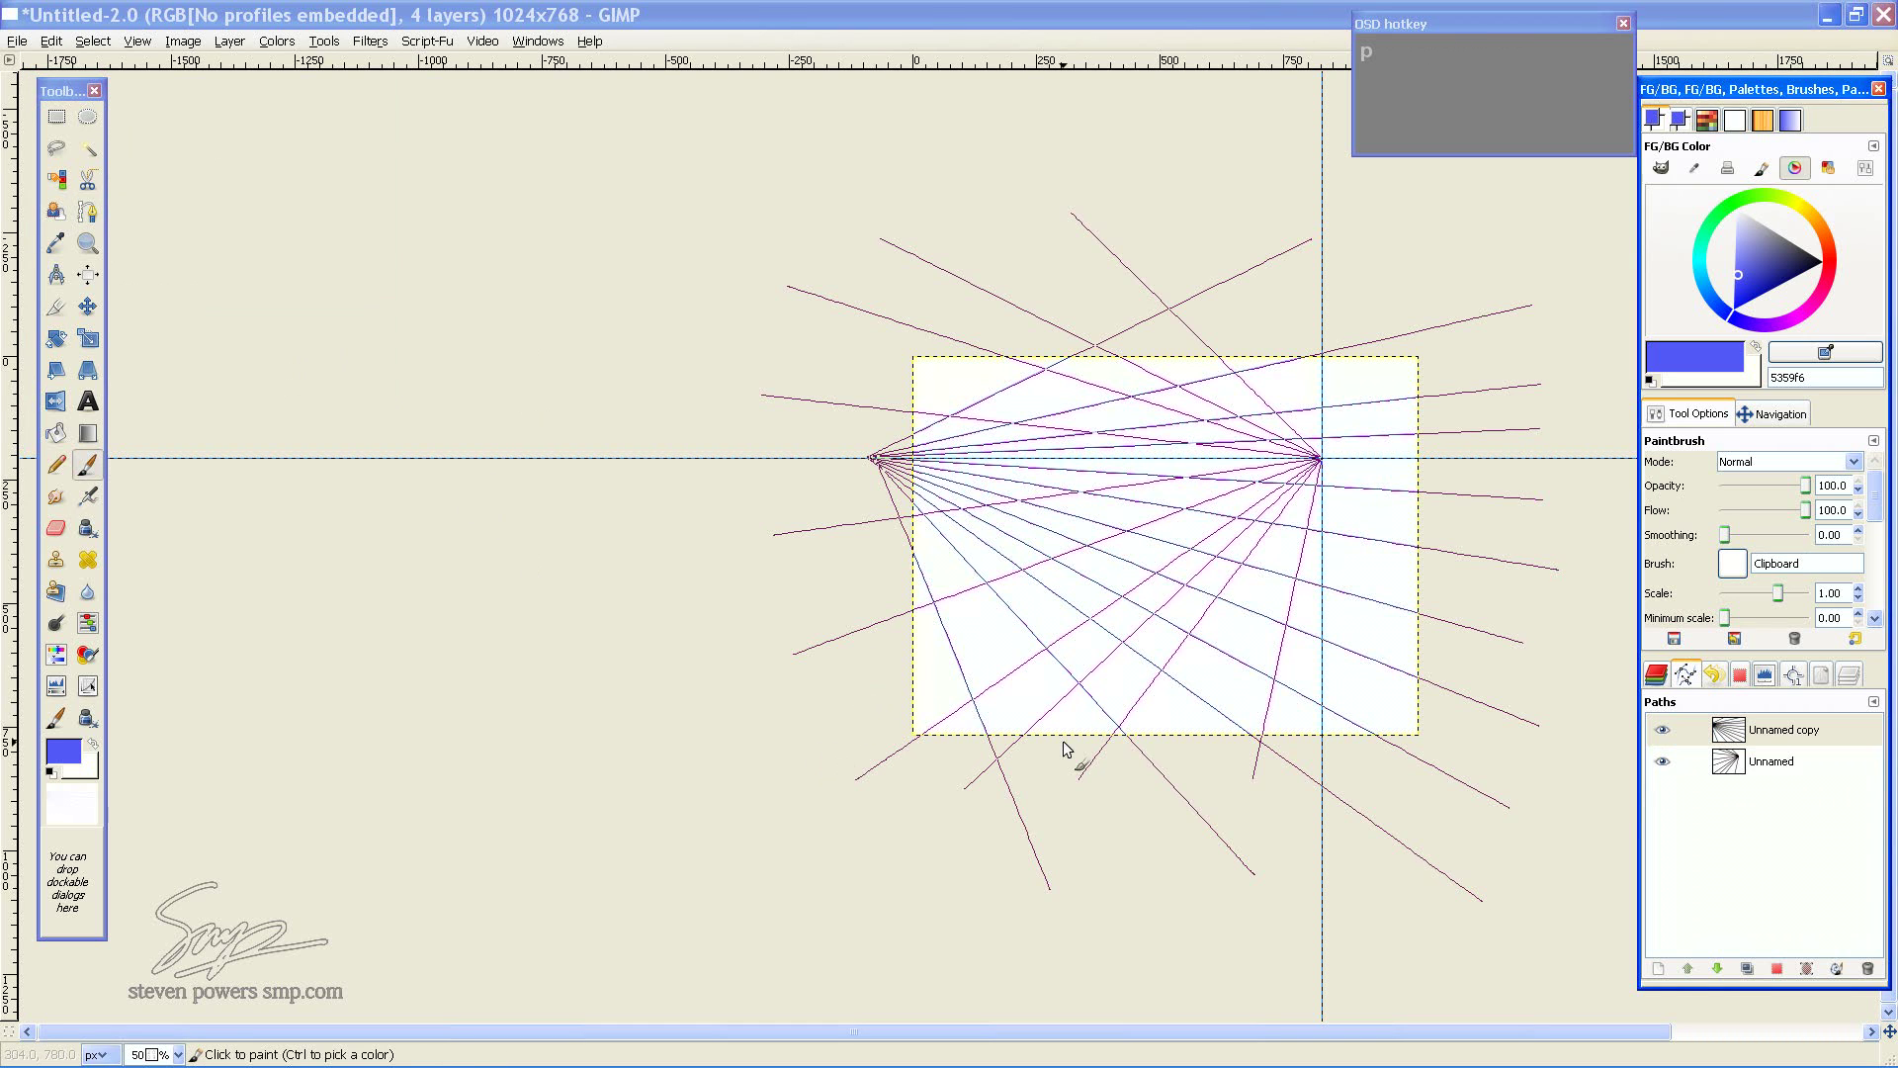
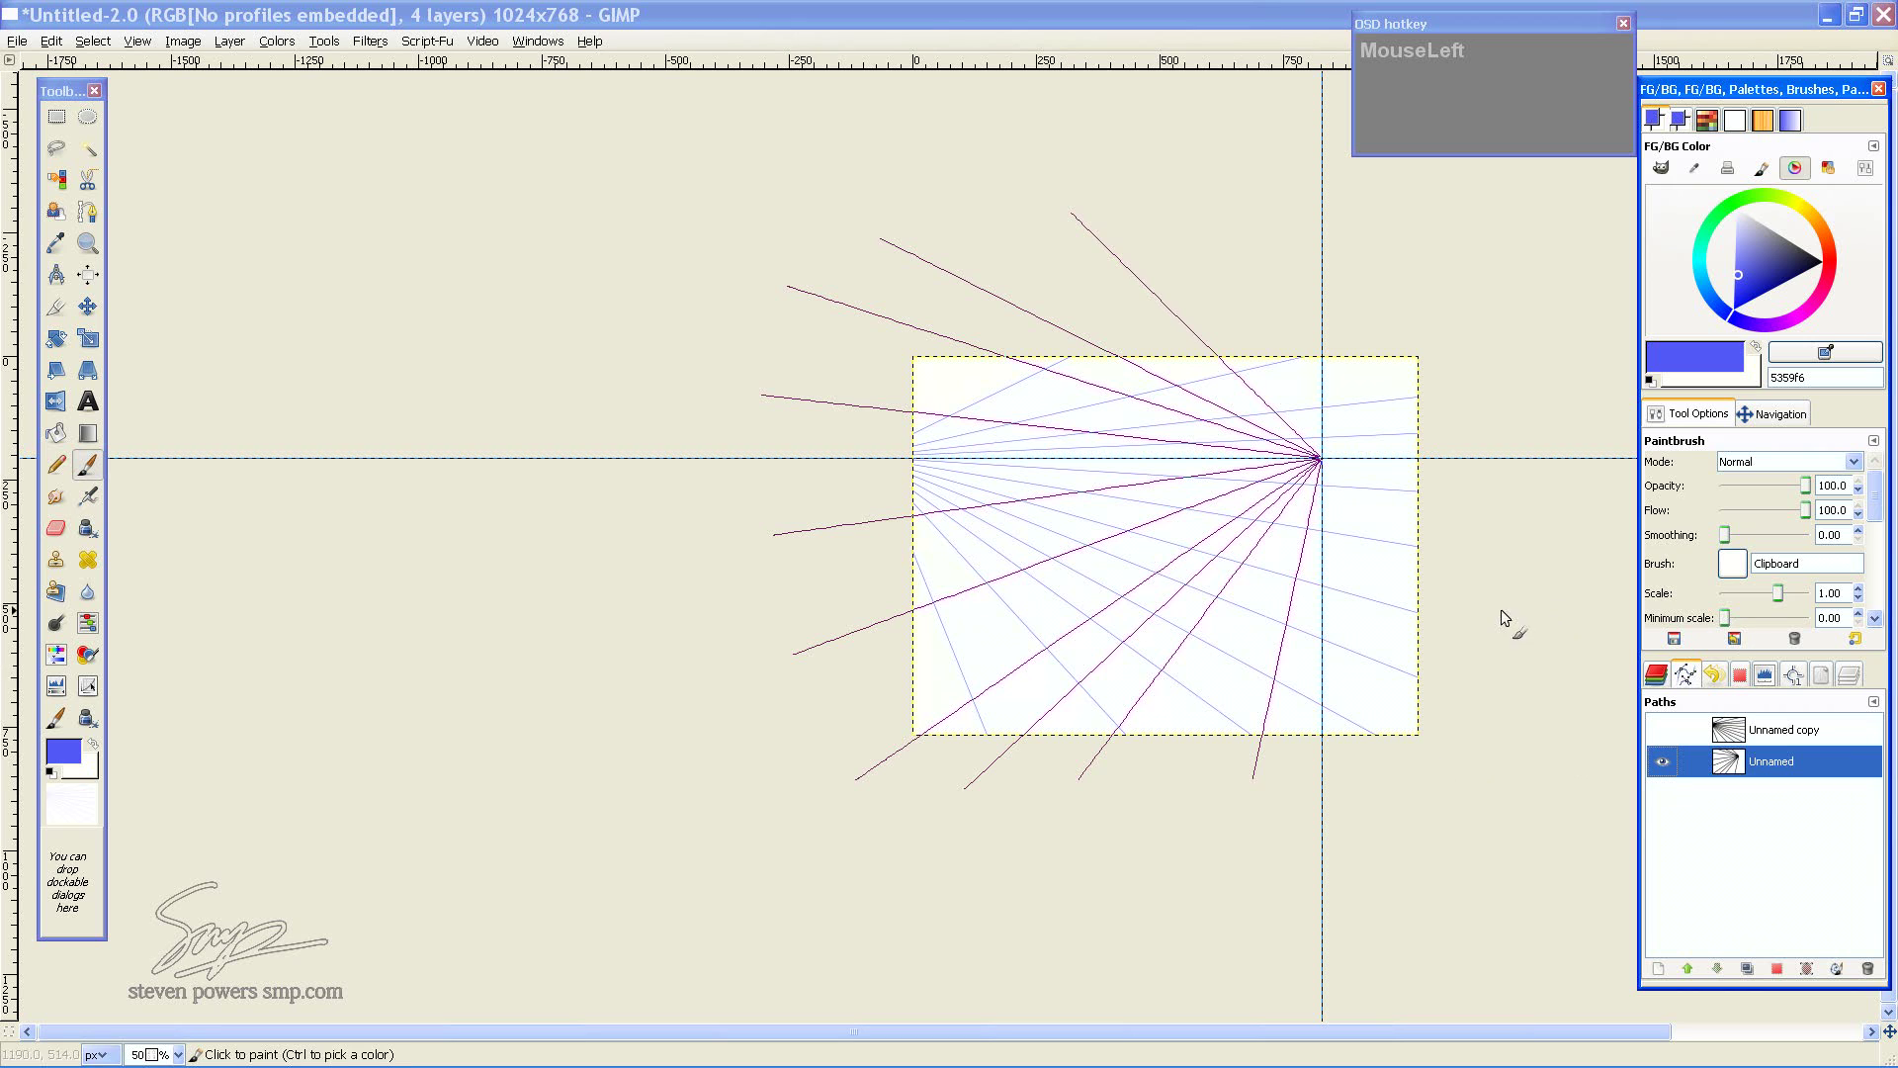
Select the original right-hand fan path and stroke it in blue on the 2pp layer
key(b)
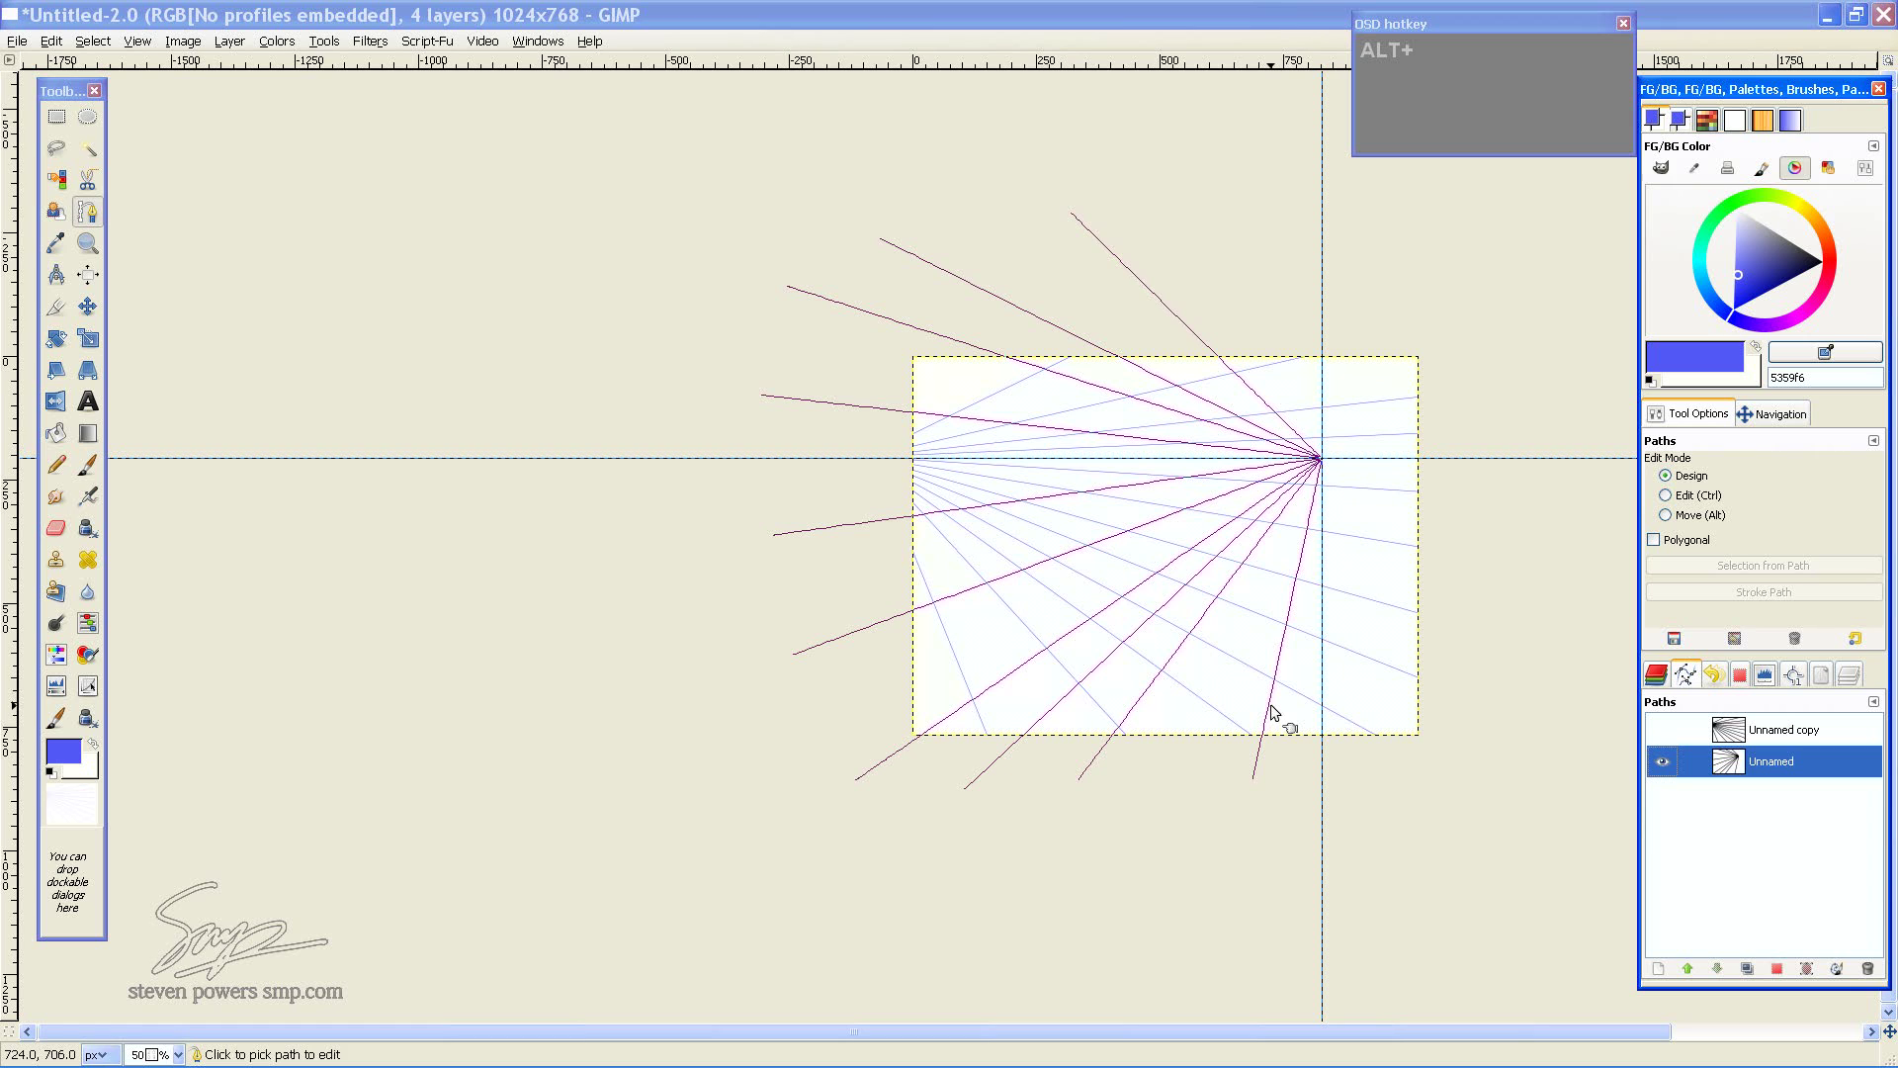
key(b)
click(1287, 711)
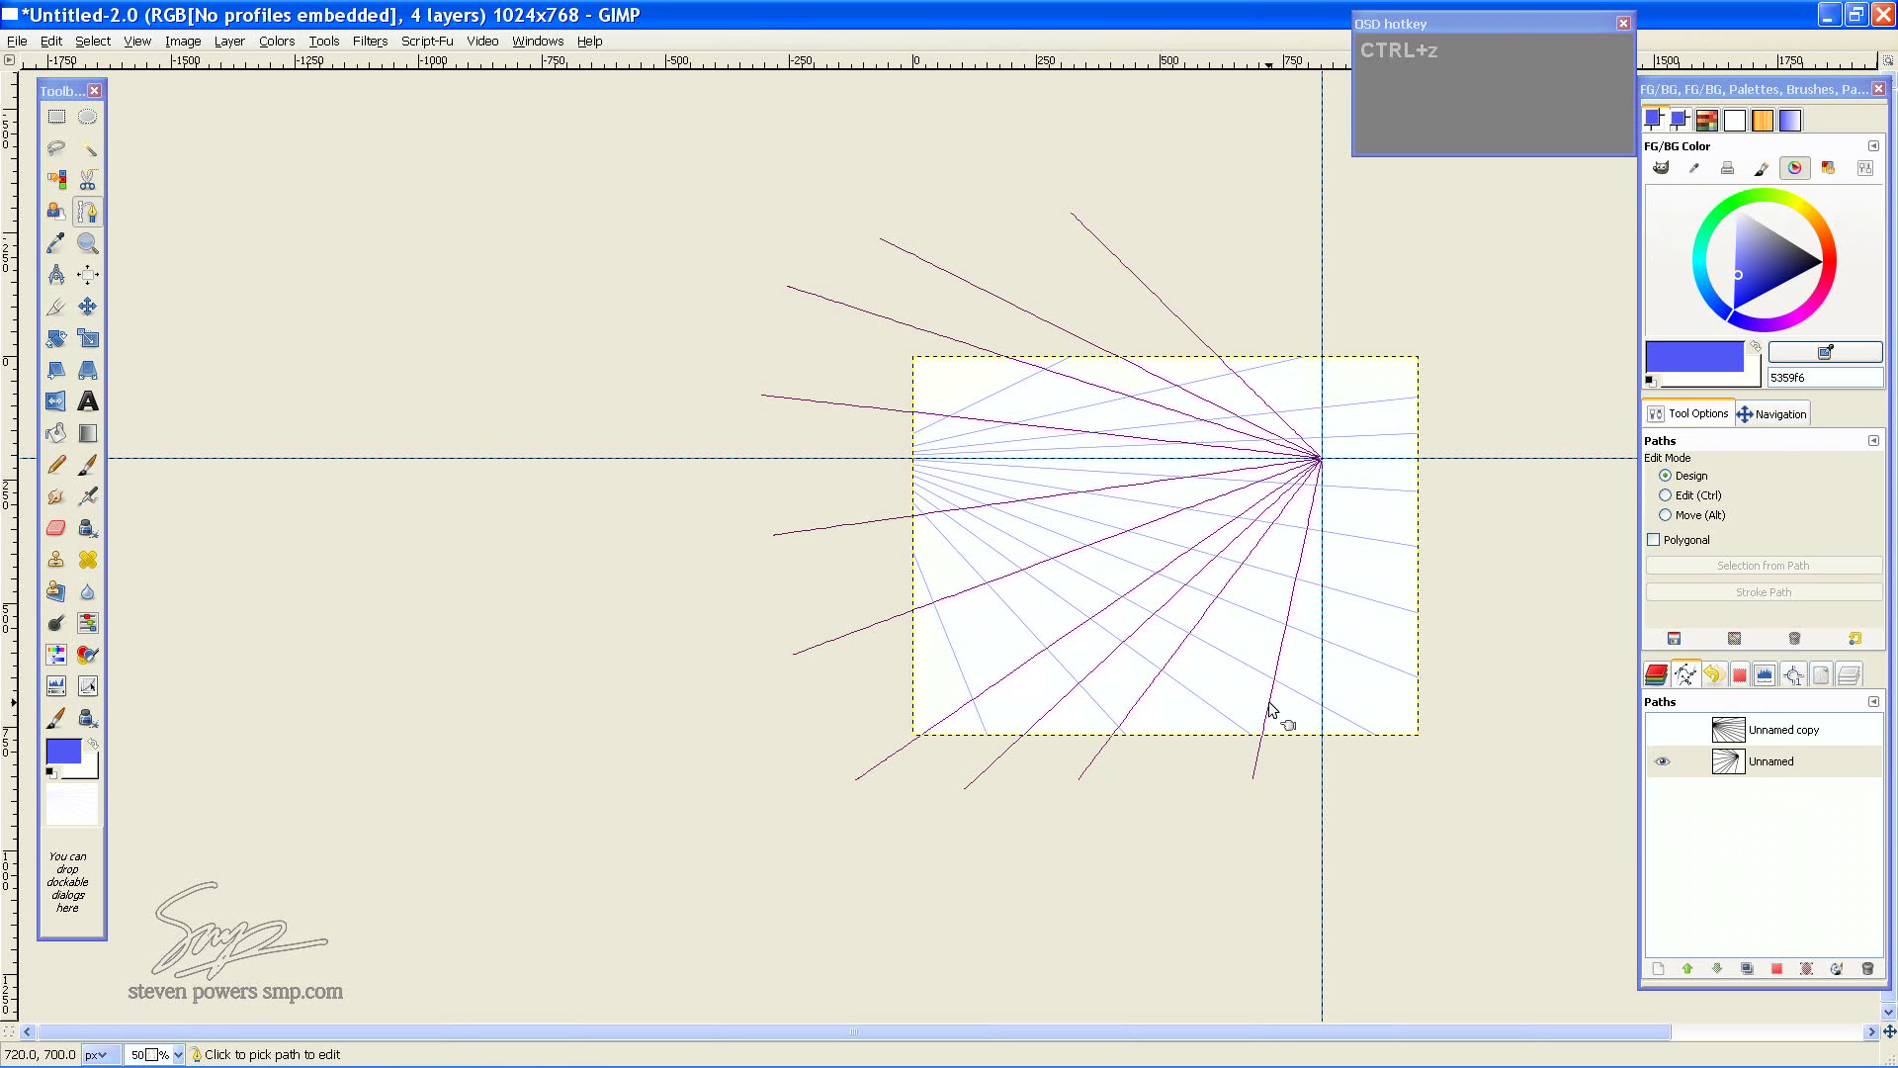
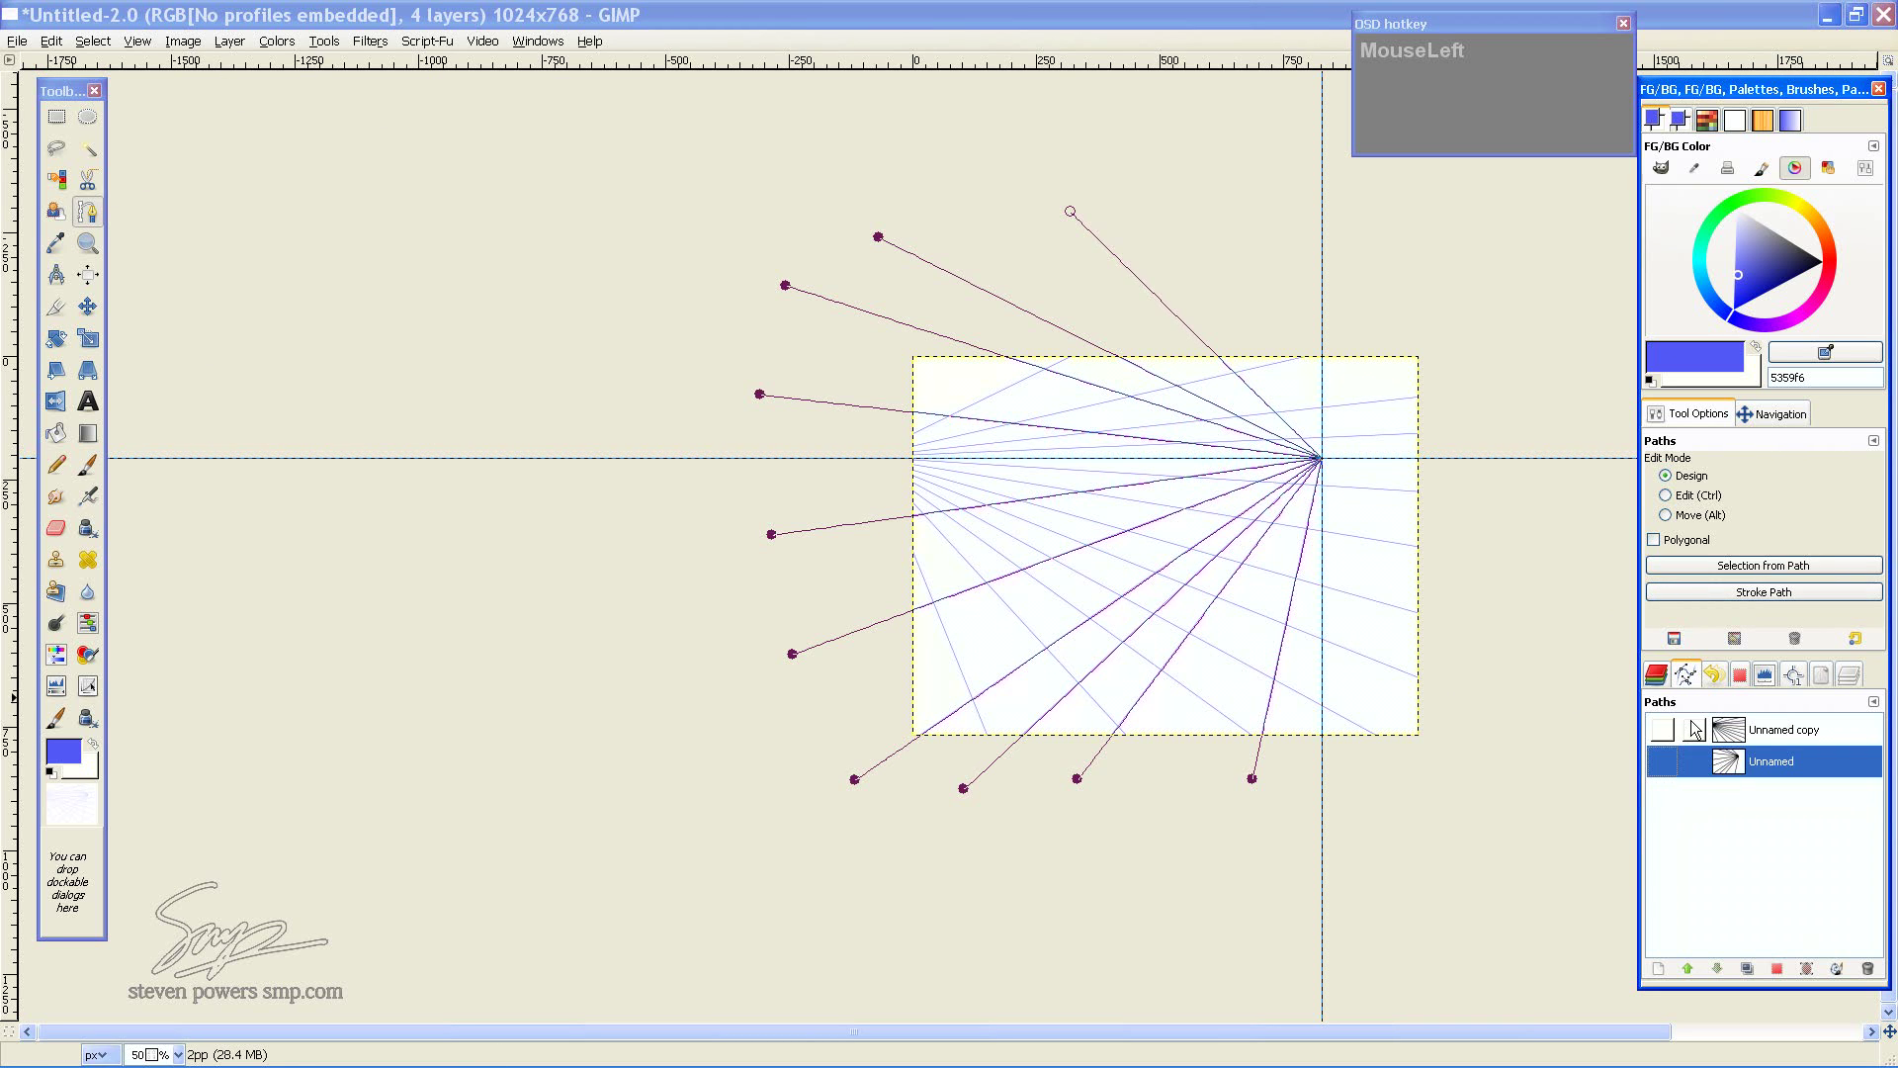
key(p)
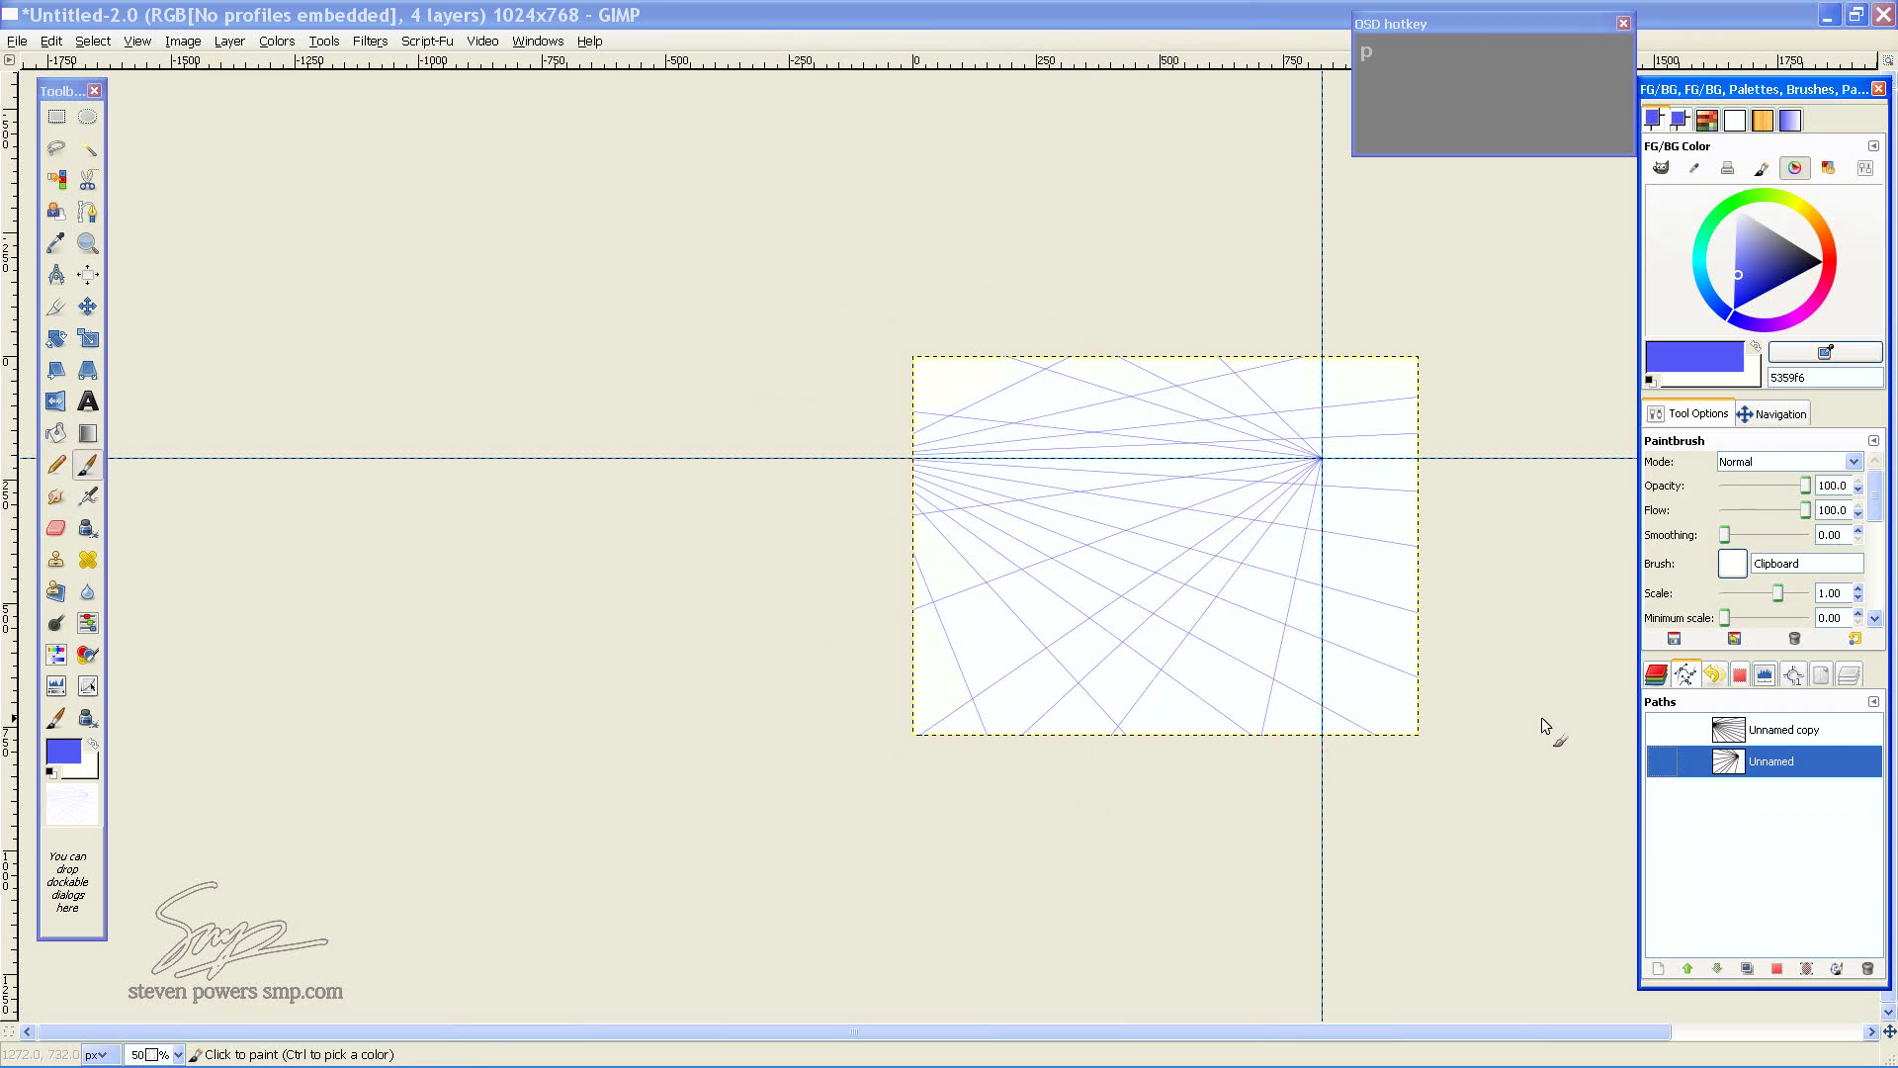